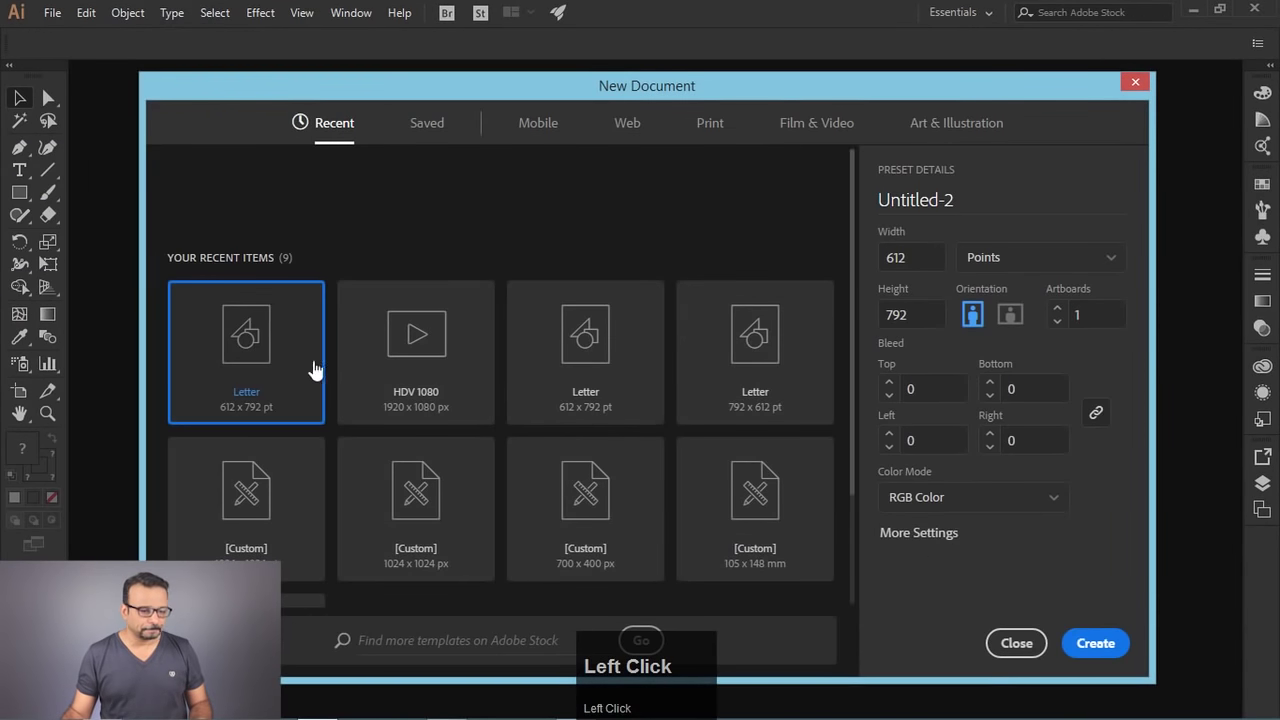
Step: Create a new blank document from the Letter 612 x 792 pt preset
{"action": "left_click", "coordinate": [1097, 650]}
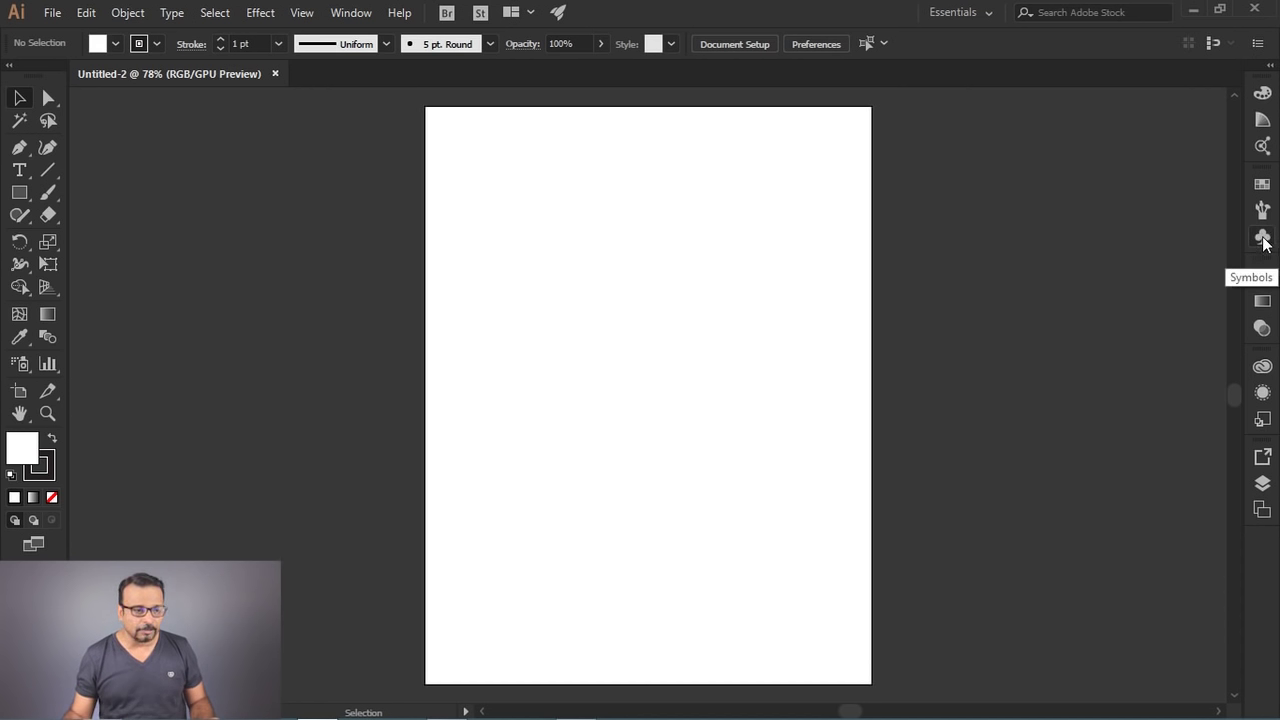
Step: Show the Symbols panel floating beside the empty artboard
{"action": "double_click", "coordinate": [361, 21]}
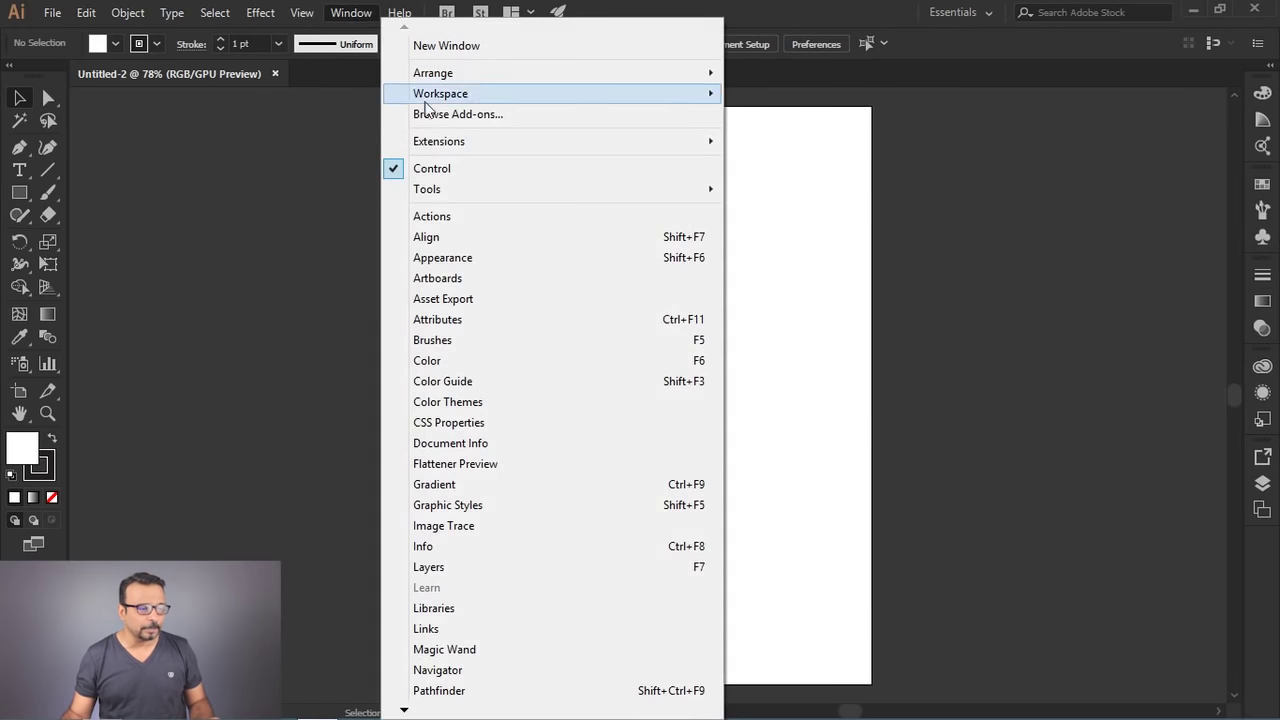
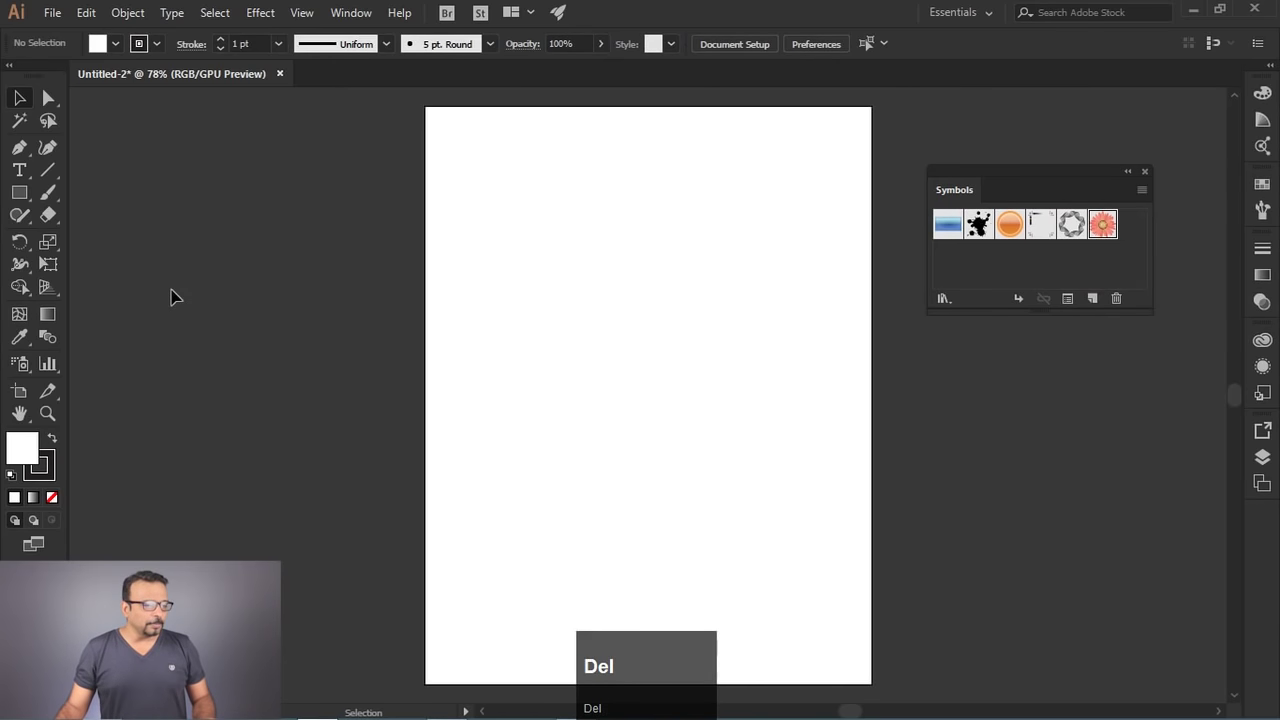
Step: Draw a star, fill it with a grey radial gradient, and drag it into the Symbols panel as a new symbol
{"action": "left_click_drag", "start_coordinate": [24, 198], "coordinate": [1269, 301]}
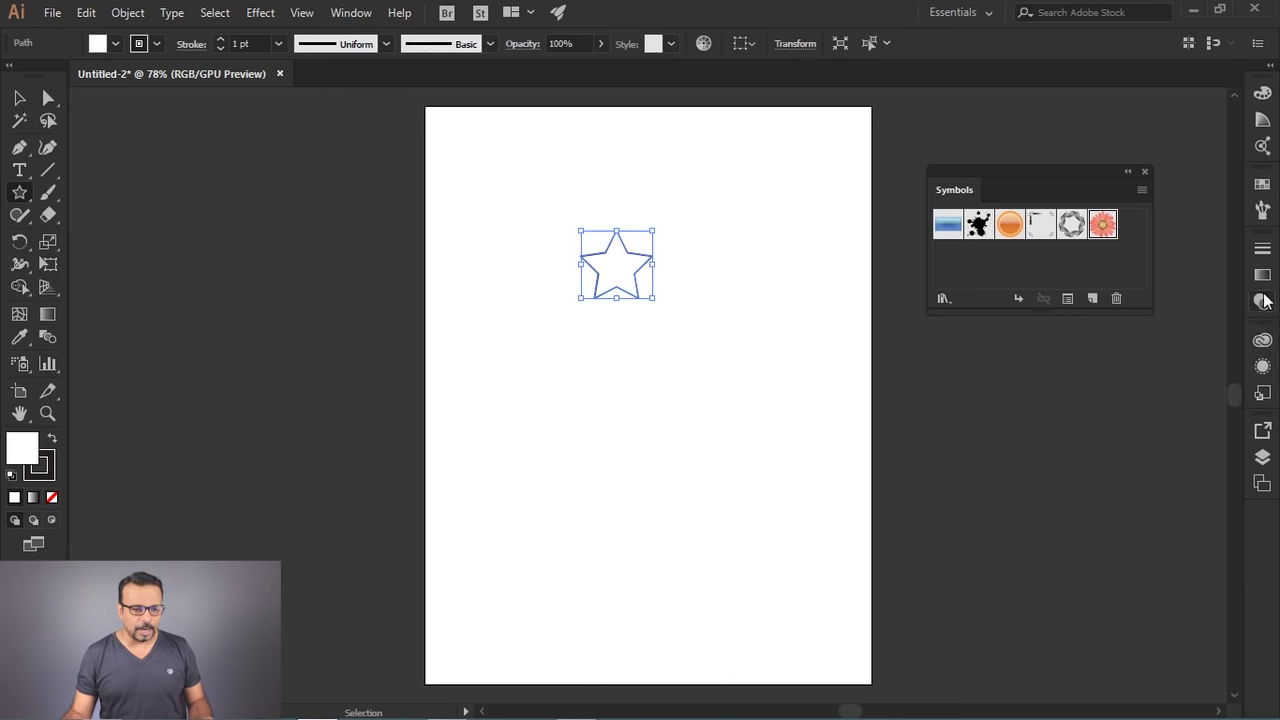
{"action": "left_click", "coordinate": [1270, 281]}
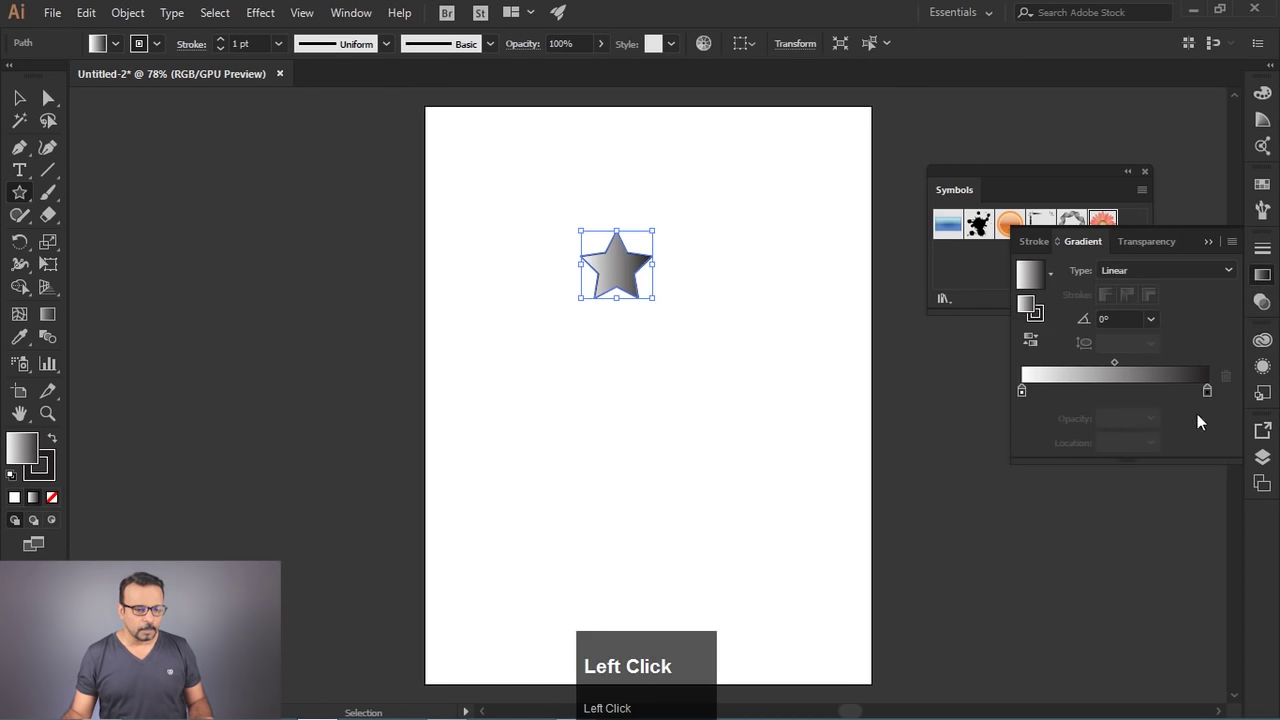
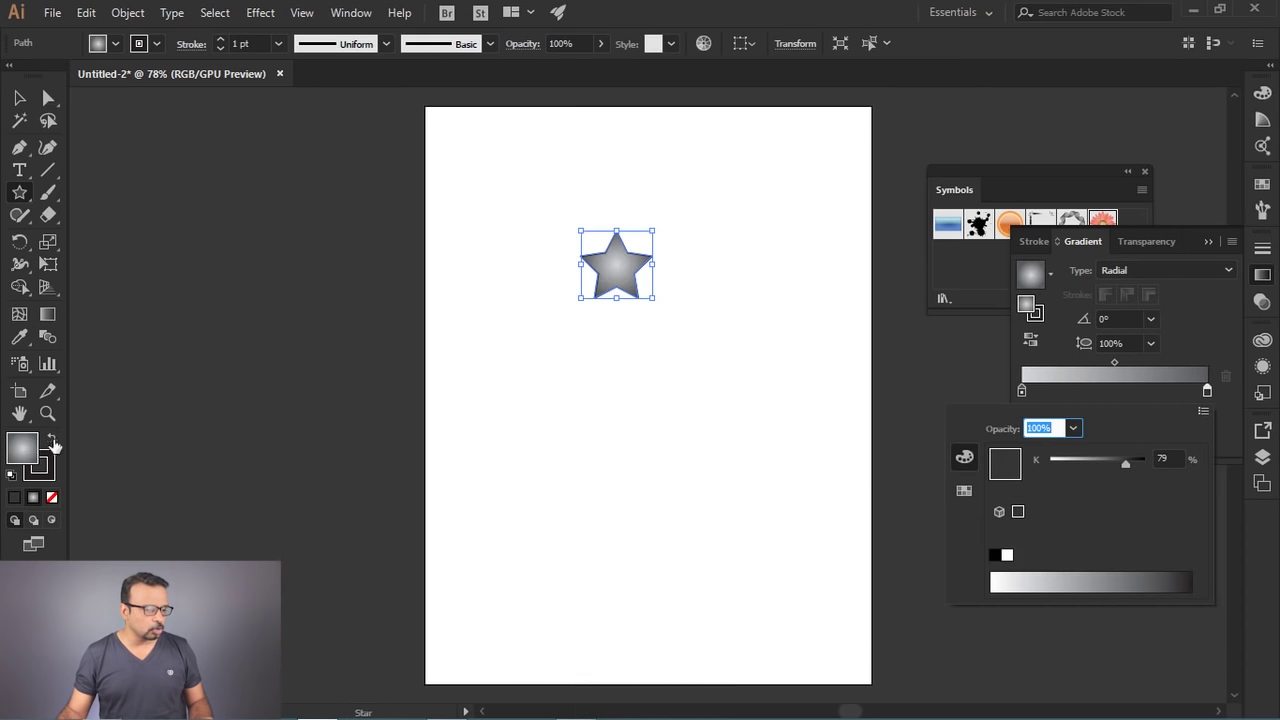
{"action": "left_click_drag", "start_coordinate": [61, 477], "coordinate": [164, 314]}
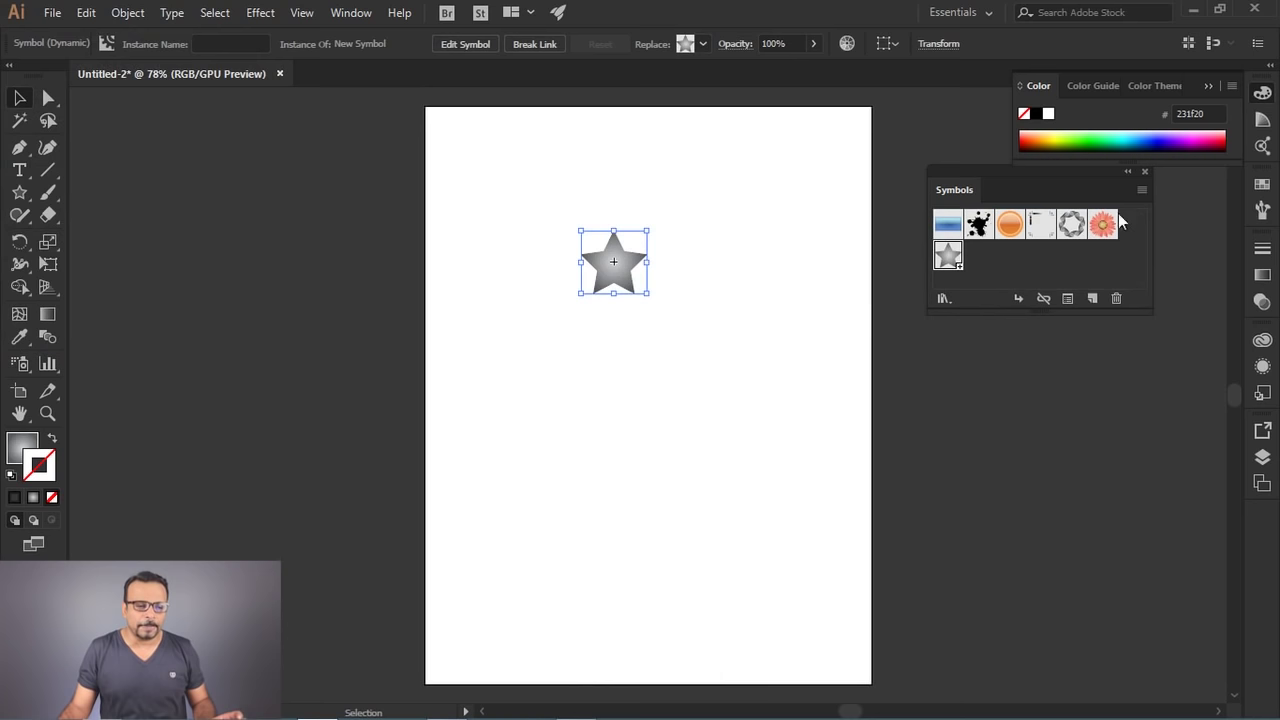
Step: Delete the original star, check a new document's Symbols panel with Ctrl+N, then close that tab
{"action": "left_click_drag", "start_coordinate": [626, 270], "coordinate": [730, 318]}
{"action": "key", "text": "Delete"}
{"action": "left_click", "coordinate": [730, 318]}
{"action": "key", "text": "ctrl+n"}
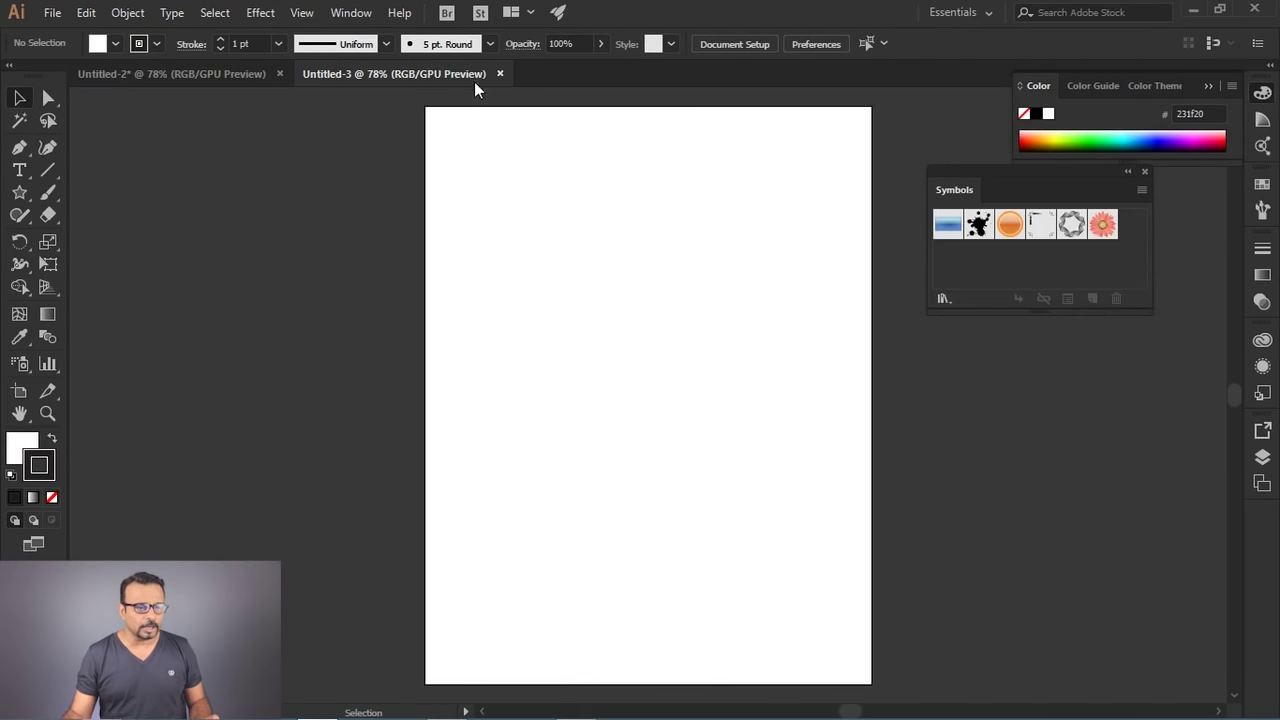
{"action": "left_click", "coordinate": [509, 79]}
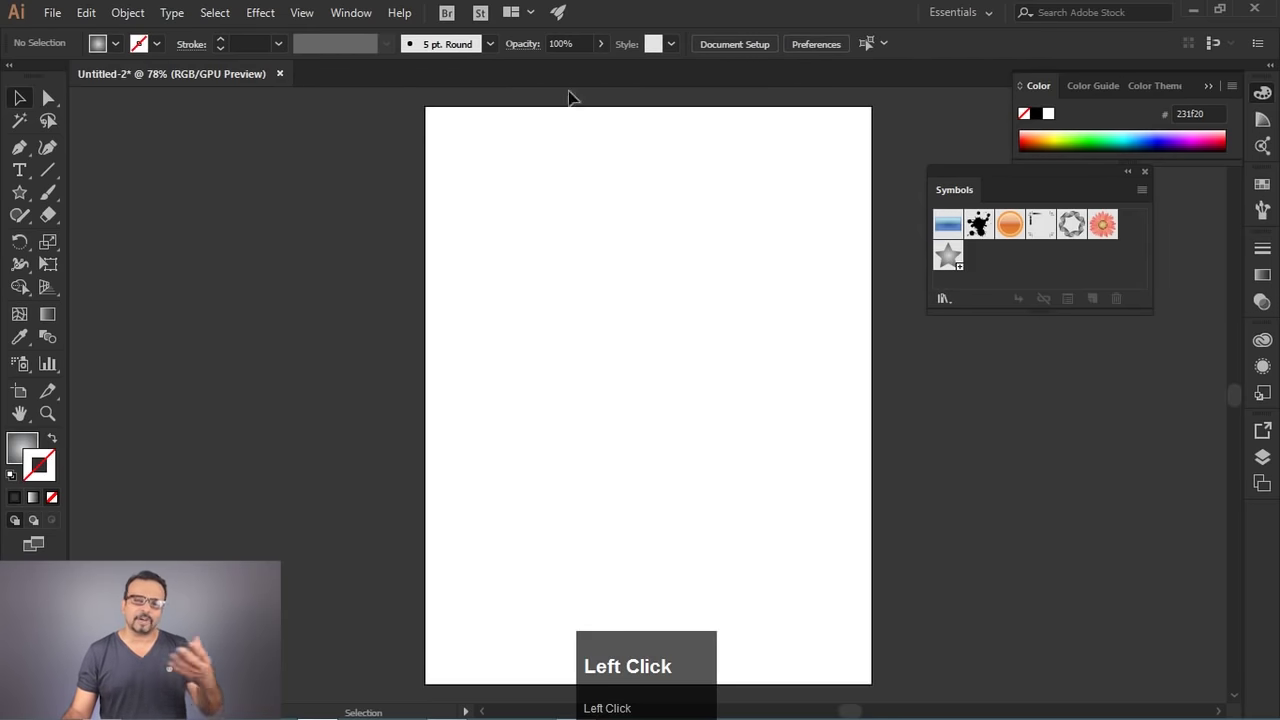
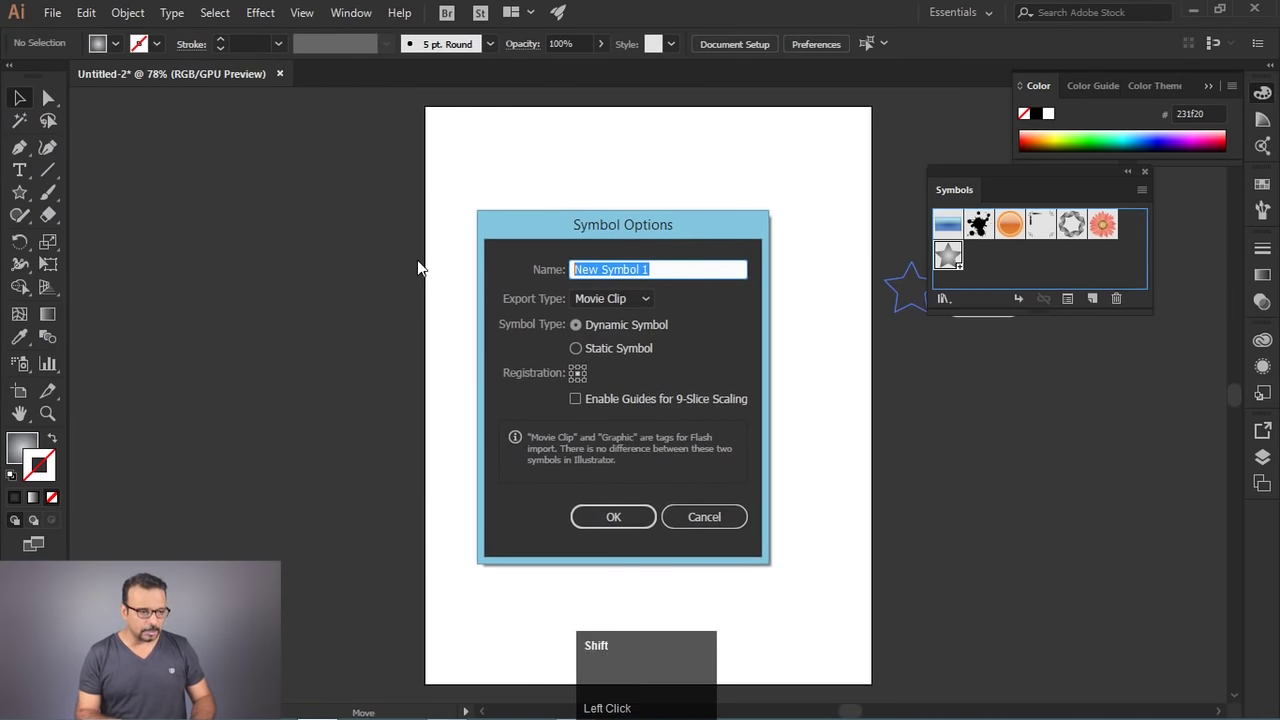
Step: Save the placed star as a Dynamic Symbol named Star via Symbol Options
{"action": "type", "text": "ta"}
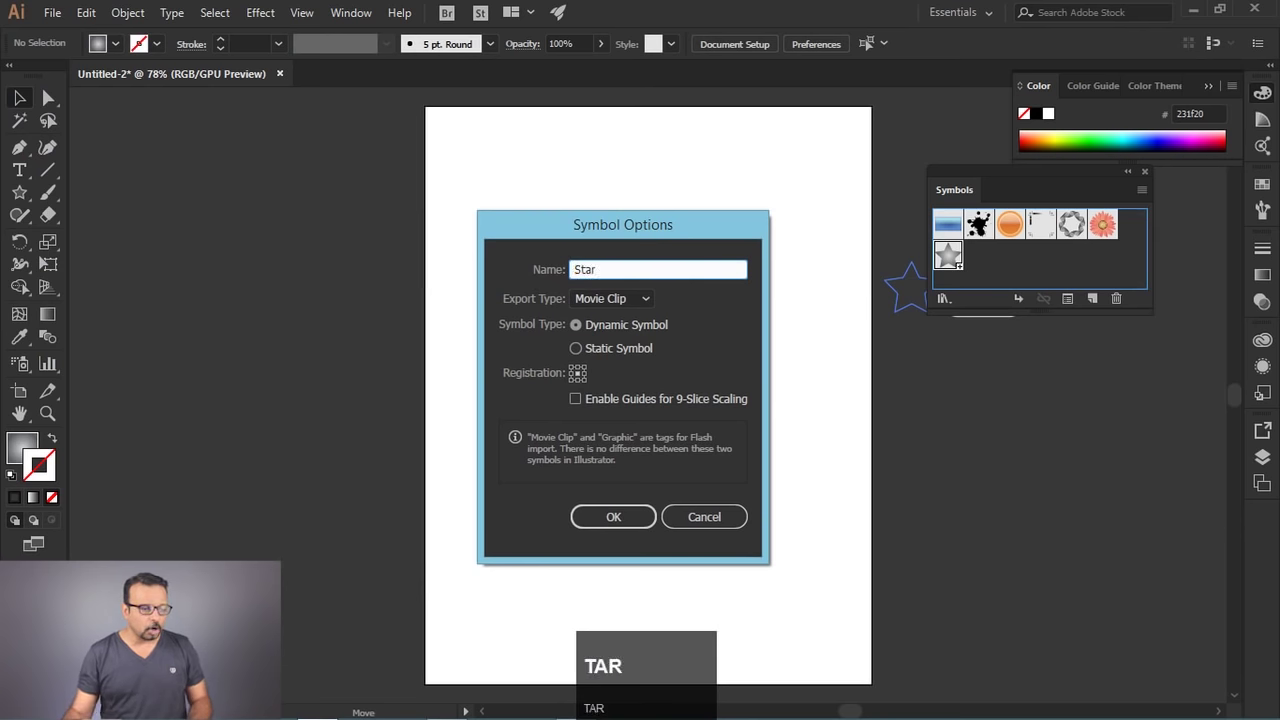
{"action": "left_click", "coordinate": [629, 307]}
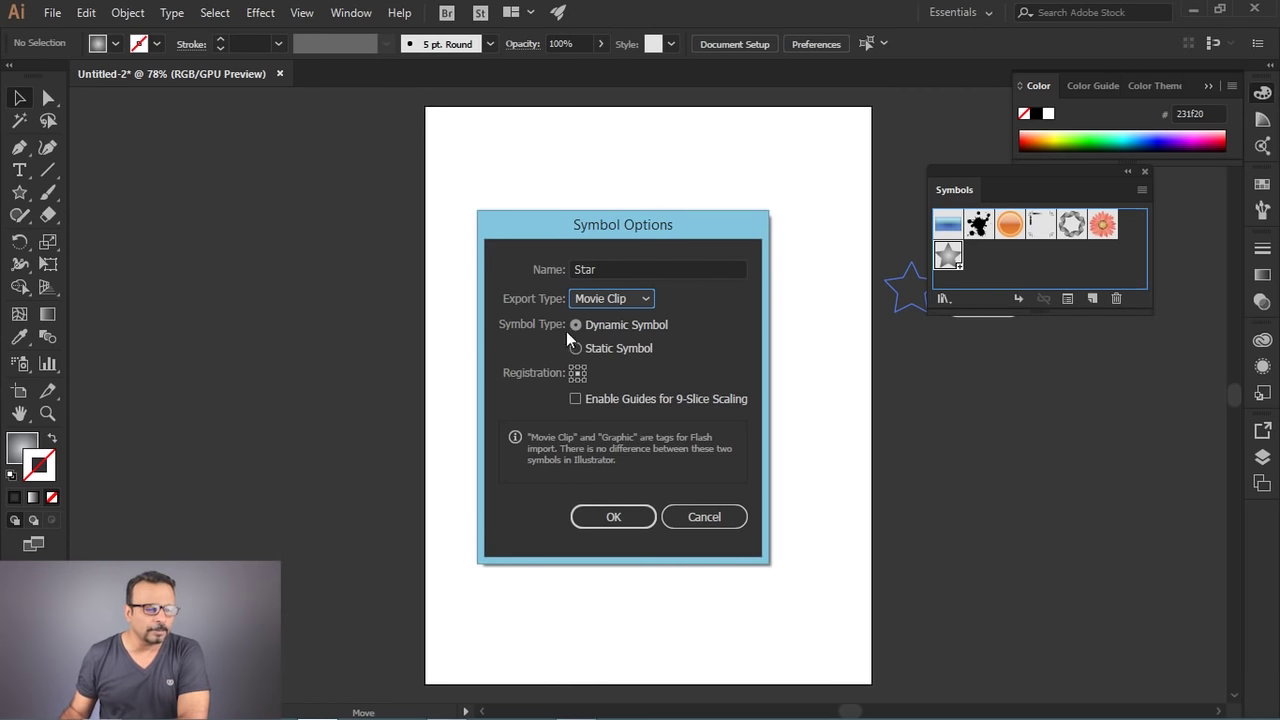
{"action": "double_click", "coordinate": [632, 308]}
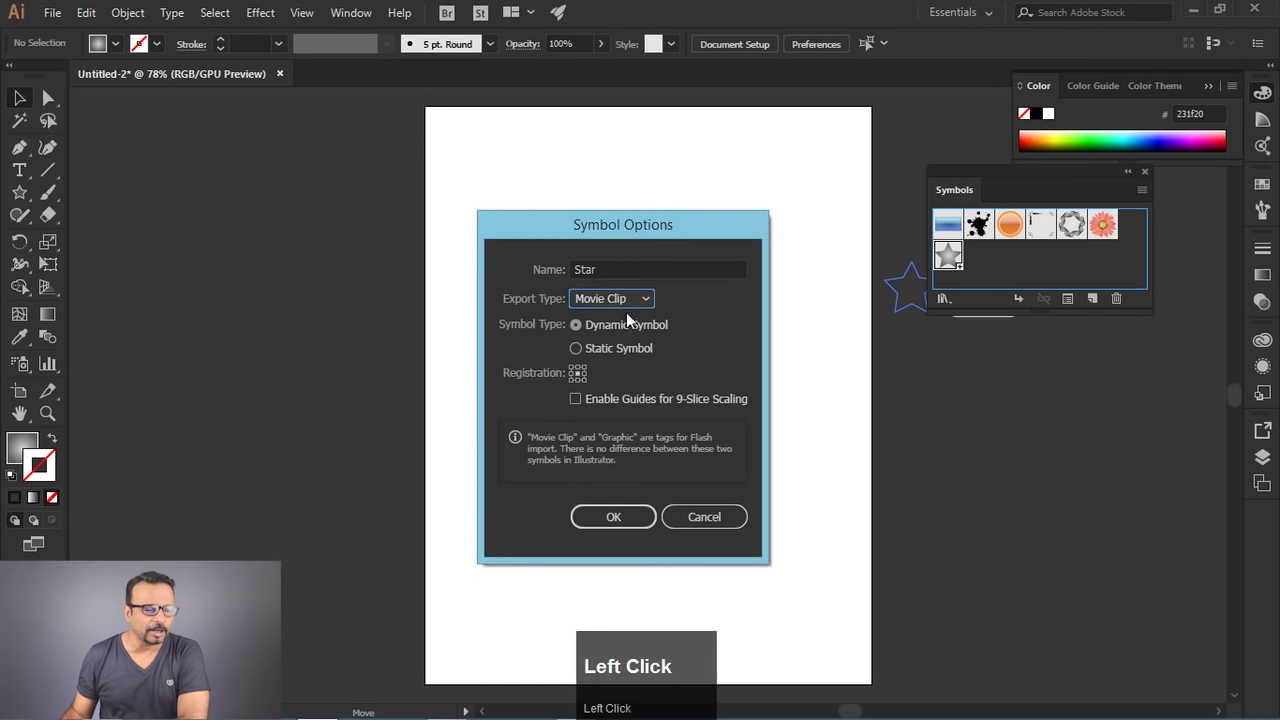
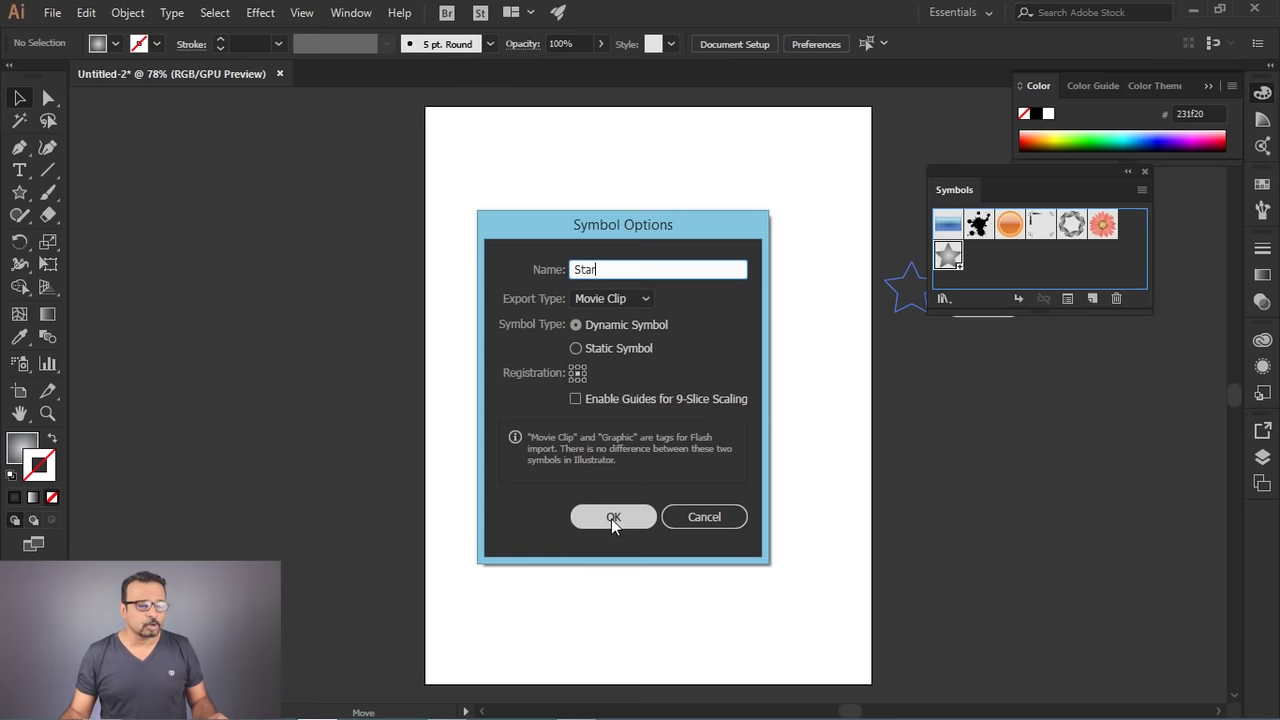
{"action": "left_click", "coordinate": [618, 523]}
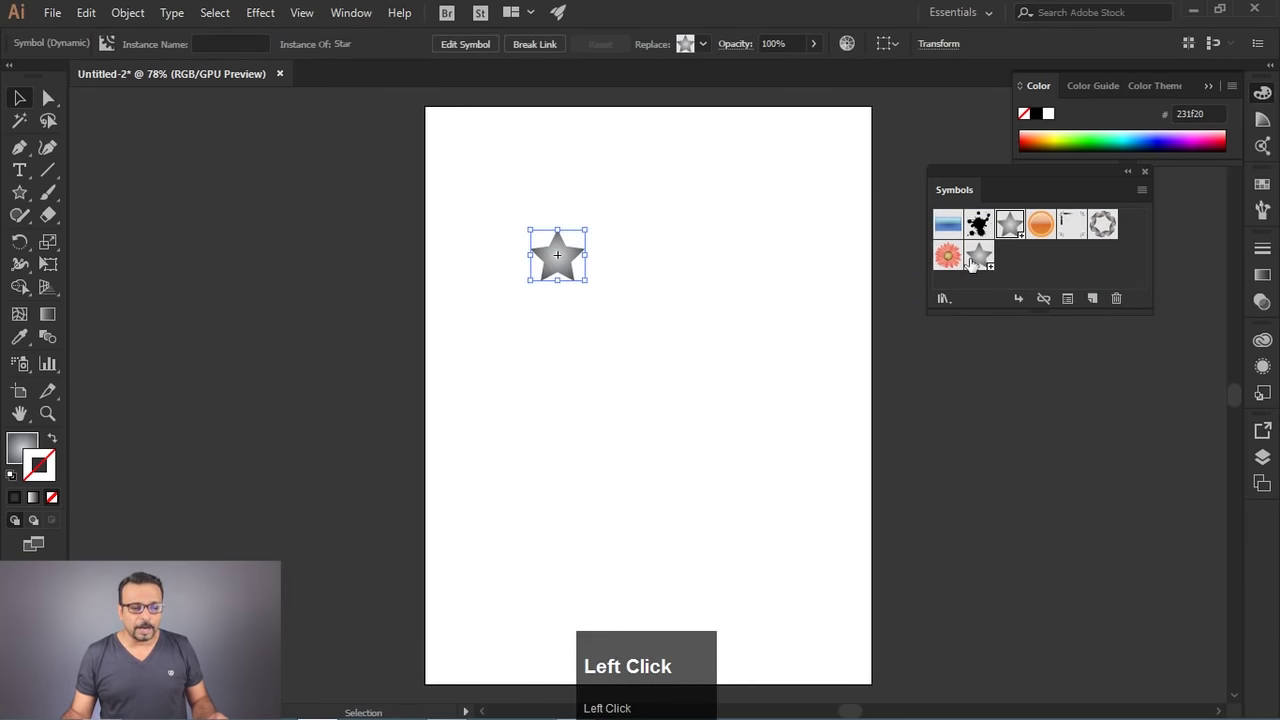
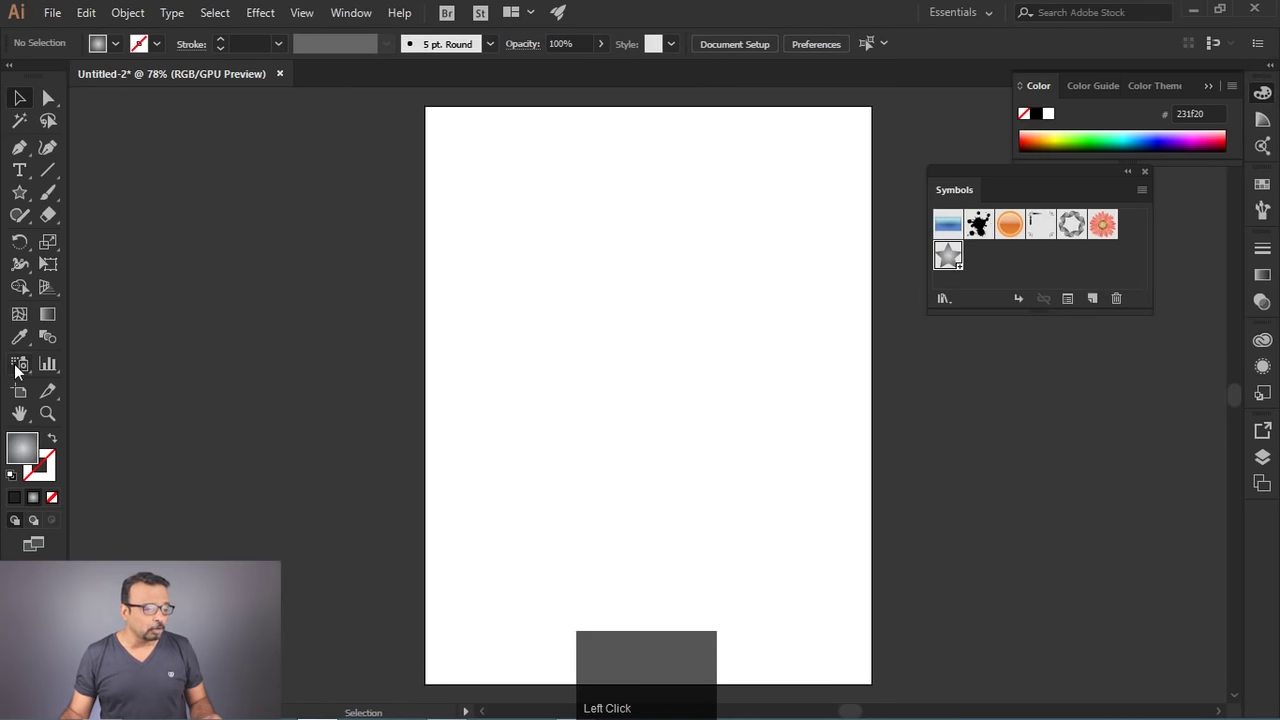
Step: Switch to the Symbol Sprayer tool with the page cleared of stars
{"action": "left_click", "coordinate": [23, 370]}
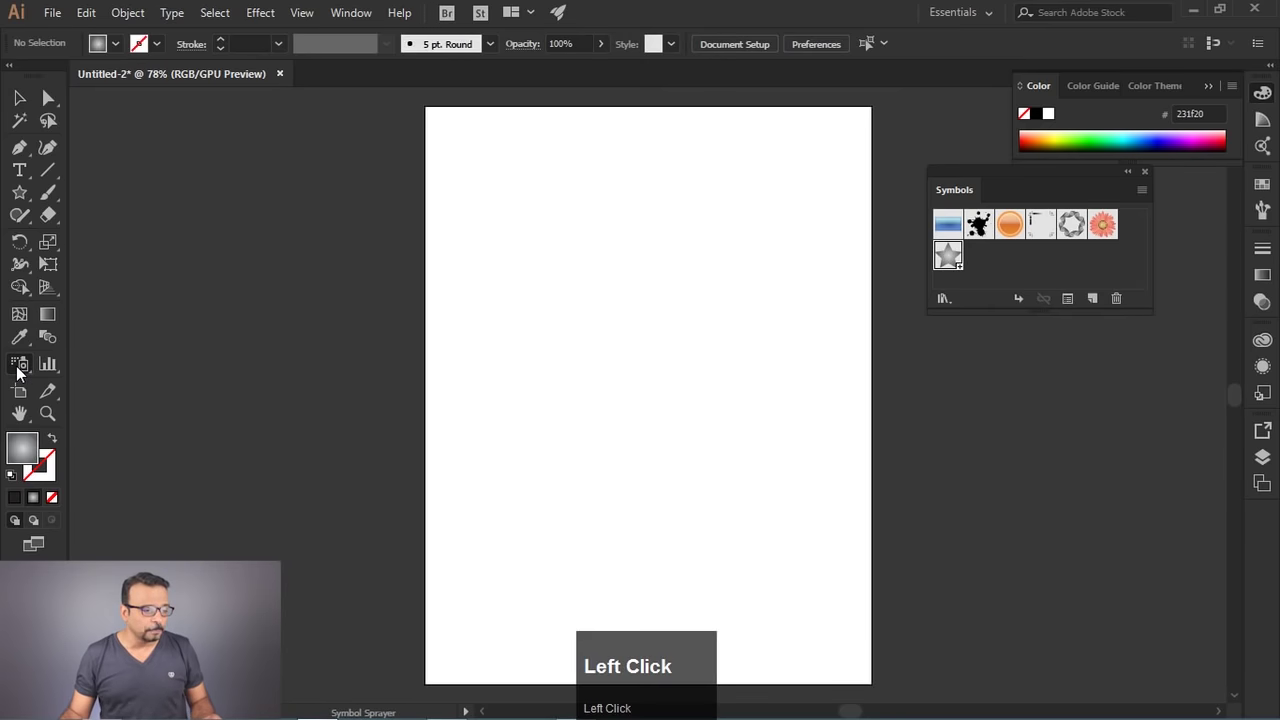
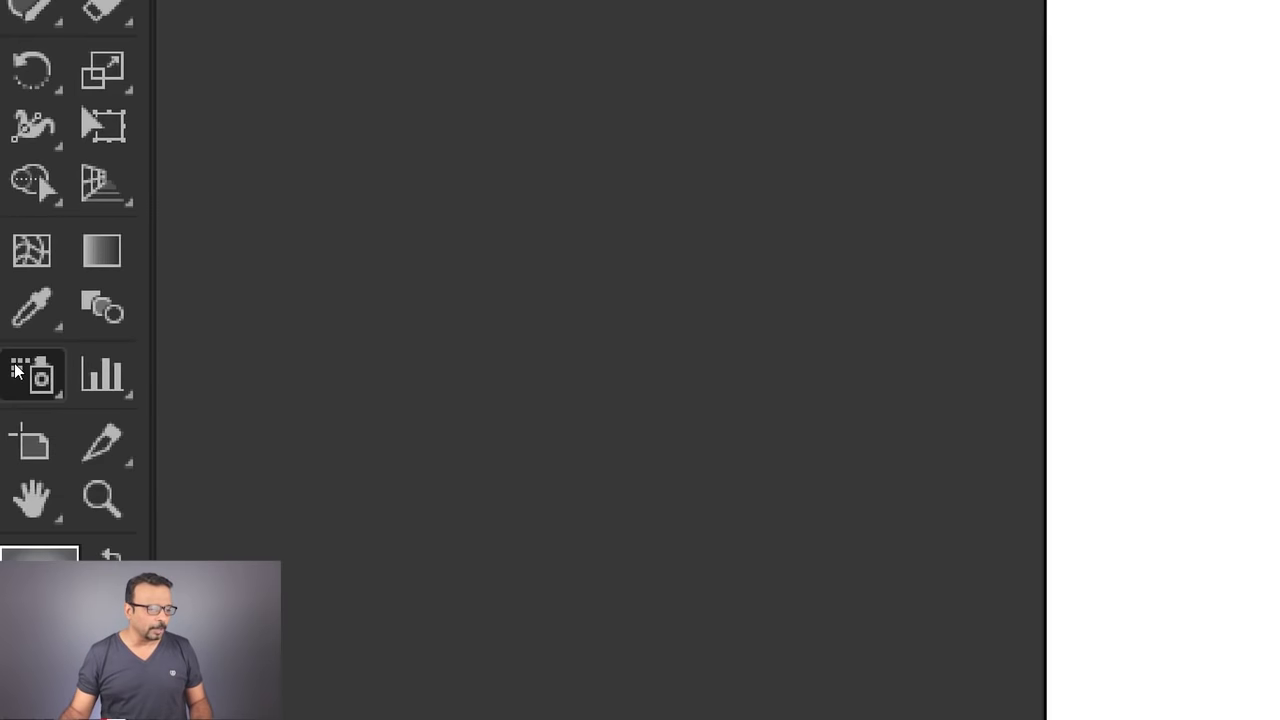
Step: Scroll over the artboard with the Symbol Sprayer ready to spray Star instances
{"action": "scroll", "scroll_direction": "down", "scroll_amount": 3}
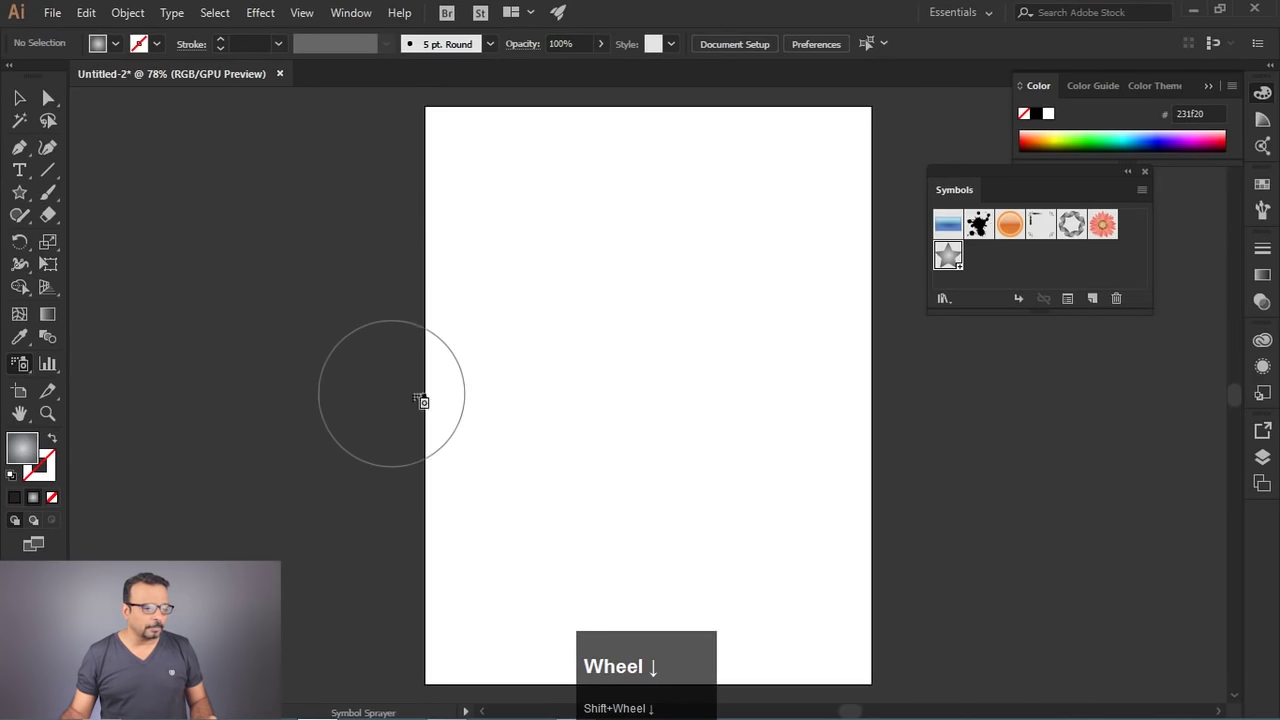
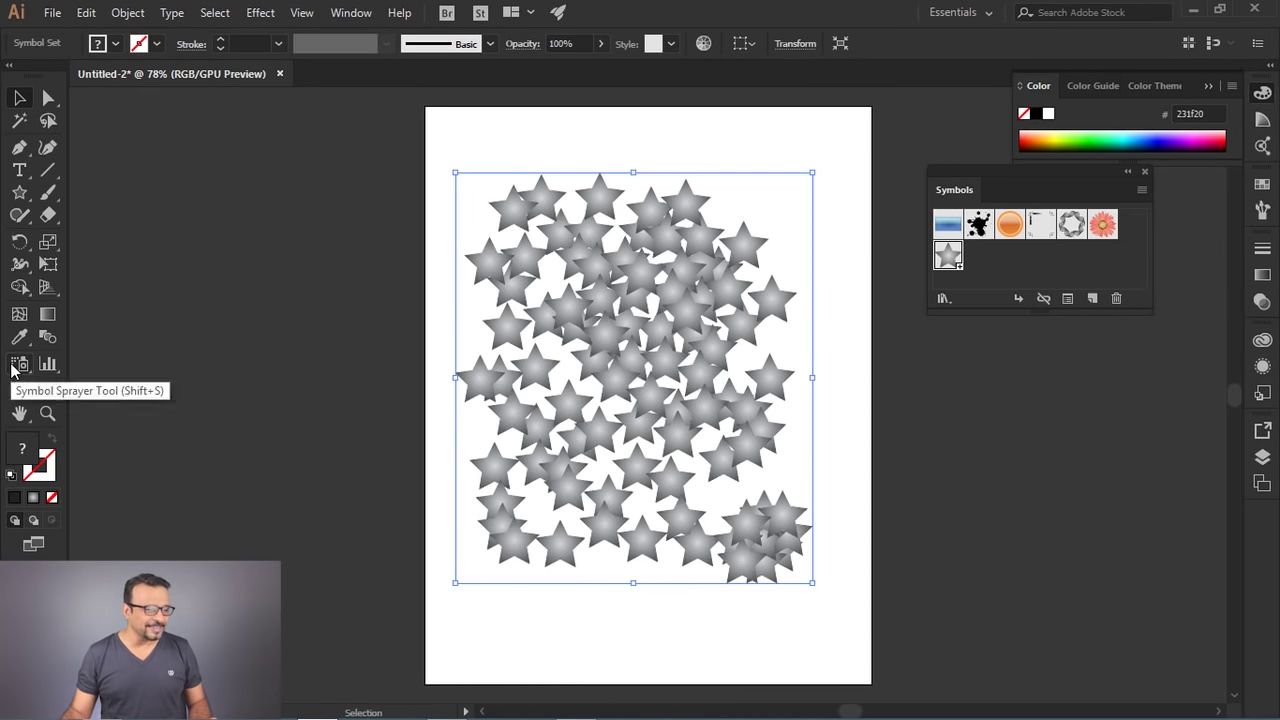
Step: Nudge a cluster of sprayed stars within the symbol set using the Symbol Shifter
{"action": "left_click_drag", "start_coordinate": [19, 367], "coordinate": [132, 417]}
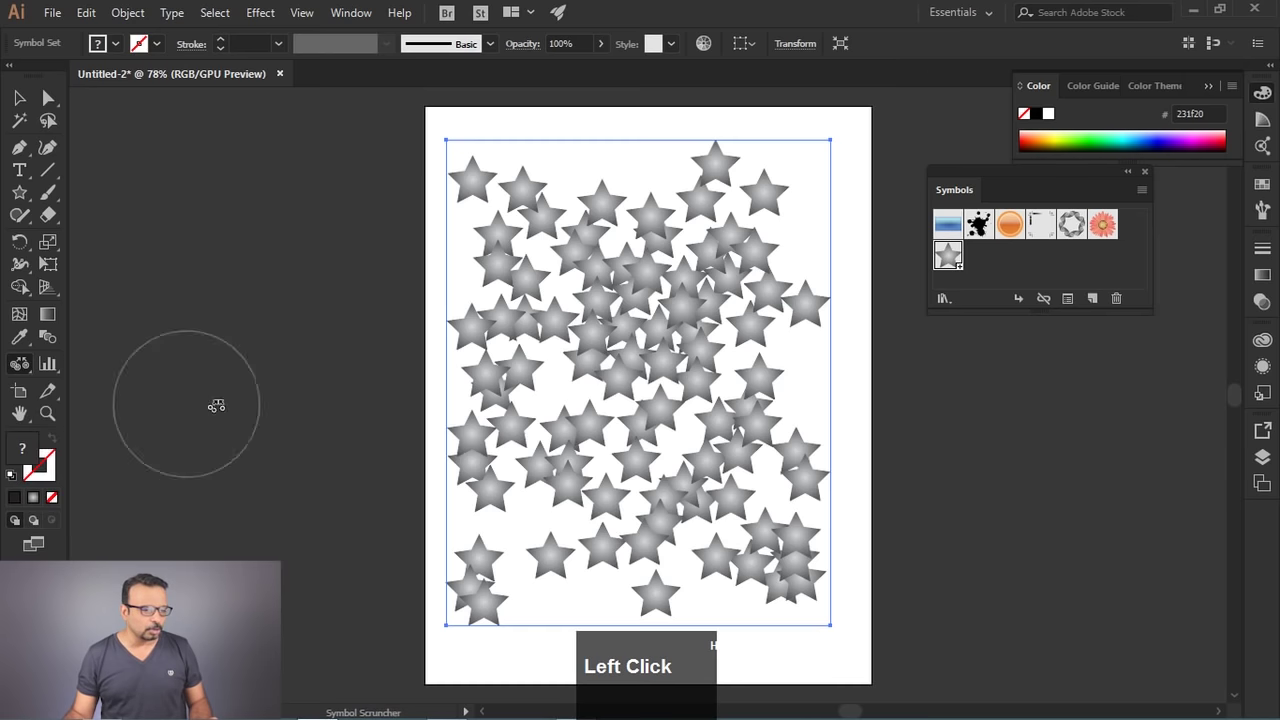
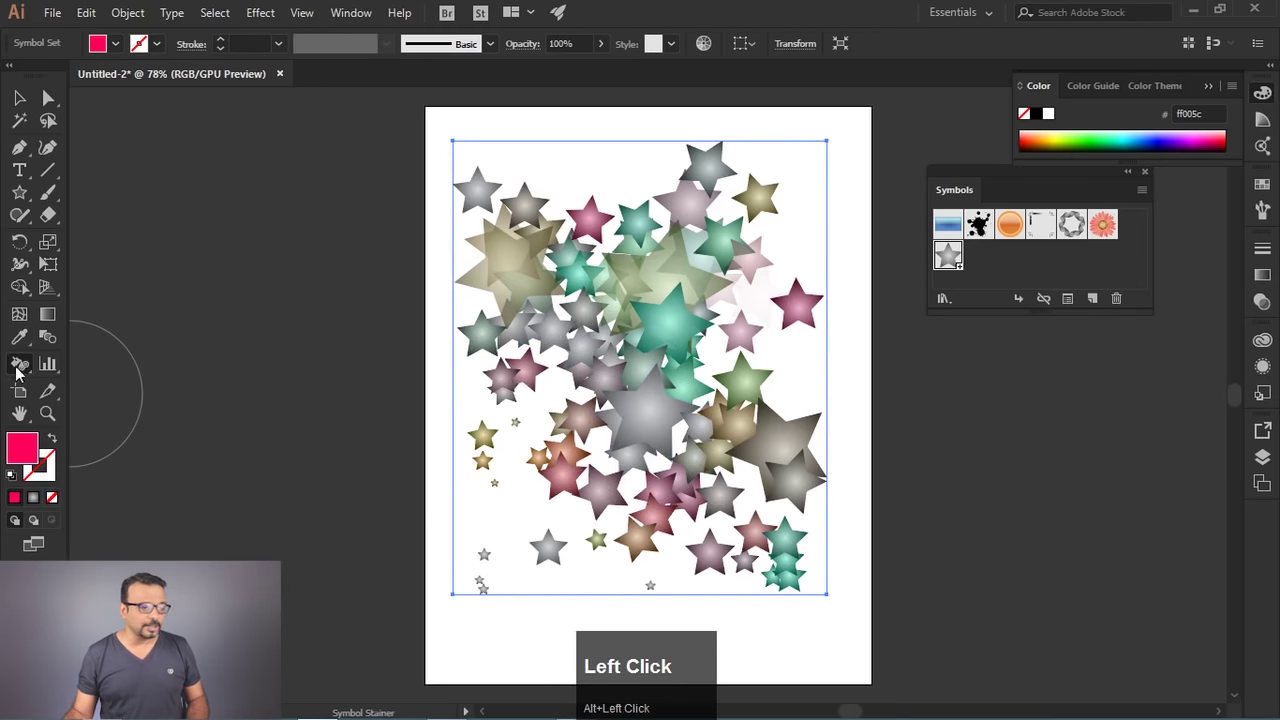
Step: Undo the last change and switch to the Symbol Styler for applying graphic styles
{"action": "key", "text": "ctrl+z"}
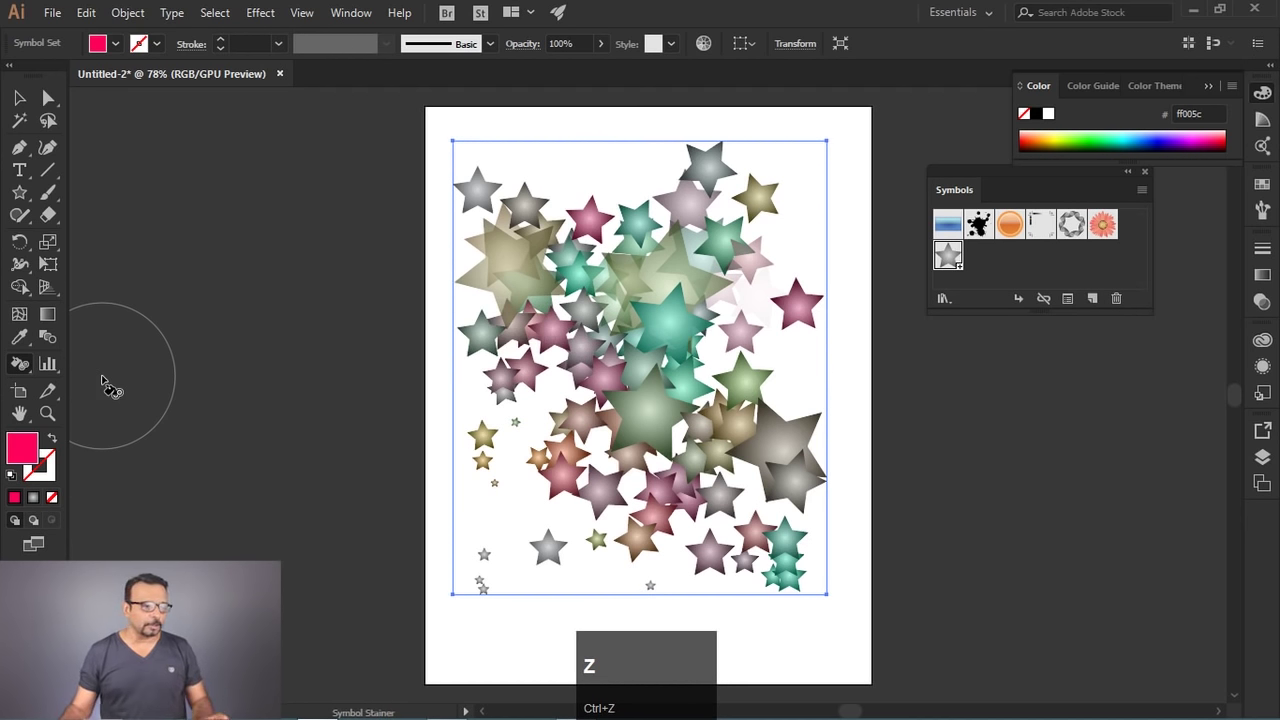
{"action": "left_click_drag", "start_coordinate": [18, 365], "coordinate": [1138, 259]}
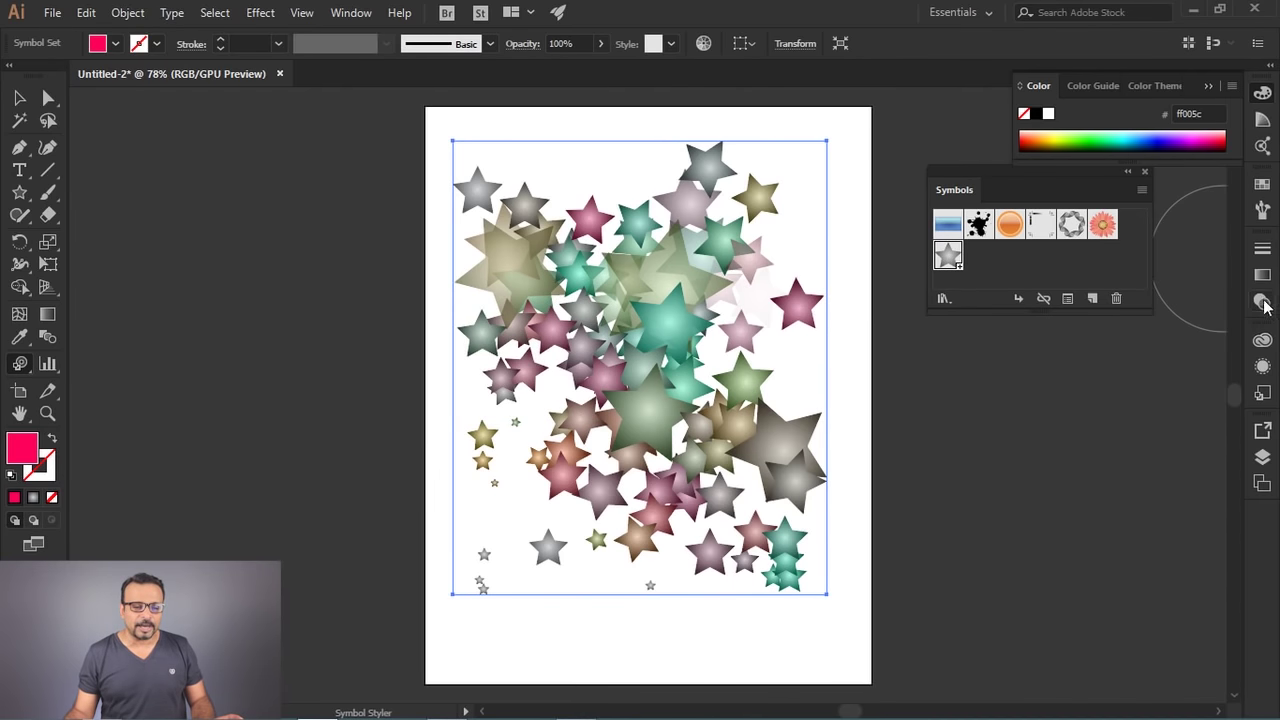
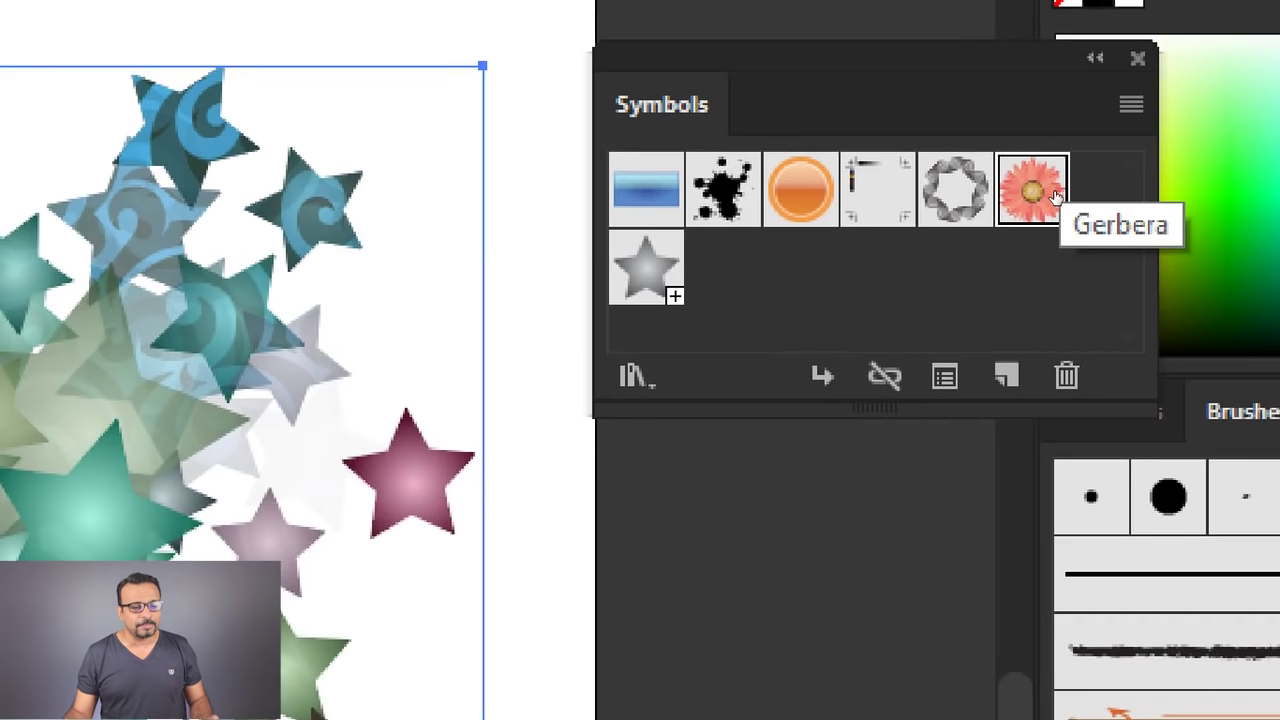
Step: Replace the star symbol in the set with the Gerbera flower via the Symbols panel's Replace Symbol command
{"action": "scroll", "scroll_direction": "down", "scroll_amount": 3}
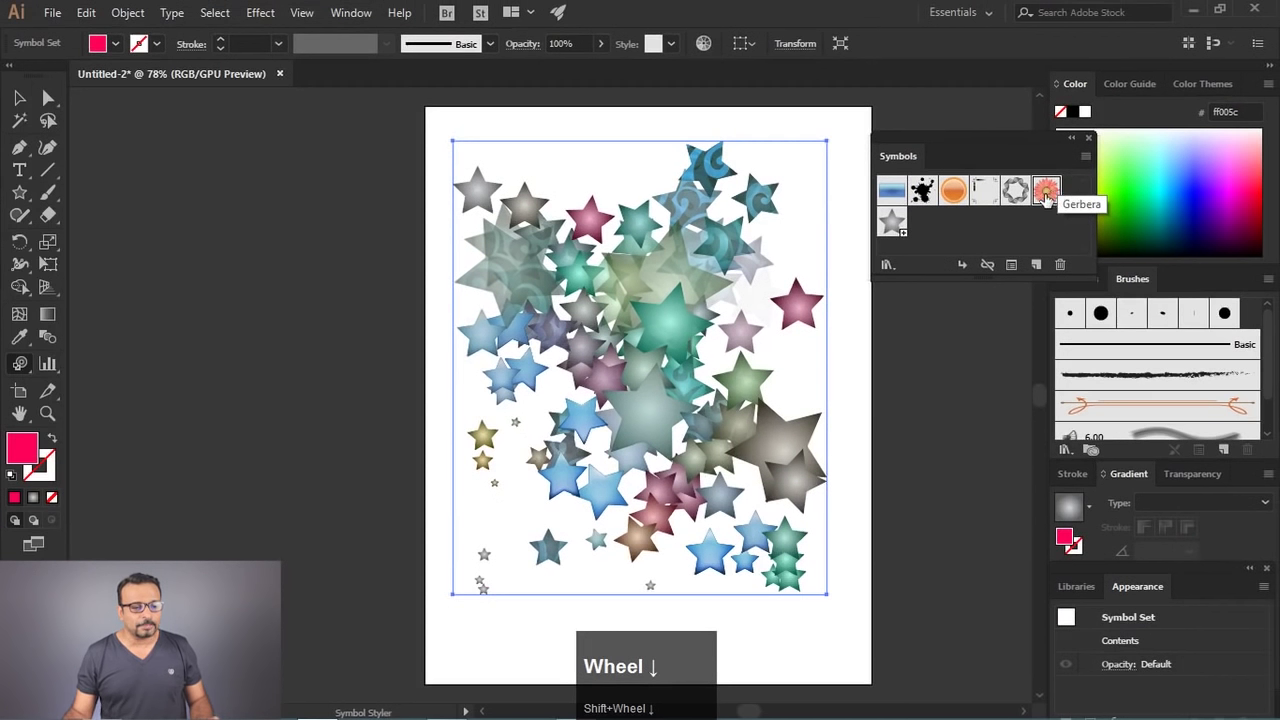
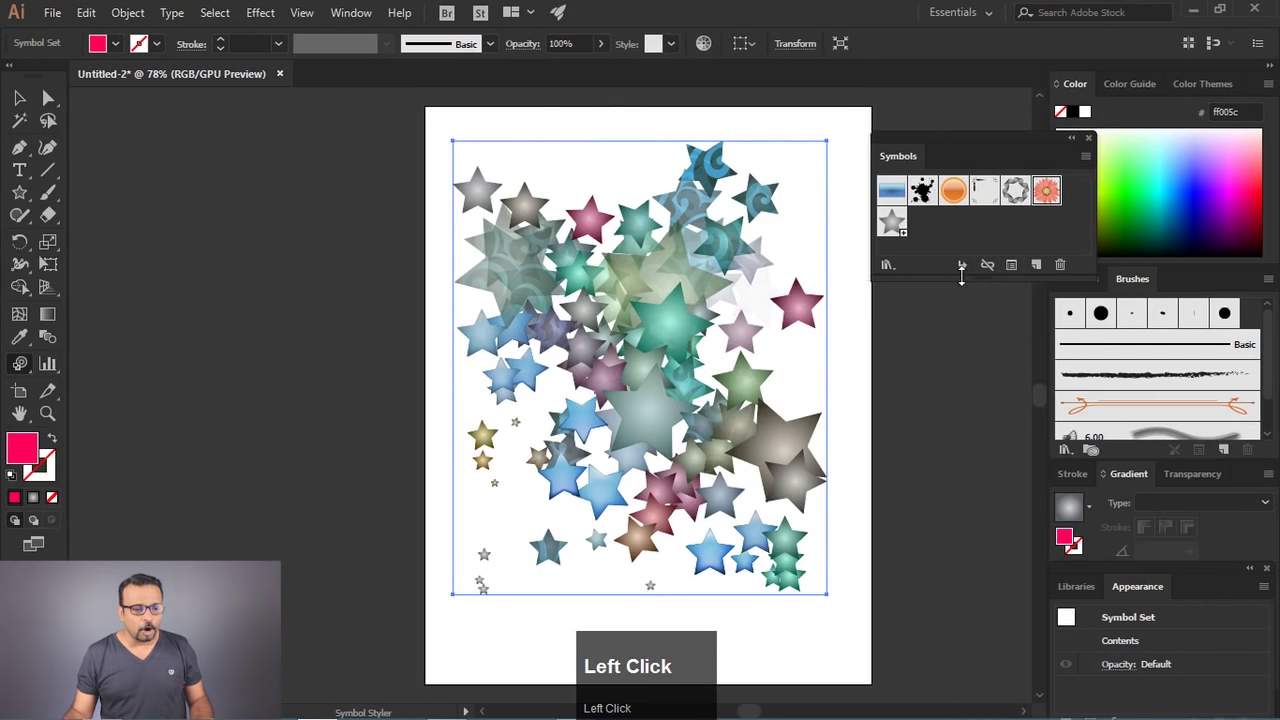
{"action": "left_click", "coordinate": [1091, 166]}
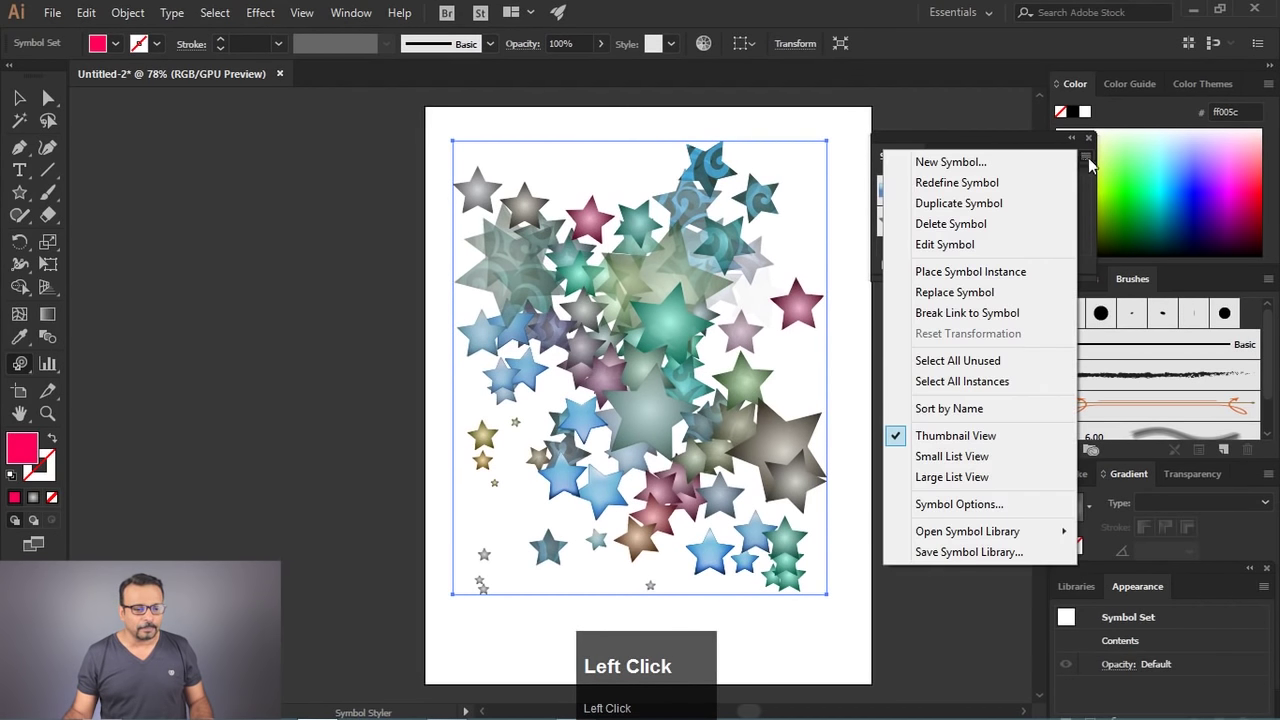
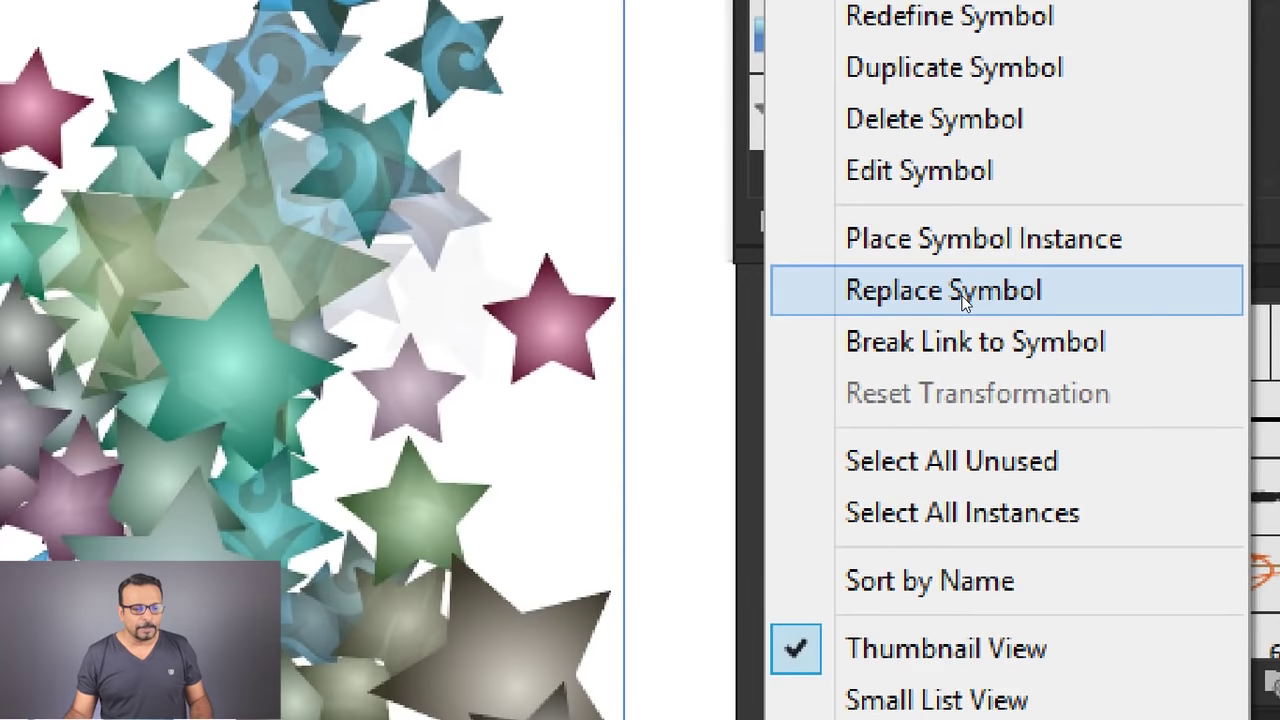
{"action": "scroll", "scroll_direction": "down", "scroll_amount": 3}
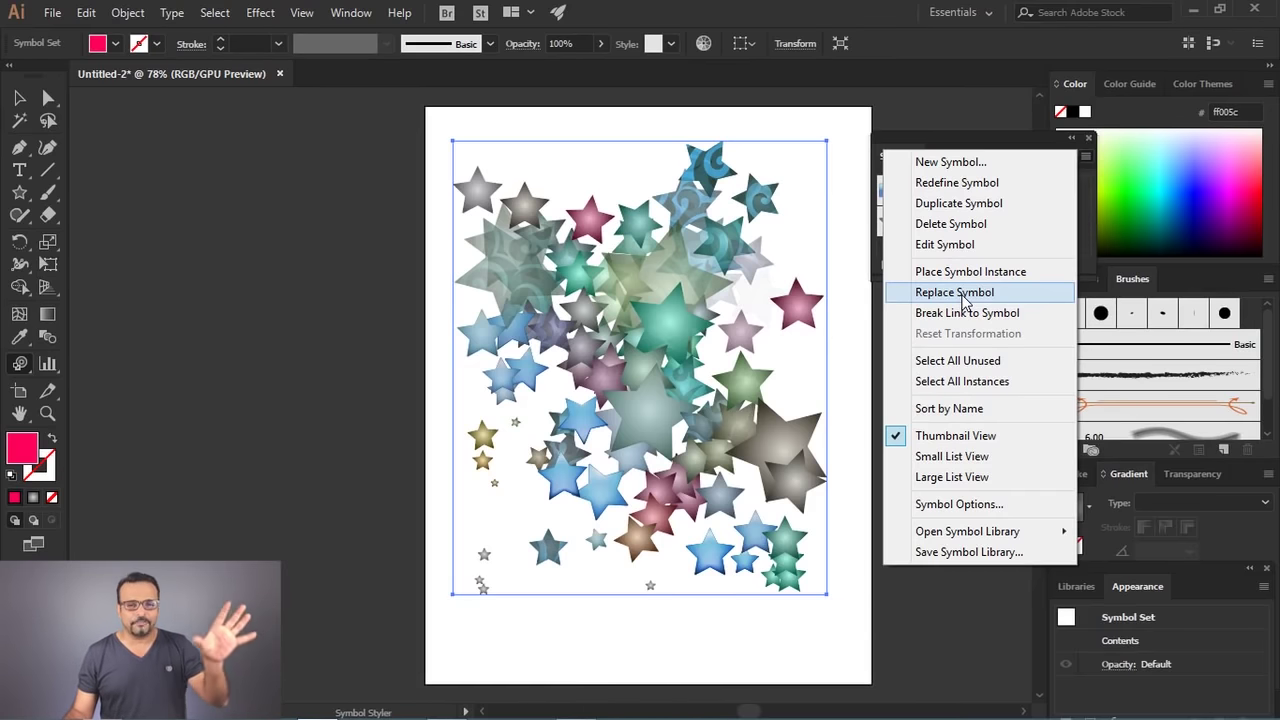
{"action": "left_click", "coordinate": [997, 145]}
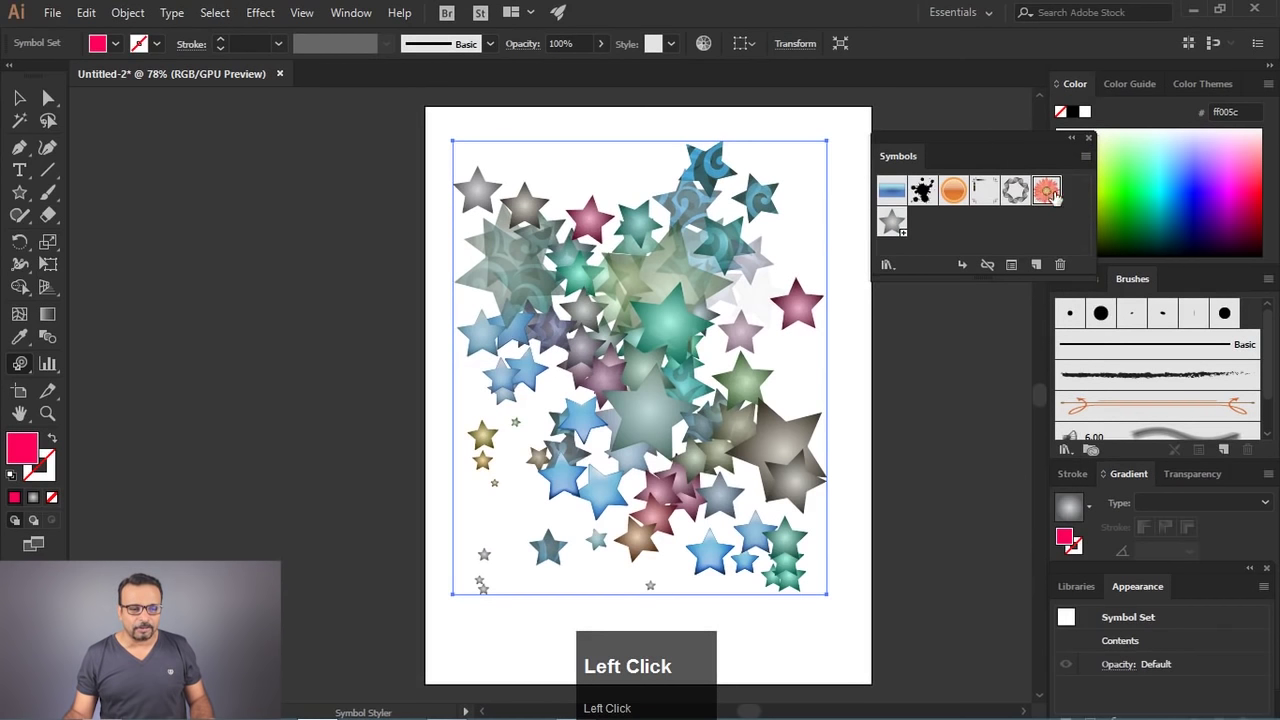
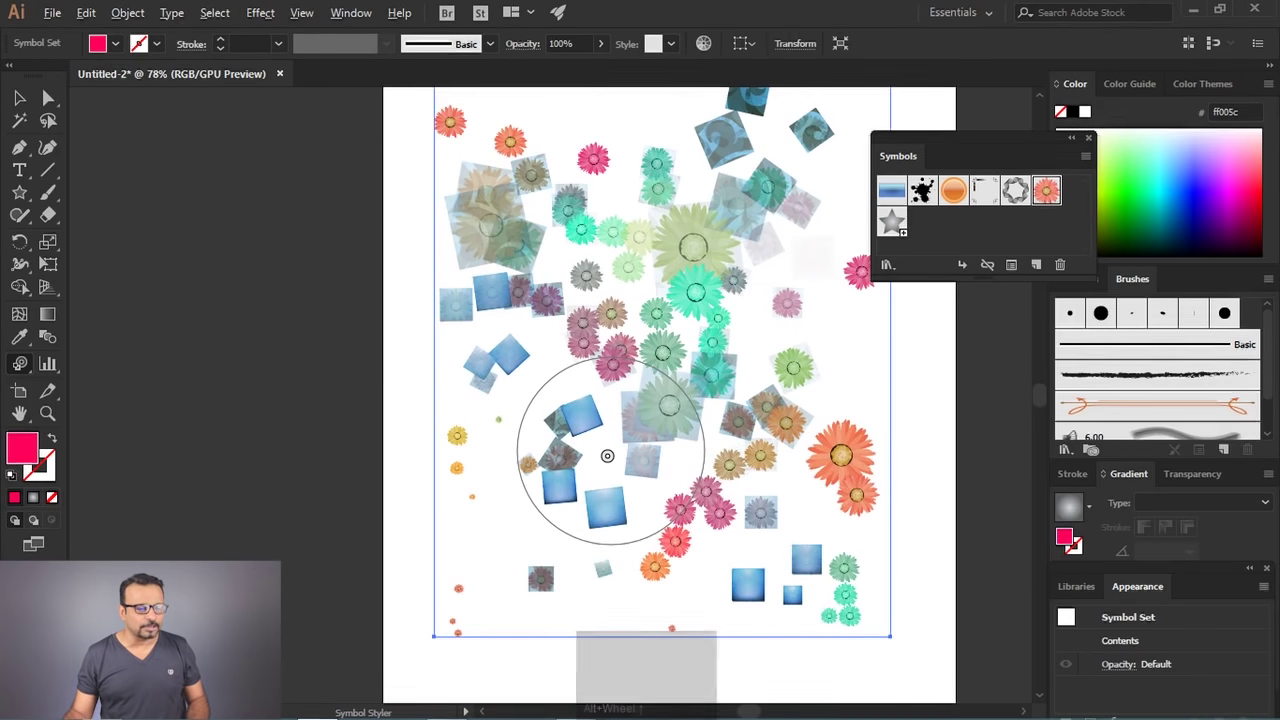
{"action": "scroll", "scroll_direction": "up", "scroll_amount": 3}
{"action": "scroll", "scroll_direction": "down", "scroll_amount": 3}
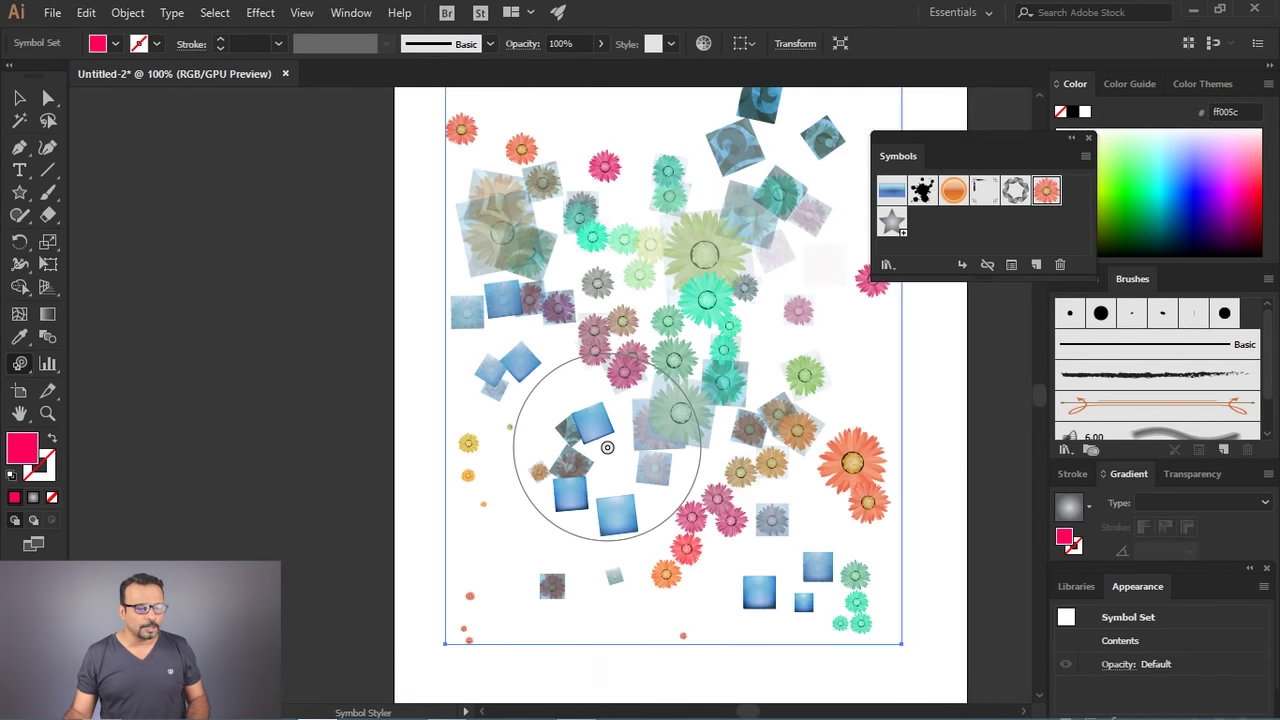
{"action": "scroll", "scroll_direction": "down", "scroll_amount": 3}
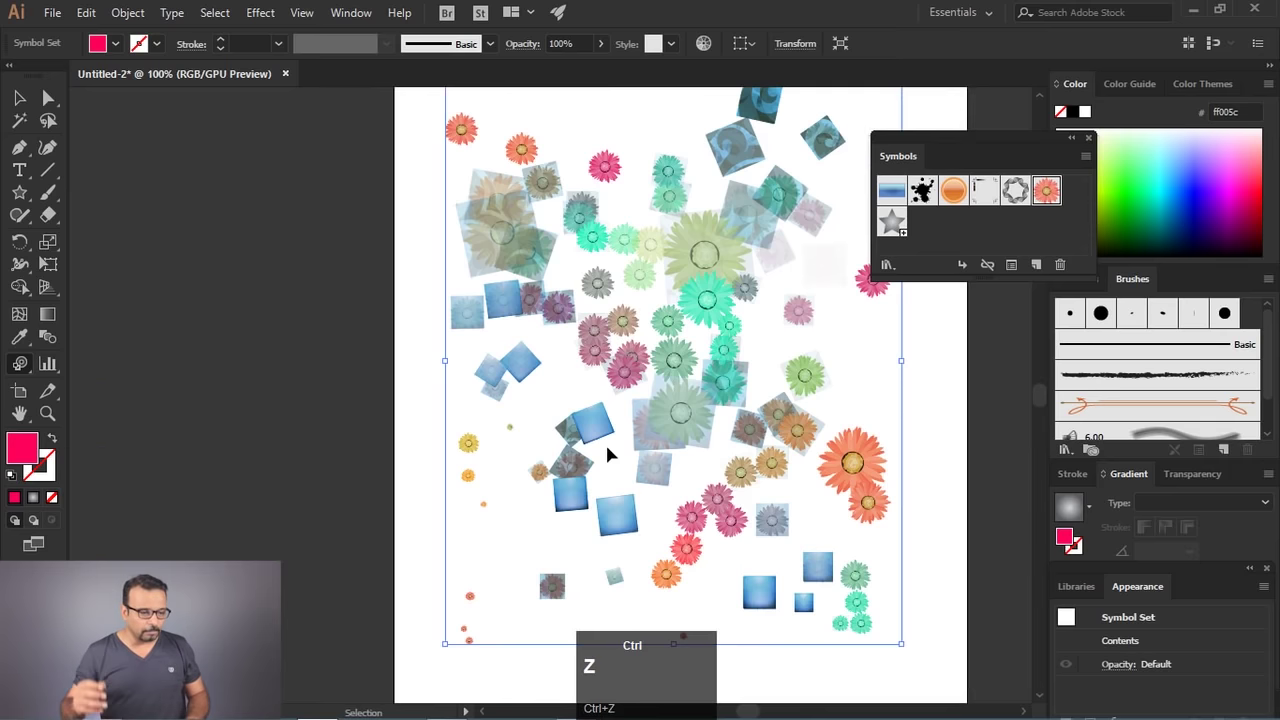
Step: Undo the flower replacement back to gradient stars and reopen the Symbols panel menu
{"action": "key", "text": "ctrl+z"}
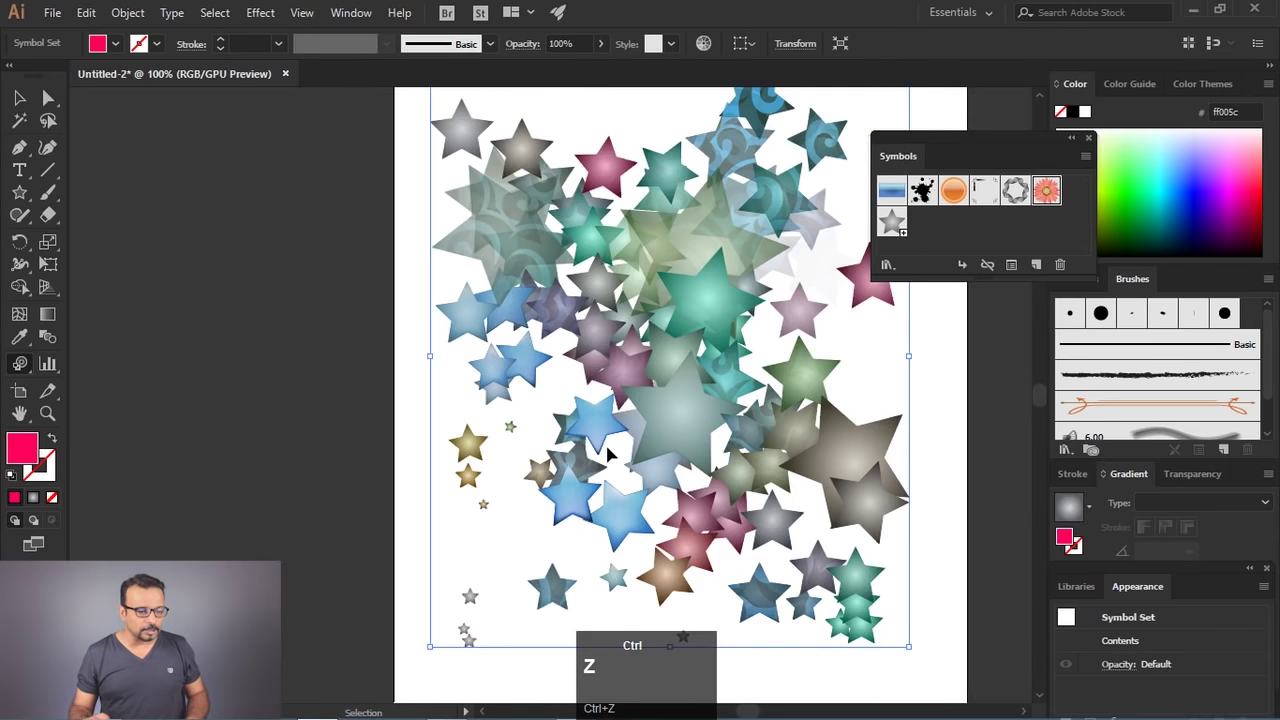
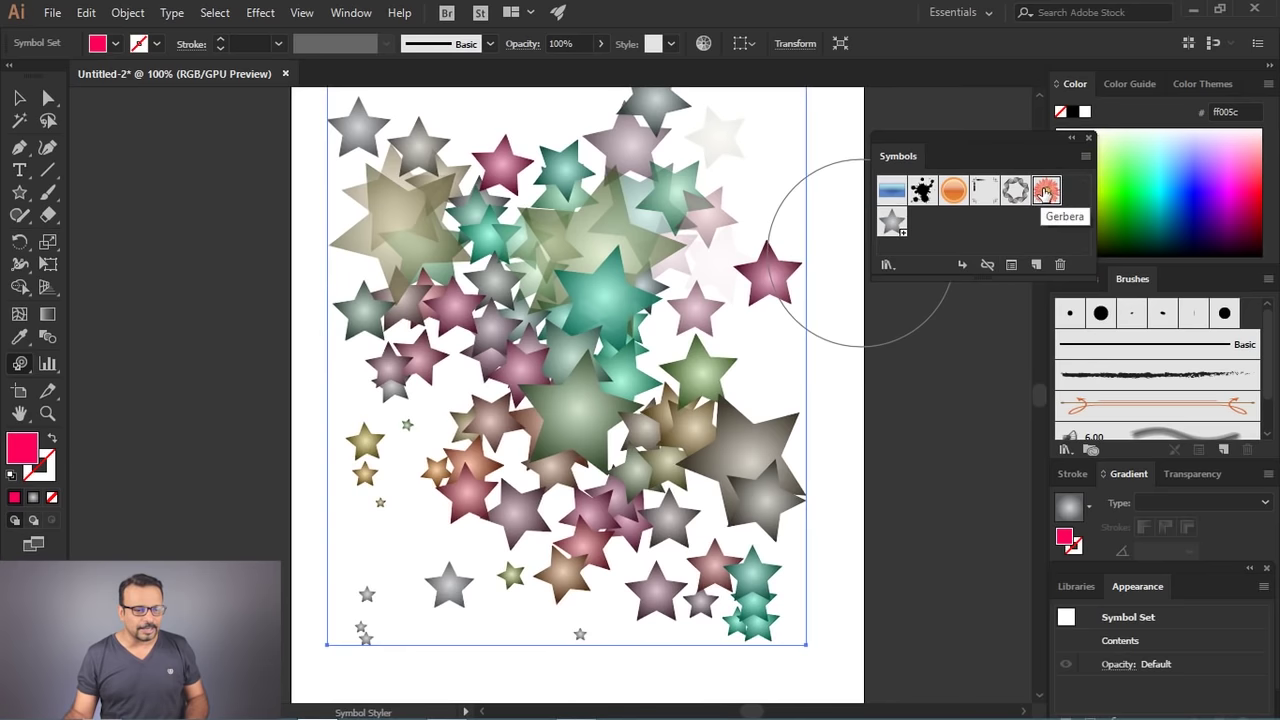
{"action": "left_click", "coordinate": [1089, 166]}
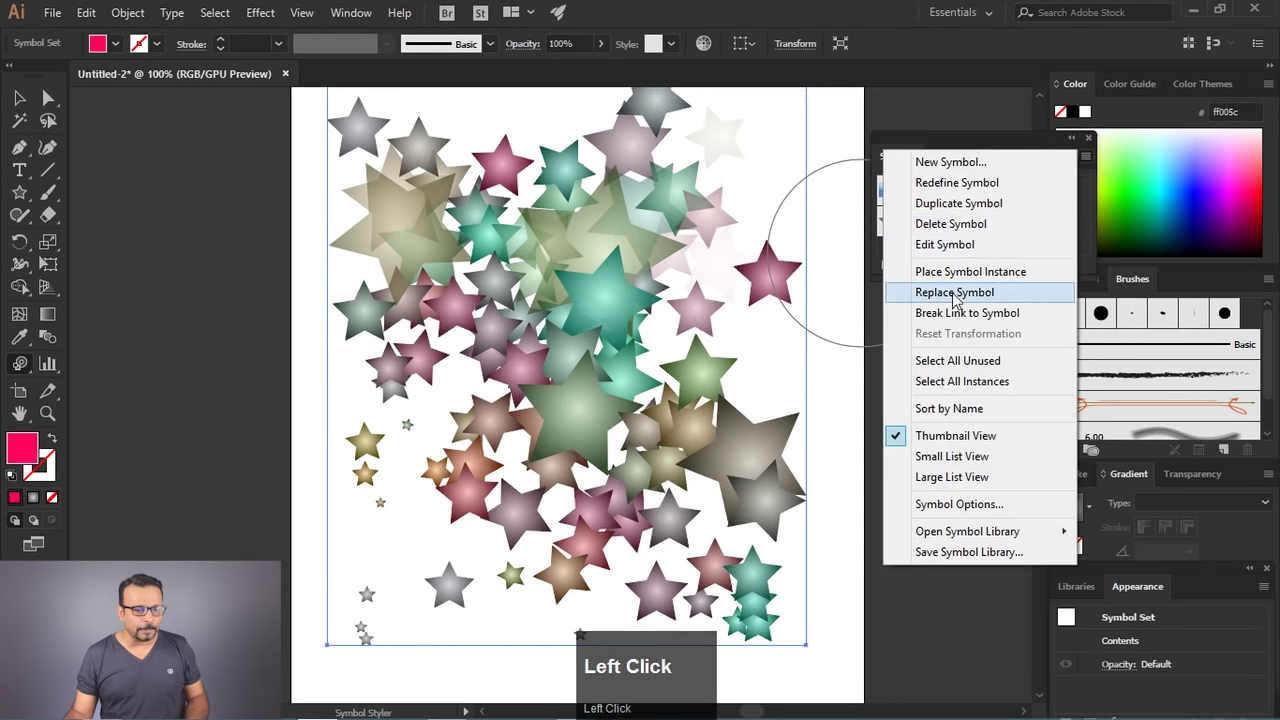
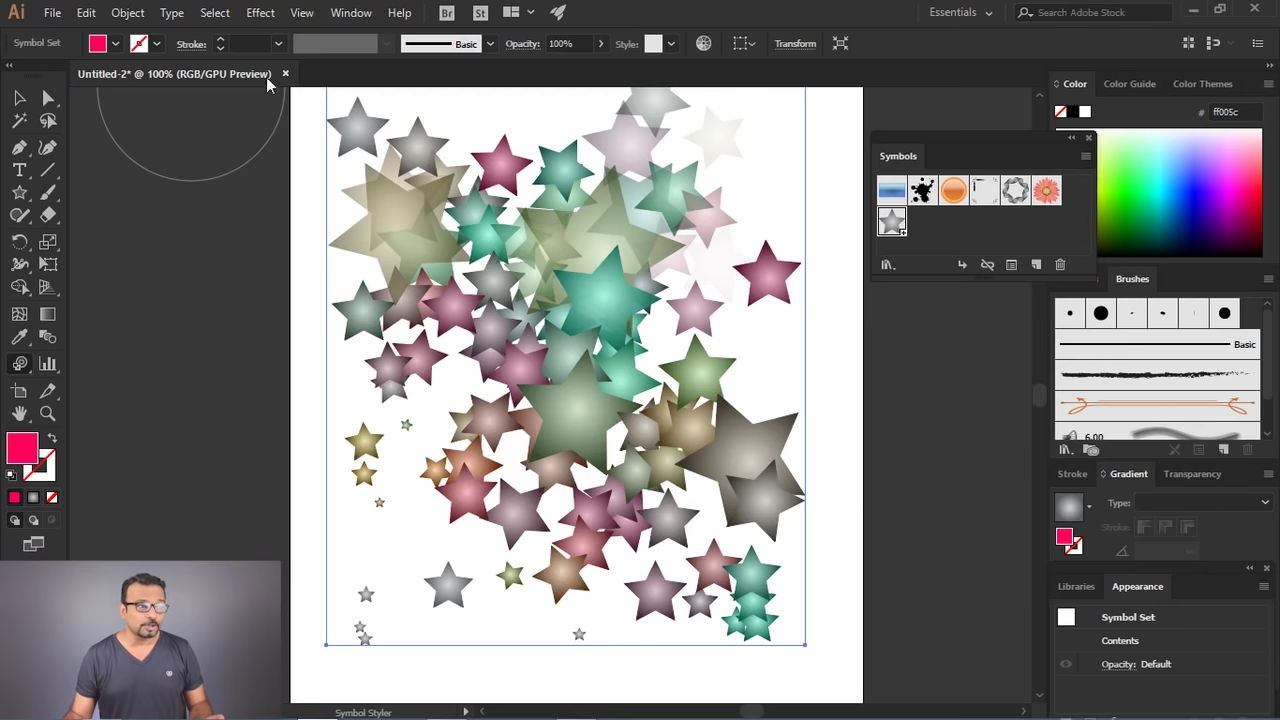
Step: Close the star document discarding unsaved changes and switch to the Selection tool
{"action": "left_click", "coordinate": [291, 72]}
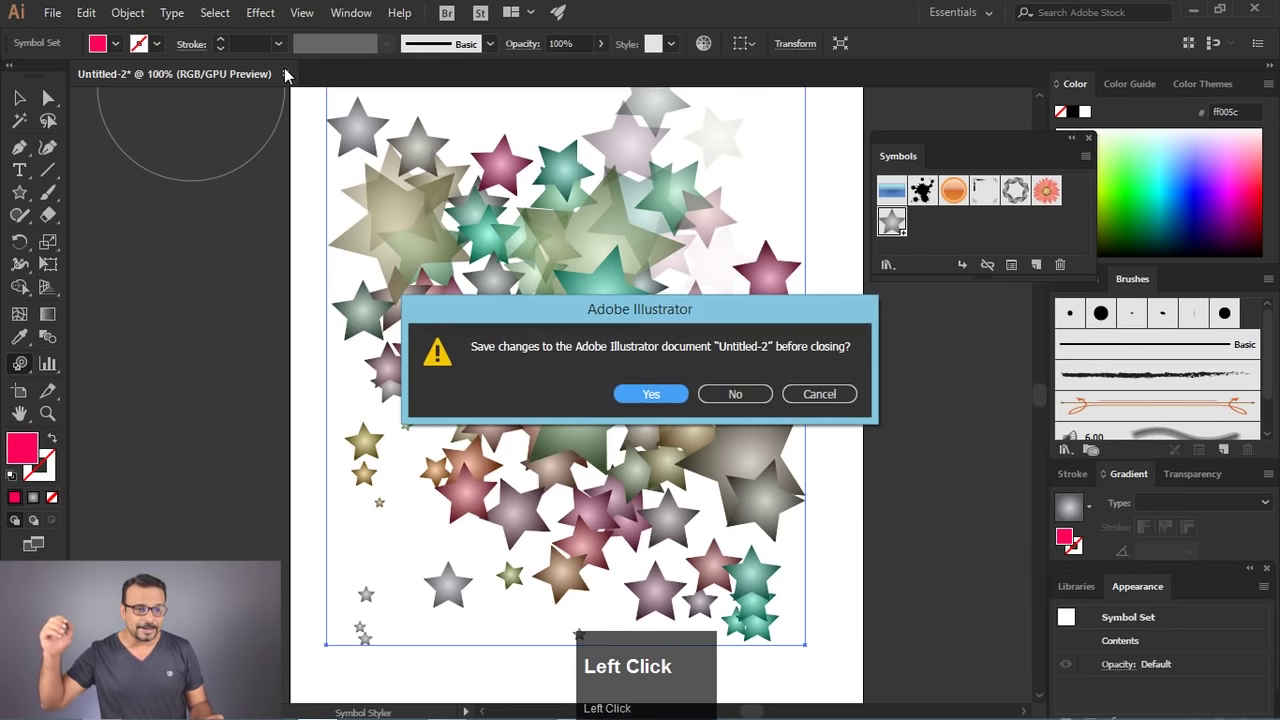
{"action": "left_click", "coordinate": [291, 72]}
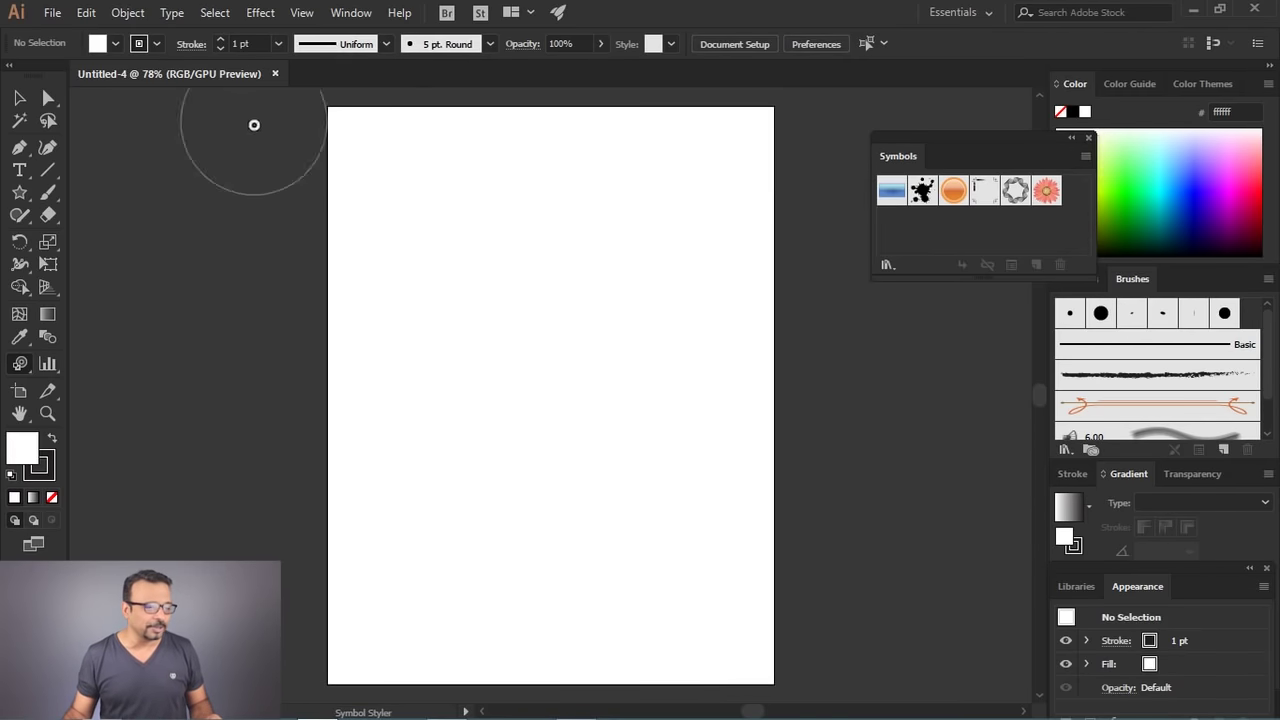
{"action": "left_click", "coordinate": [27, 106]}
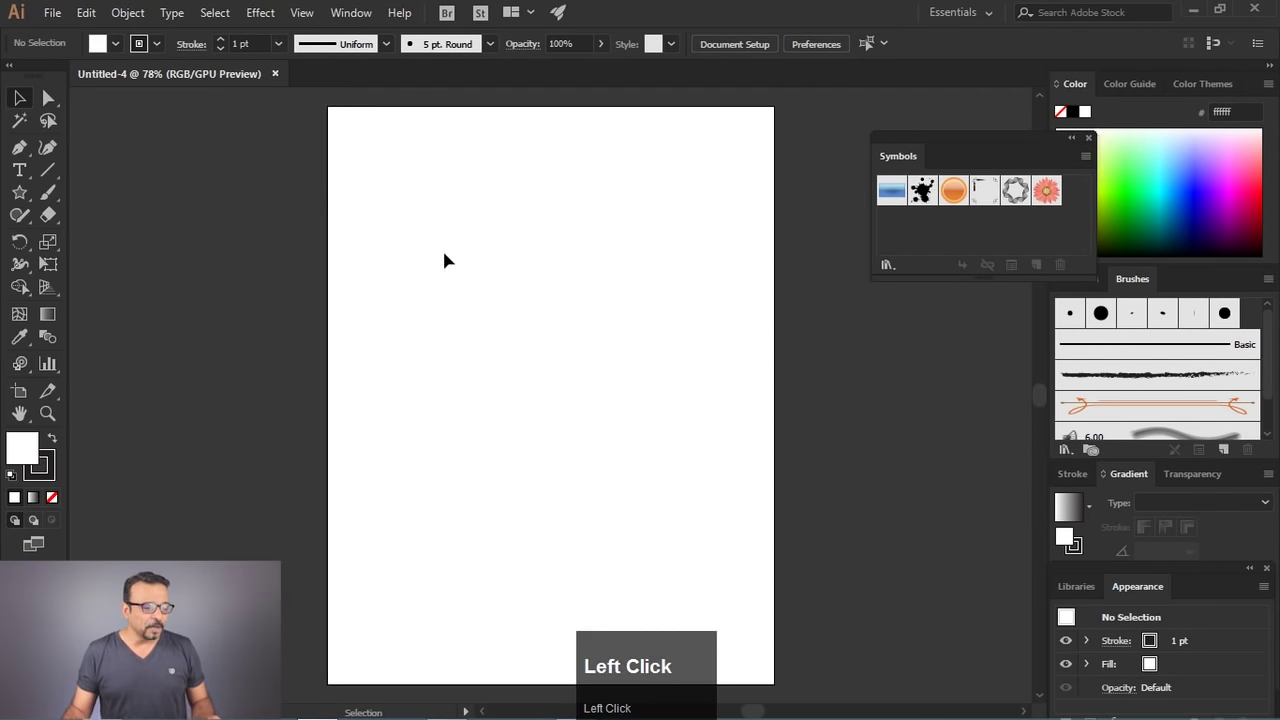
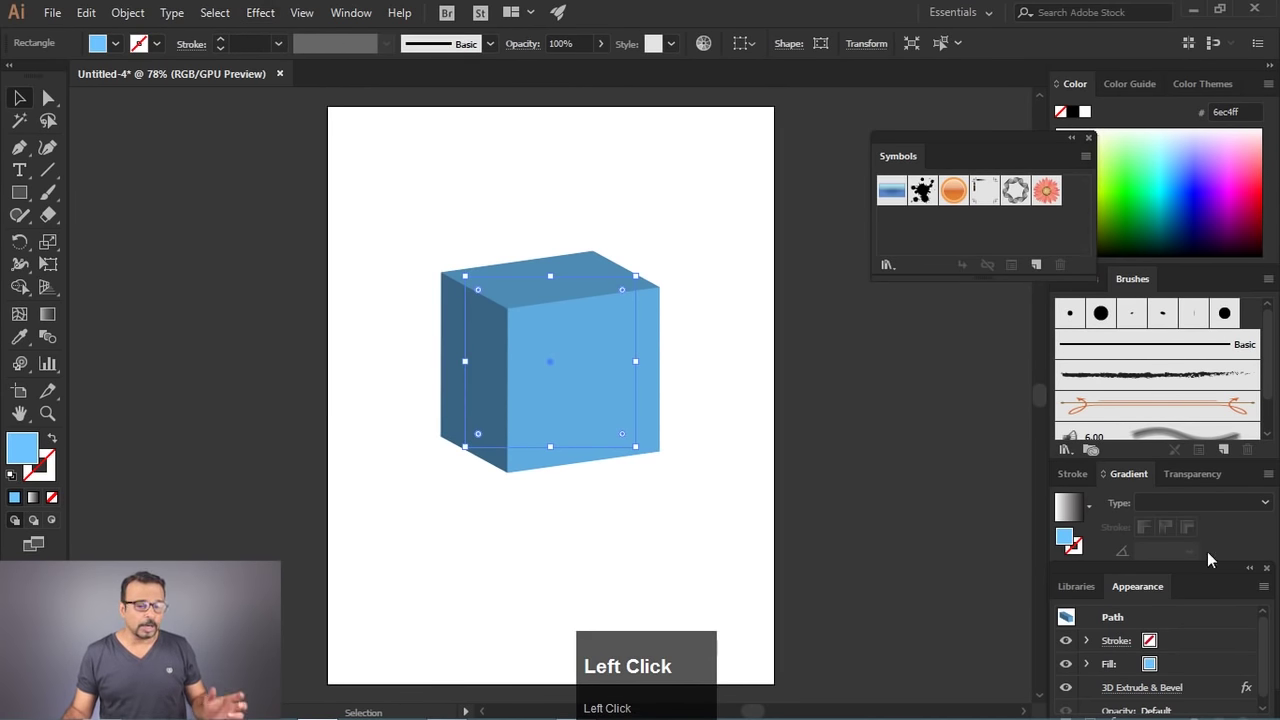
Step: Float the Appearance panel, reopen 3D Extrude & Bevel and zero the cube's rotation angles and perspective
{"action": "left_click_drag", "start_coordinate": [1144, 601], "coordinate": [966, 519]}
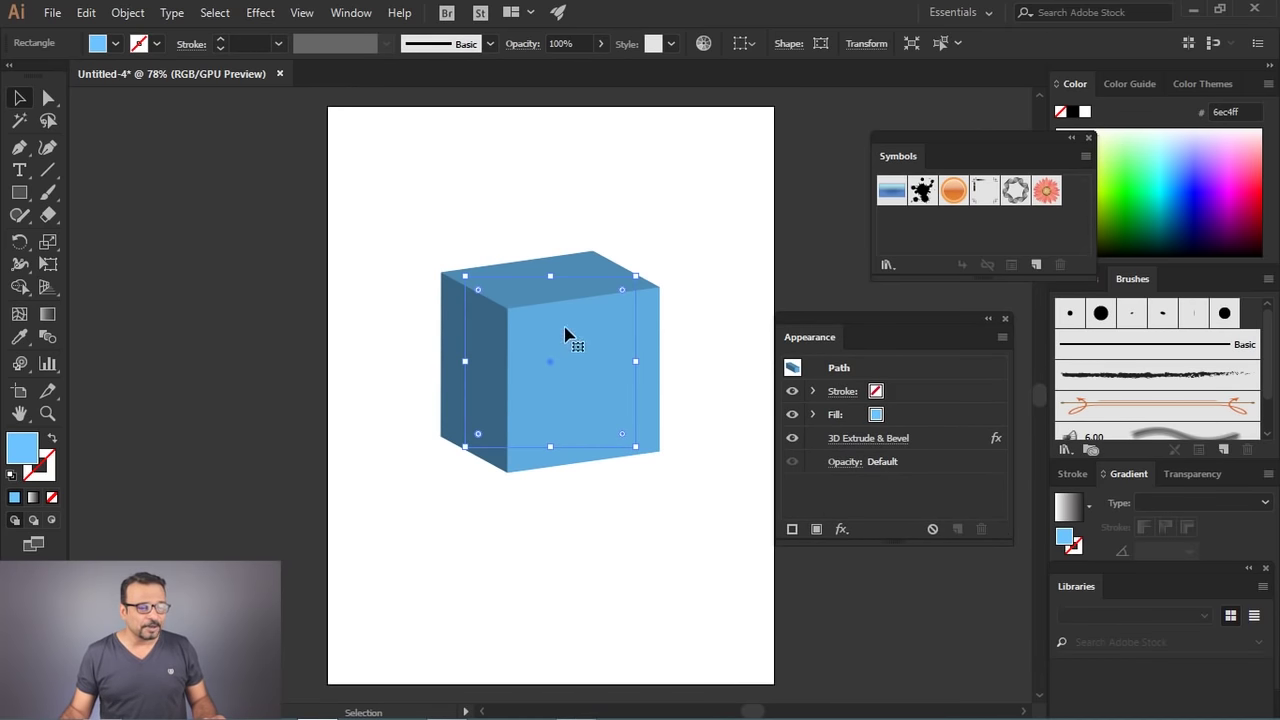
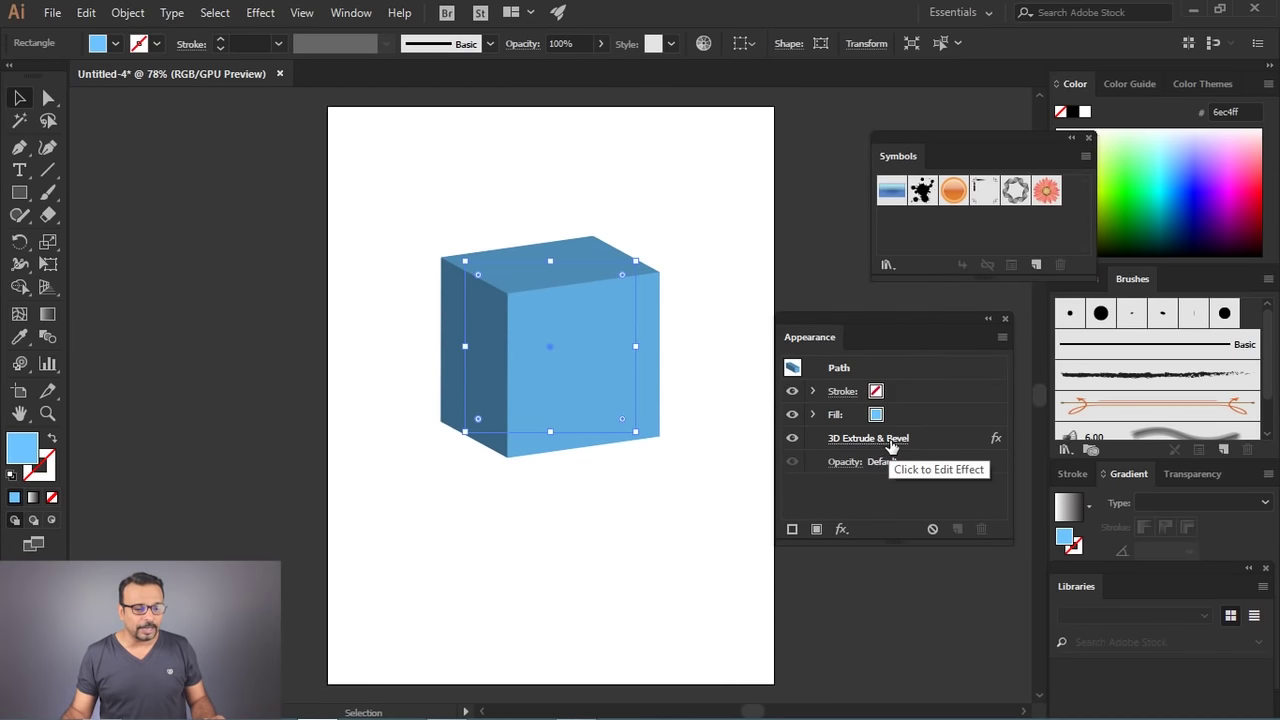
{"action": "left_click", "coordinate": [890, 480]}
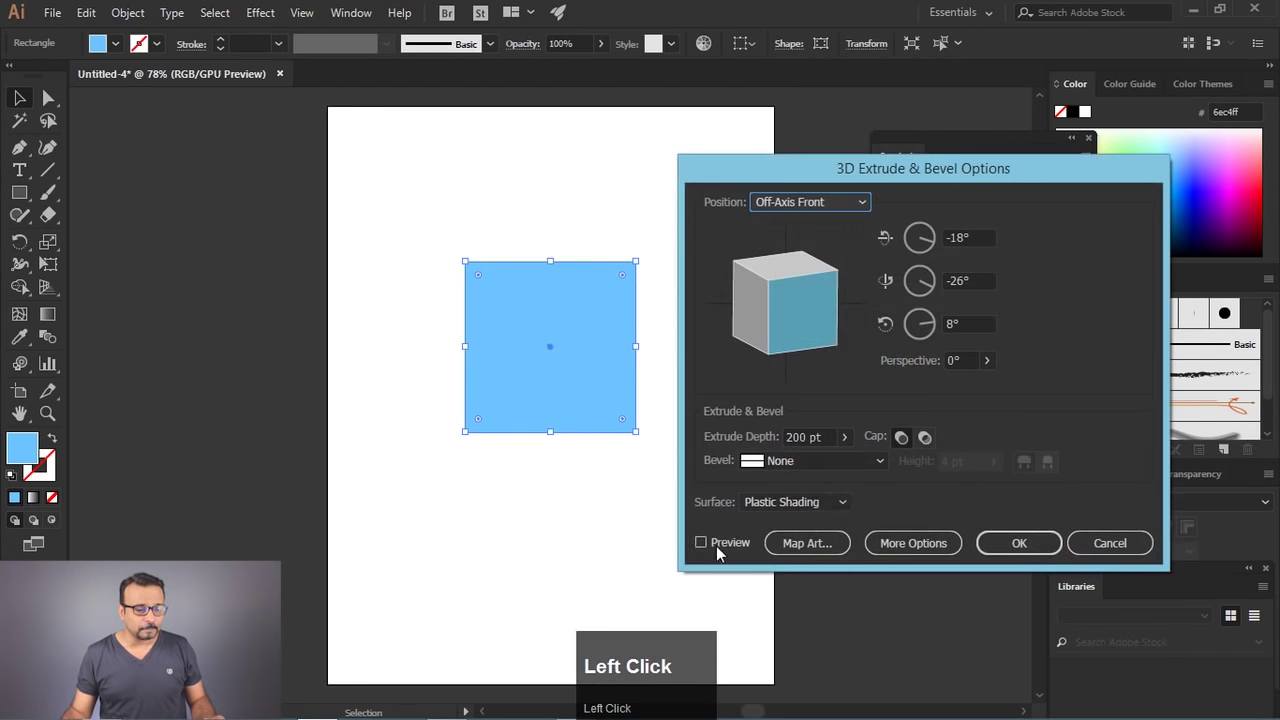
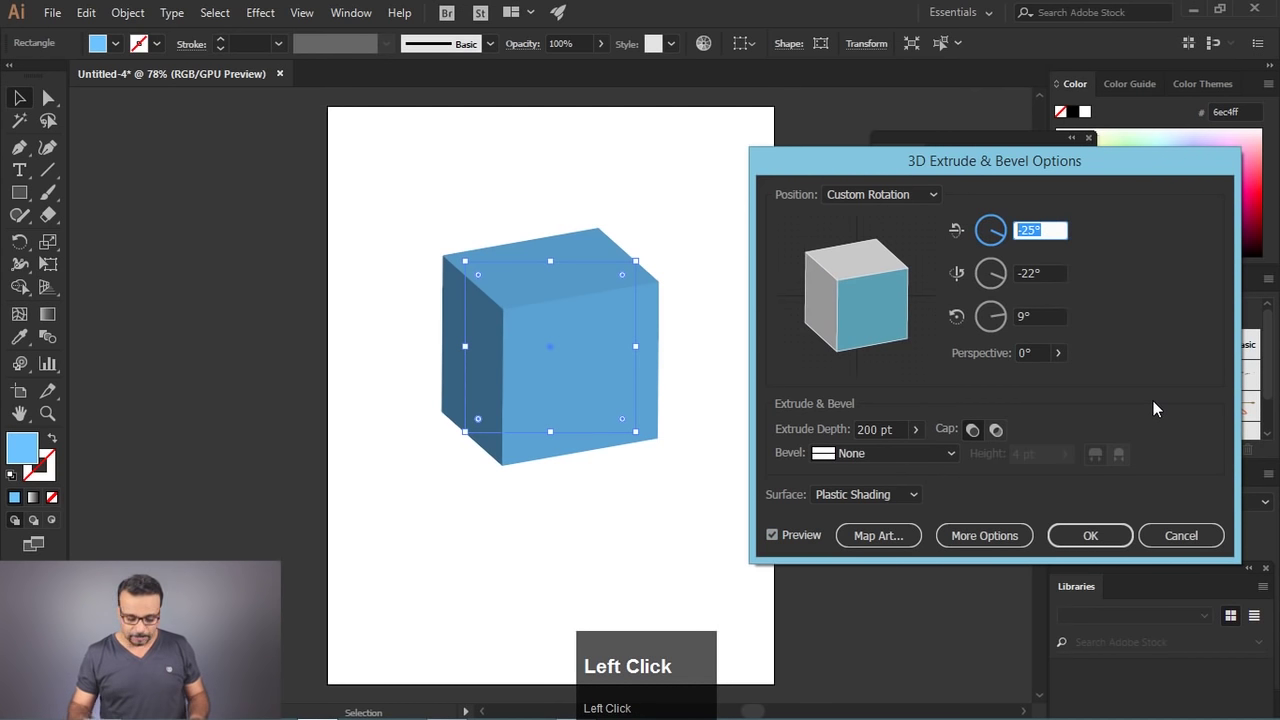
{"action": "key", "text": "0"}
{"action": "key", "text": "Tab"}
{"action": "key", "text": "0"}
{"action": "key", "text": "Tab"}
{"action": "key", "text": "0"}
{"action": "key", "text": "Tab"}
{"action": "left_click", "coordinate": [1176, 293]}
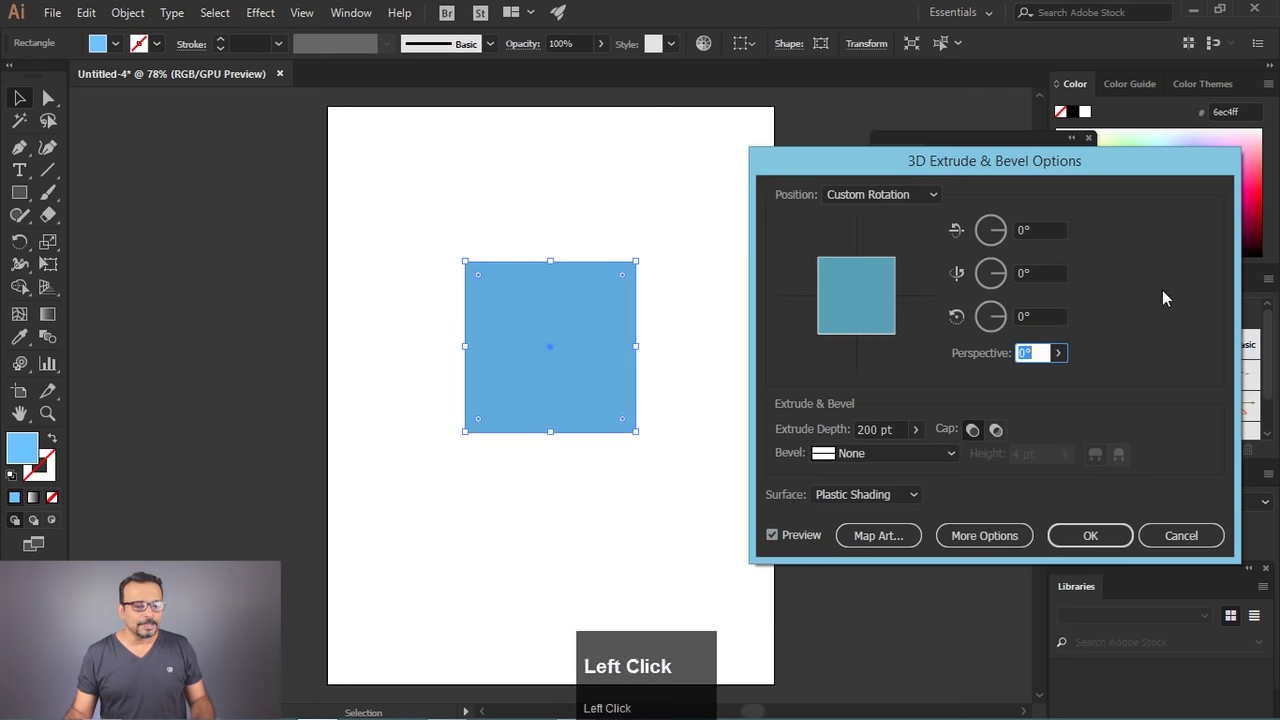
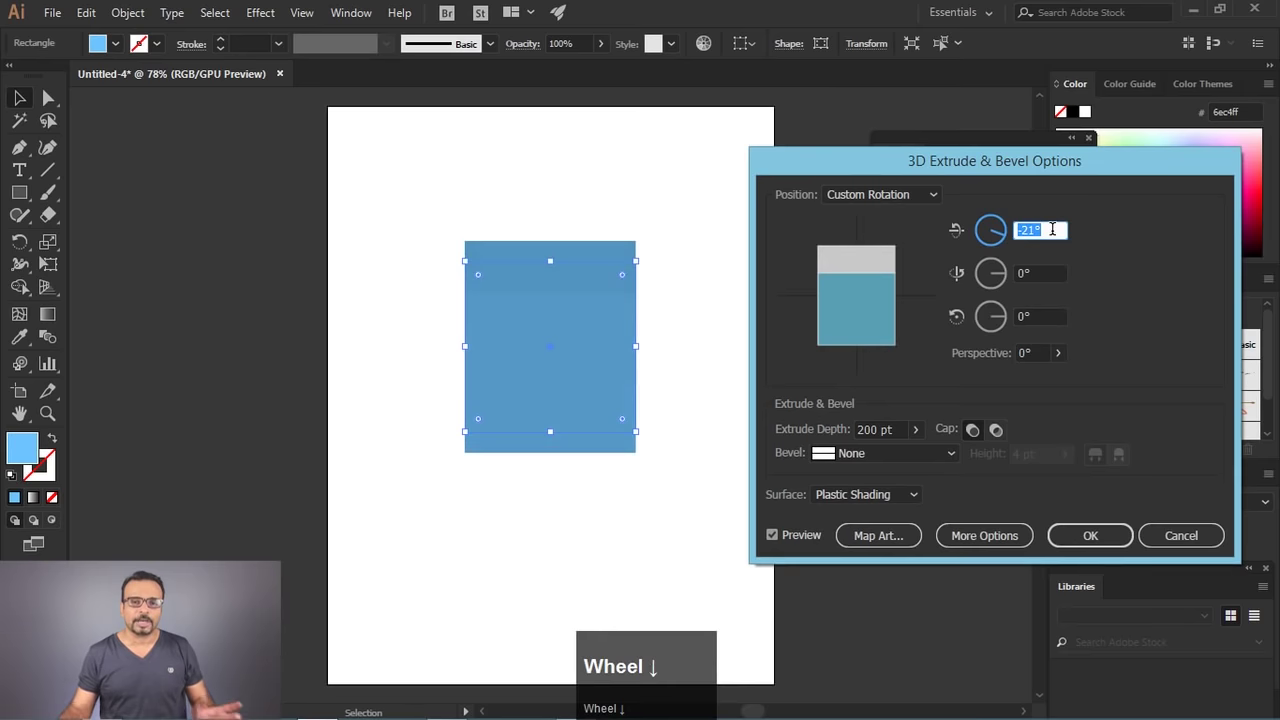
{"action": "scroll", "scroll_direction": "down", "scroll_amount": 3}
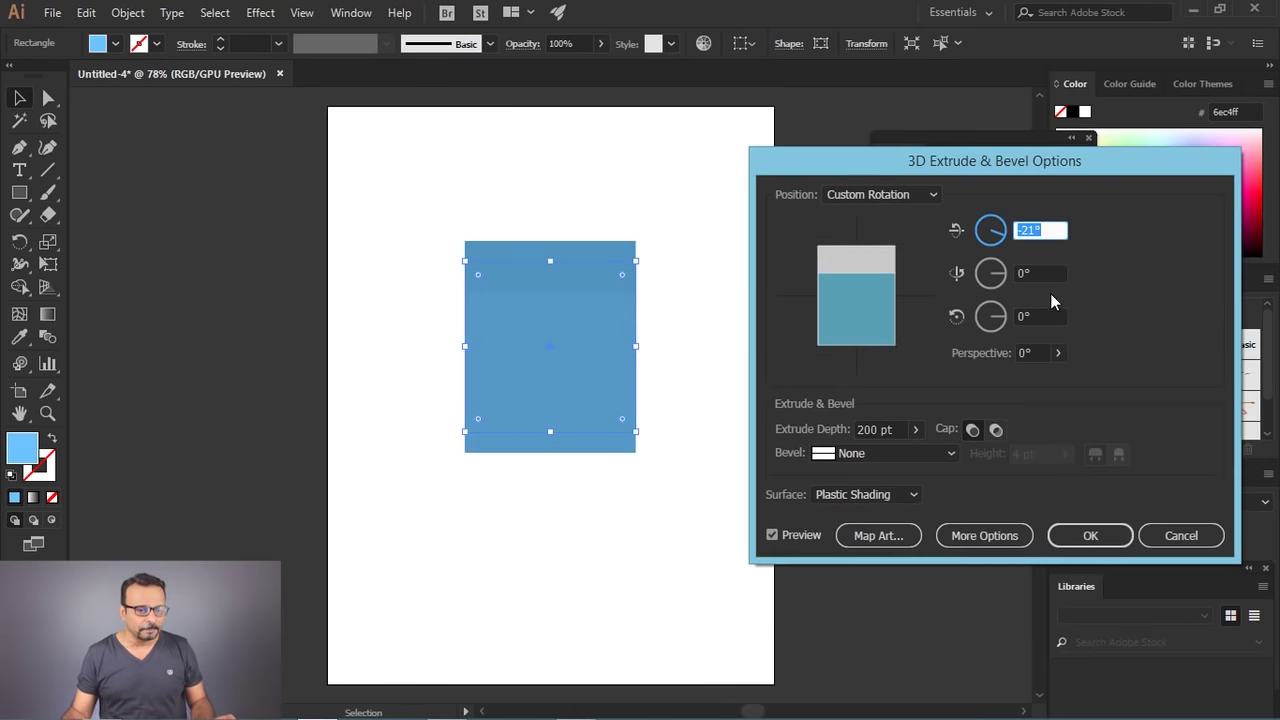
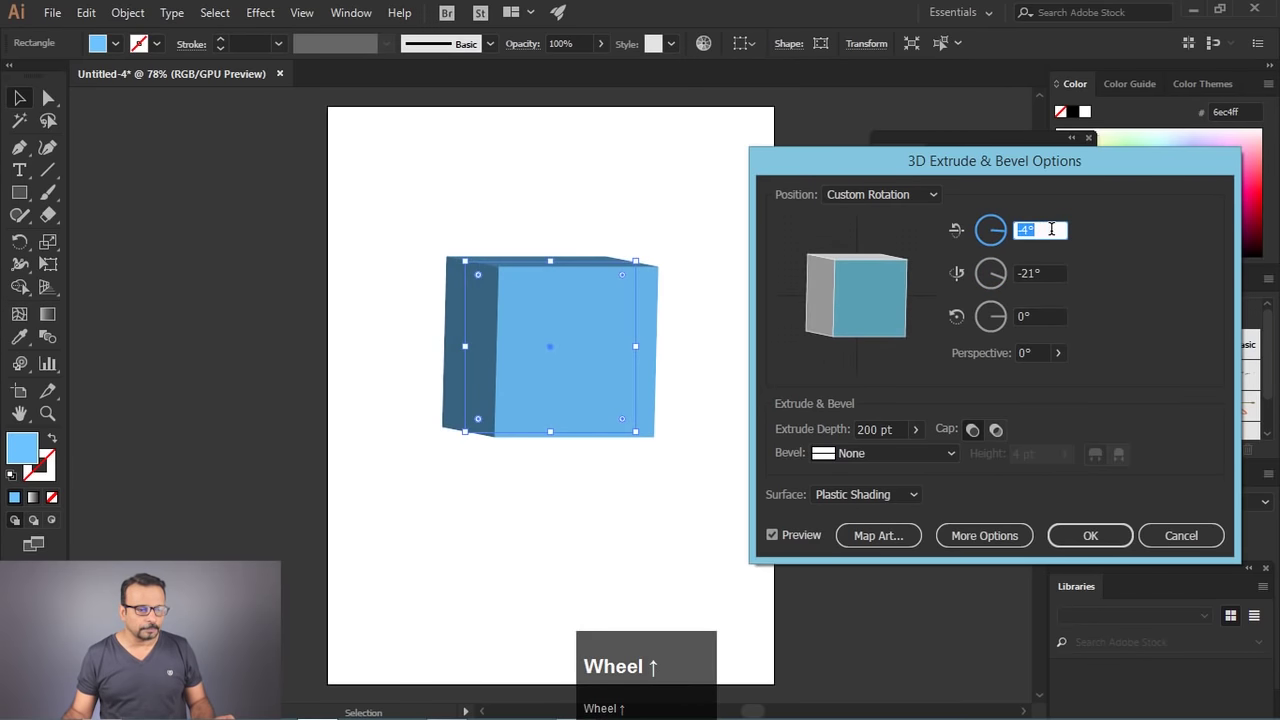
Step: Drag the track cube to -25°, -45°, 10° and exaggerate the perspective to 87°
{"action": "left_click_drag", "start_coordinate": [1068, 352], "coordinate": [1022, 525]}
{"action": "left_click_drag", "start_coordinate": [1022, 524], "coordinate": [1160, 501]}
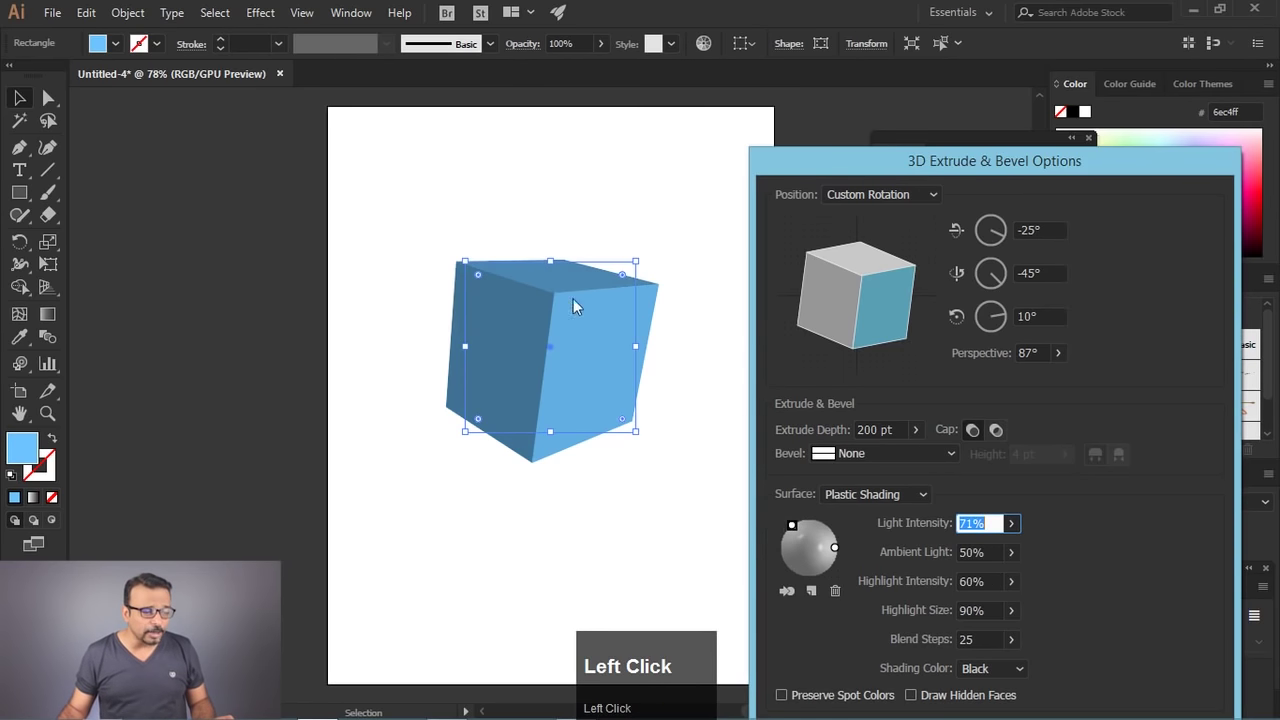
Step: Move the 3D Extrude & Bevel dialog aside so the shaded cube is visible
{"action": "left_click", "coordinate": [924, 160]}
{"action": "left_click_drag", "start_coordinate": [916, 154], "coordinate": [1048, 678]}
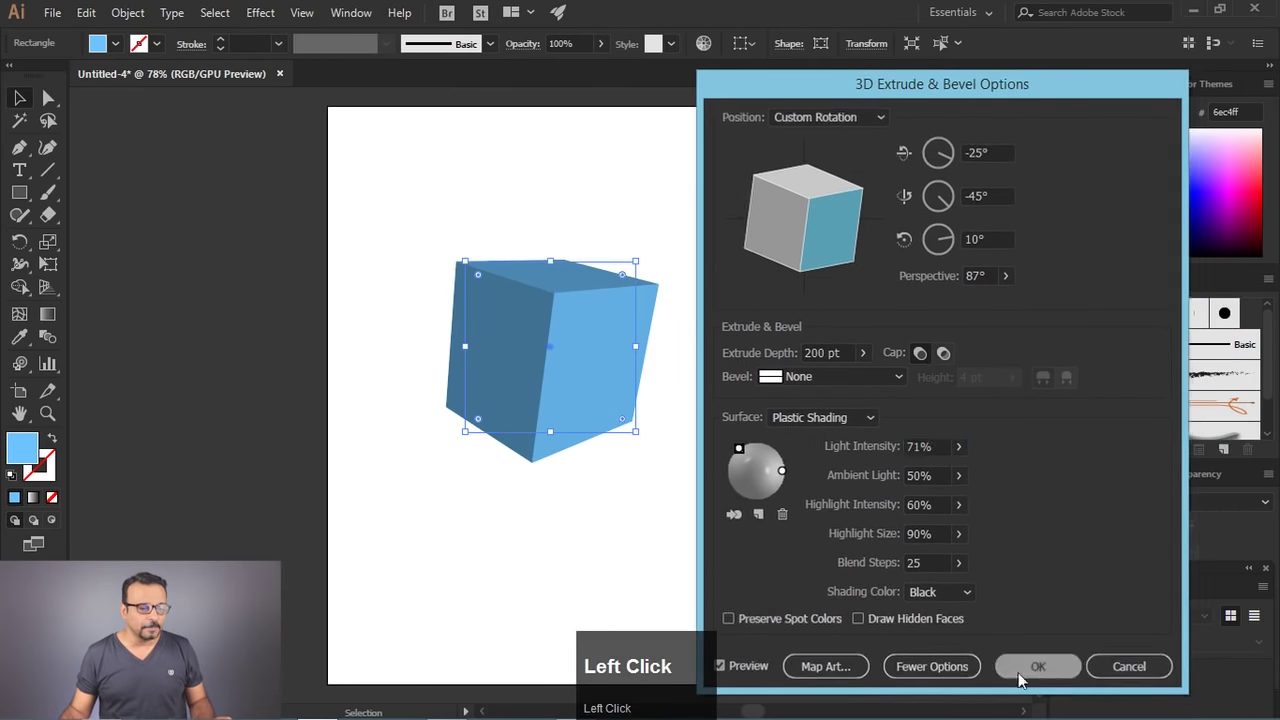
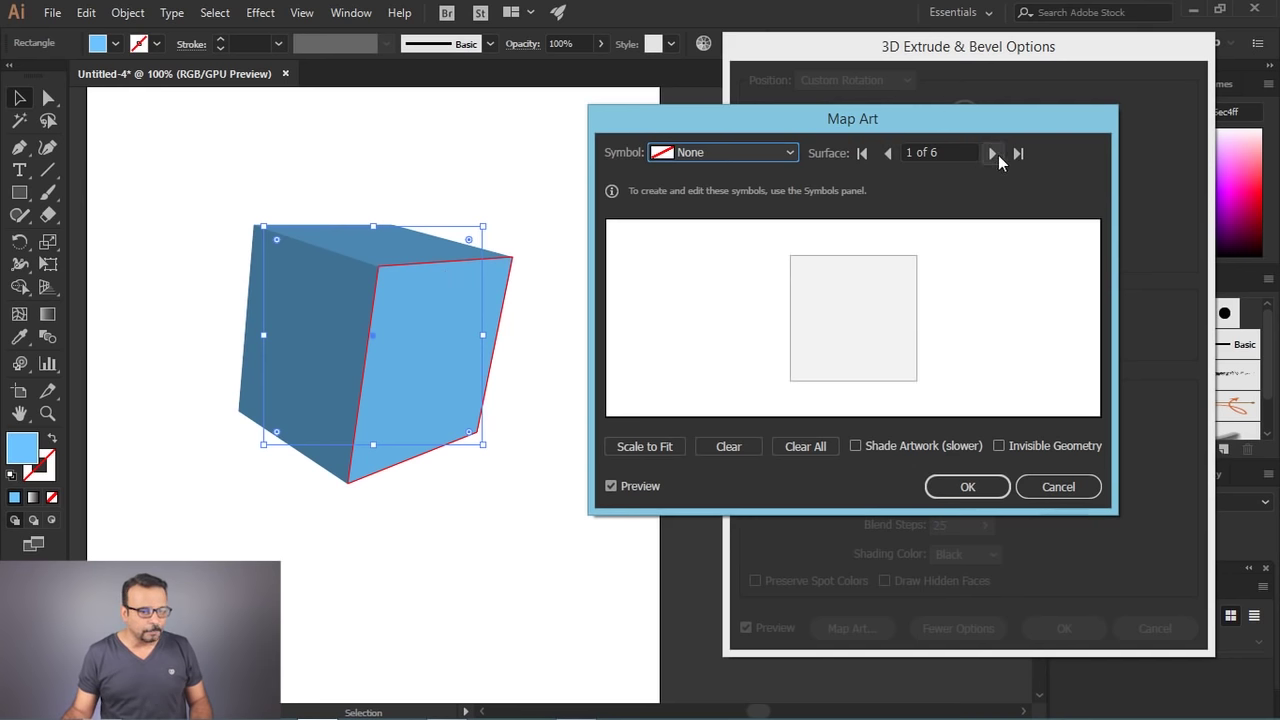
{"action": "left_click", "coordinate": [1002, 163]}
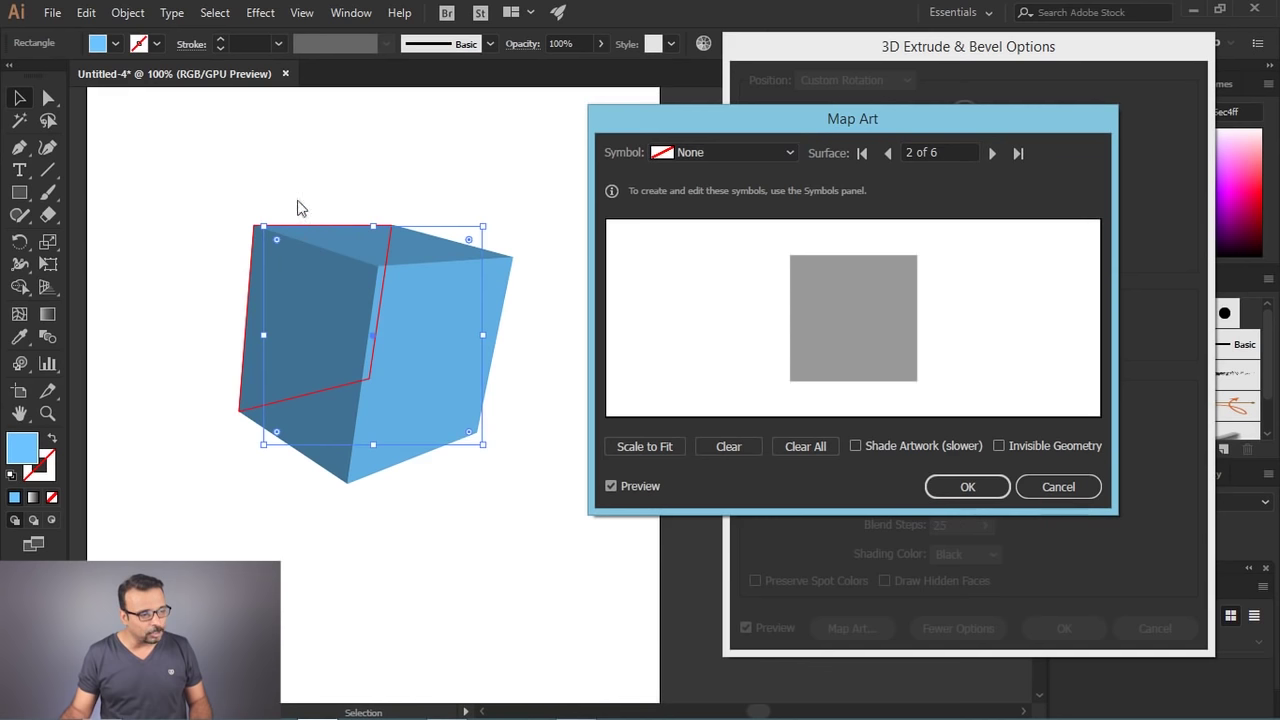
{"action": "left_click", "coordinate": [1001, 165]}
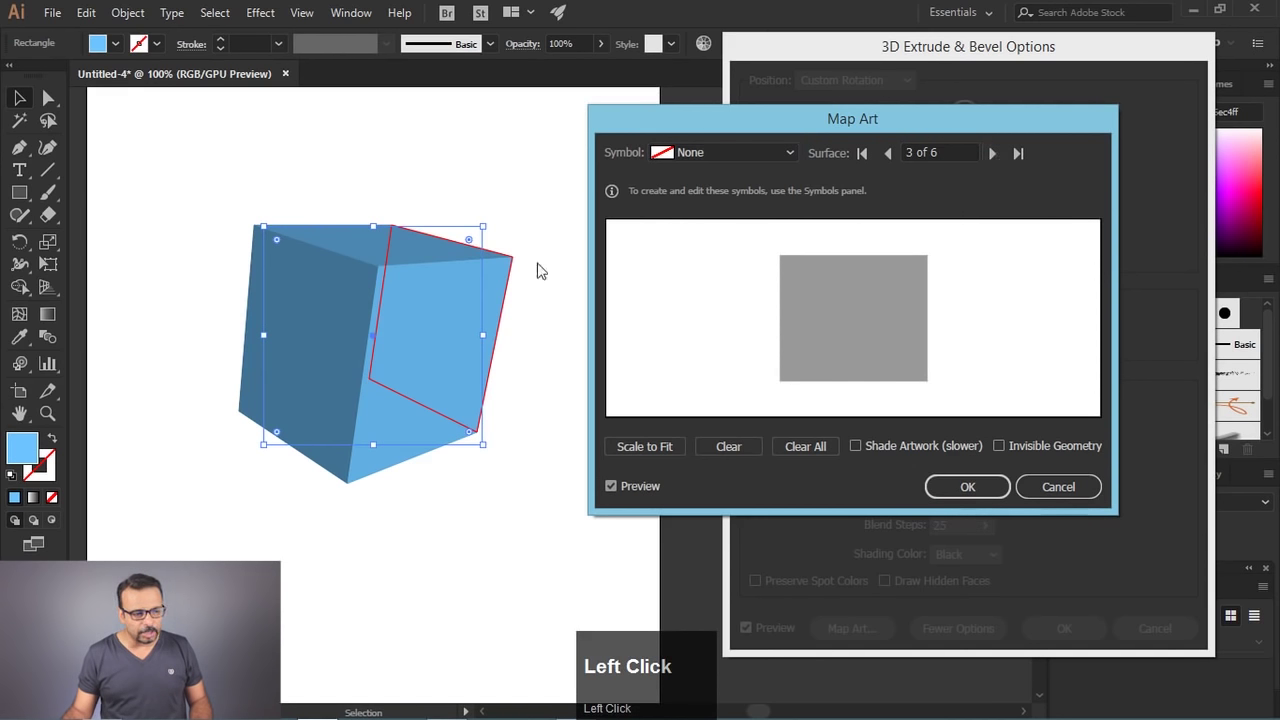
{"action": "left_click", "coordinate": [999, 163]}
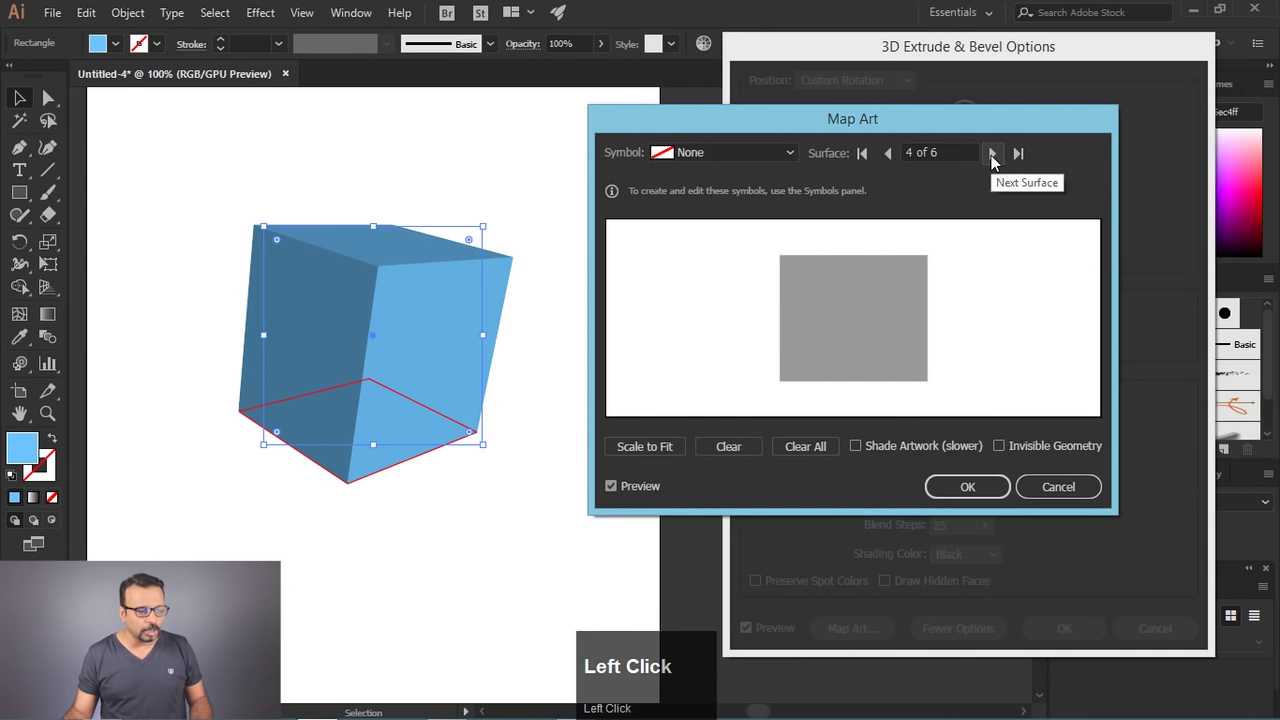
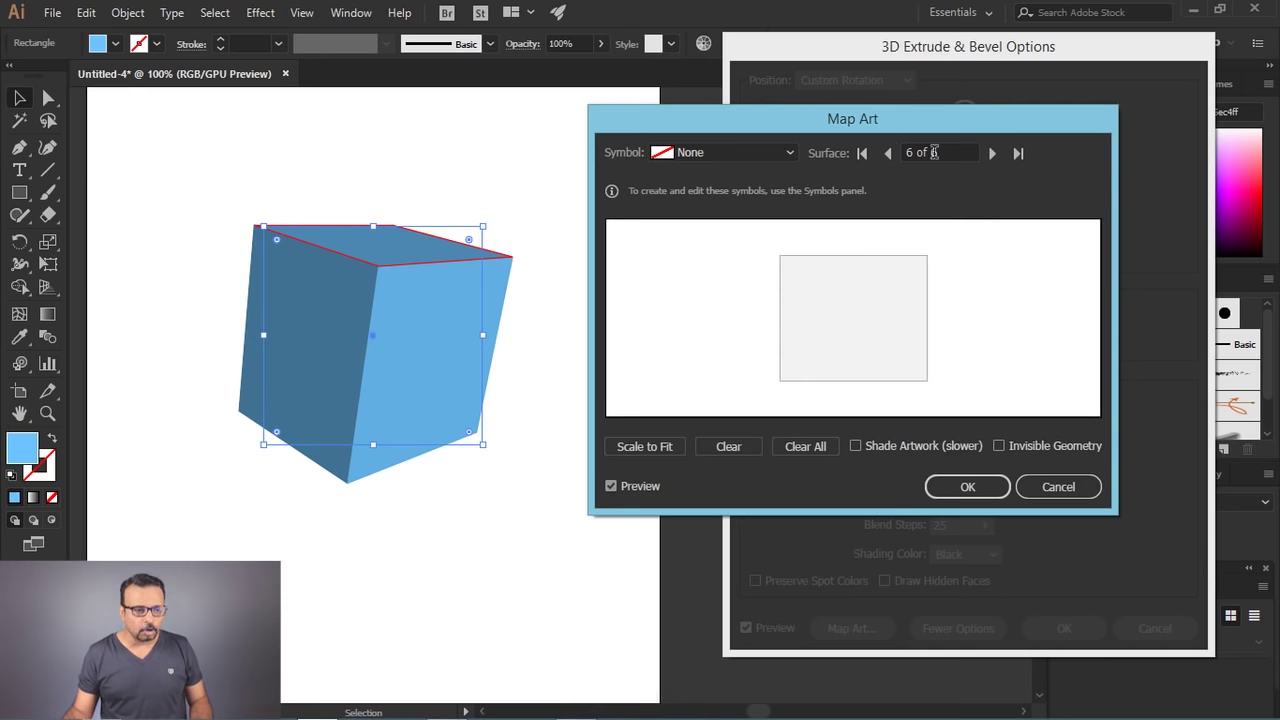
{"action": "left_click", "coordinate": [1004, 159]}
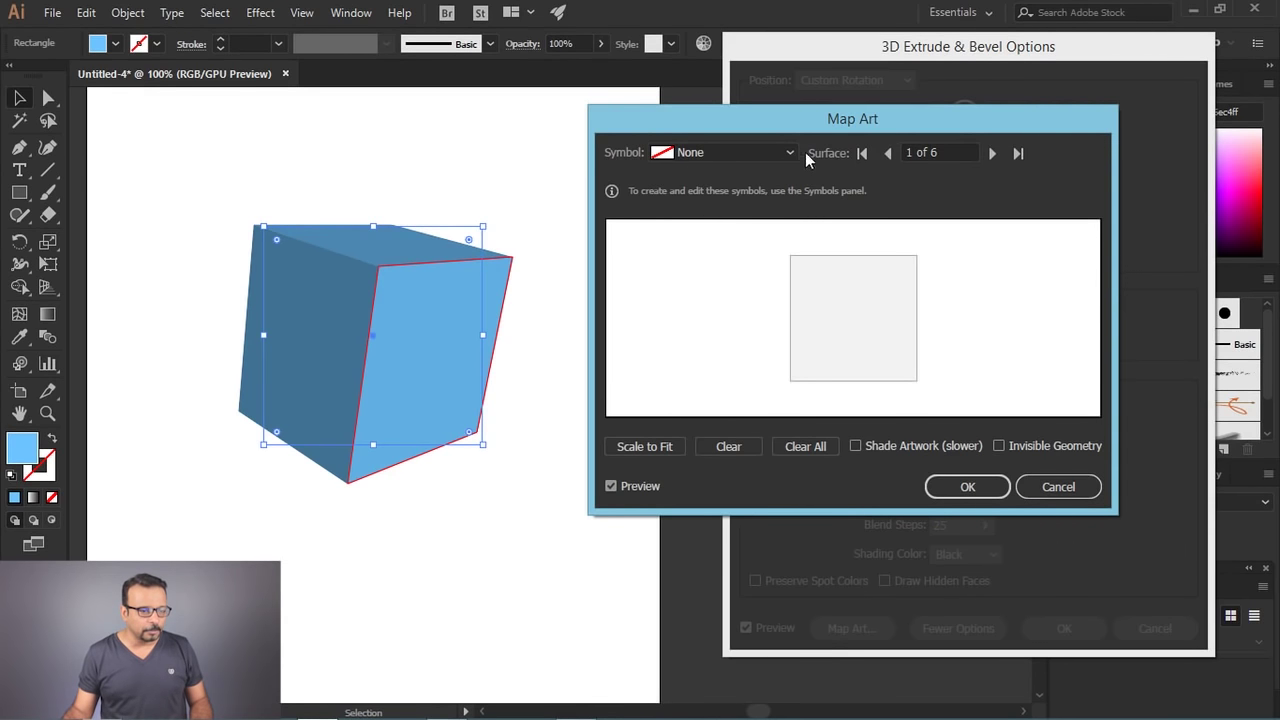
{"action": "left_click", "coordinate": [799, 157]}
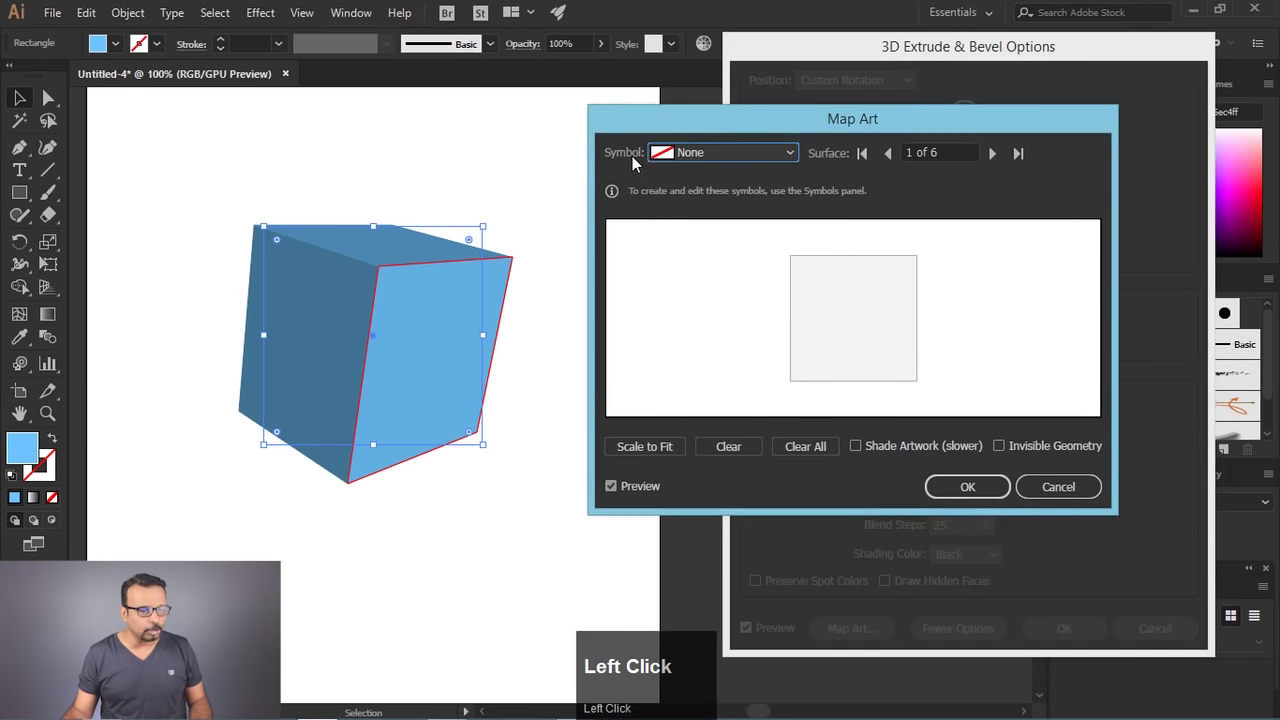
Step: Show the Map Art symbol list (Gerbera, Ribbon, logo) for the cube's first surface
{"action": "left_click", "coordinate": [774, 156]}
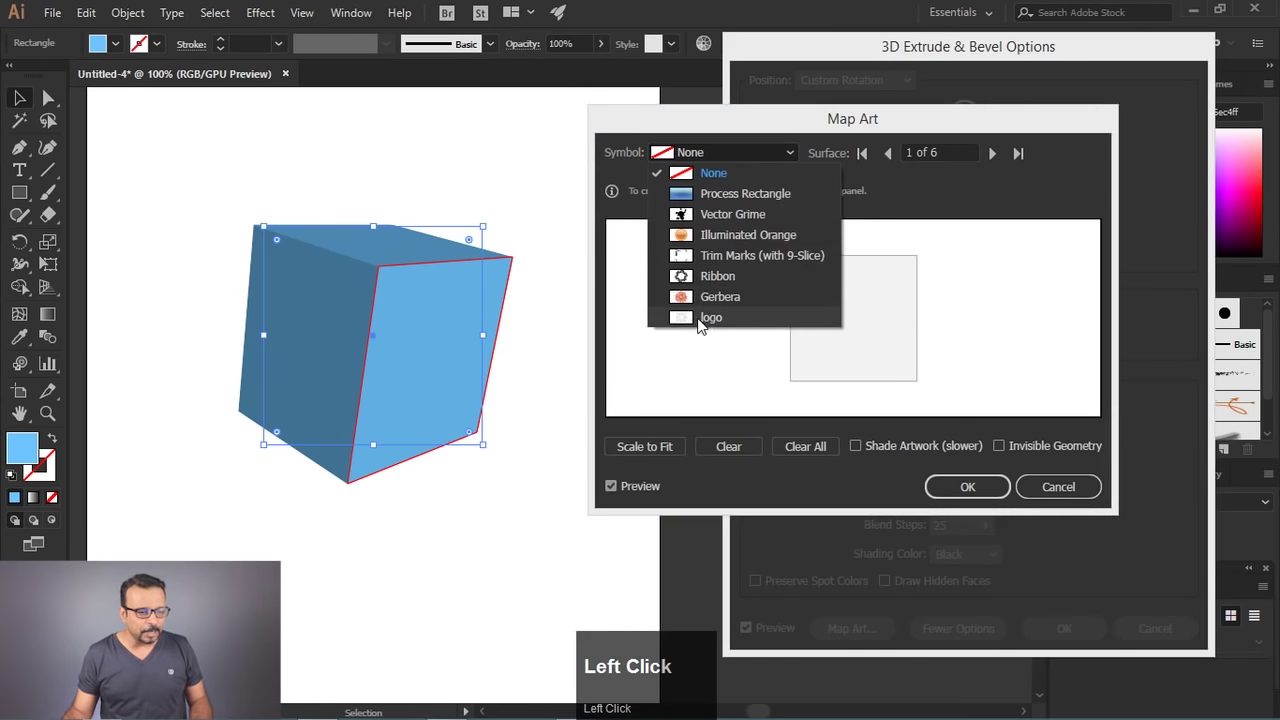
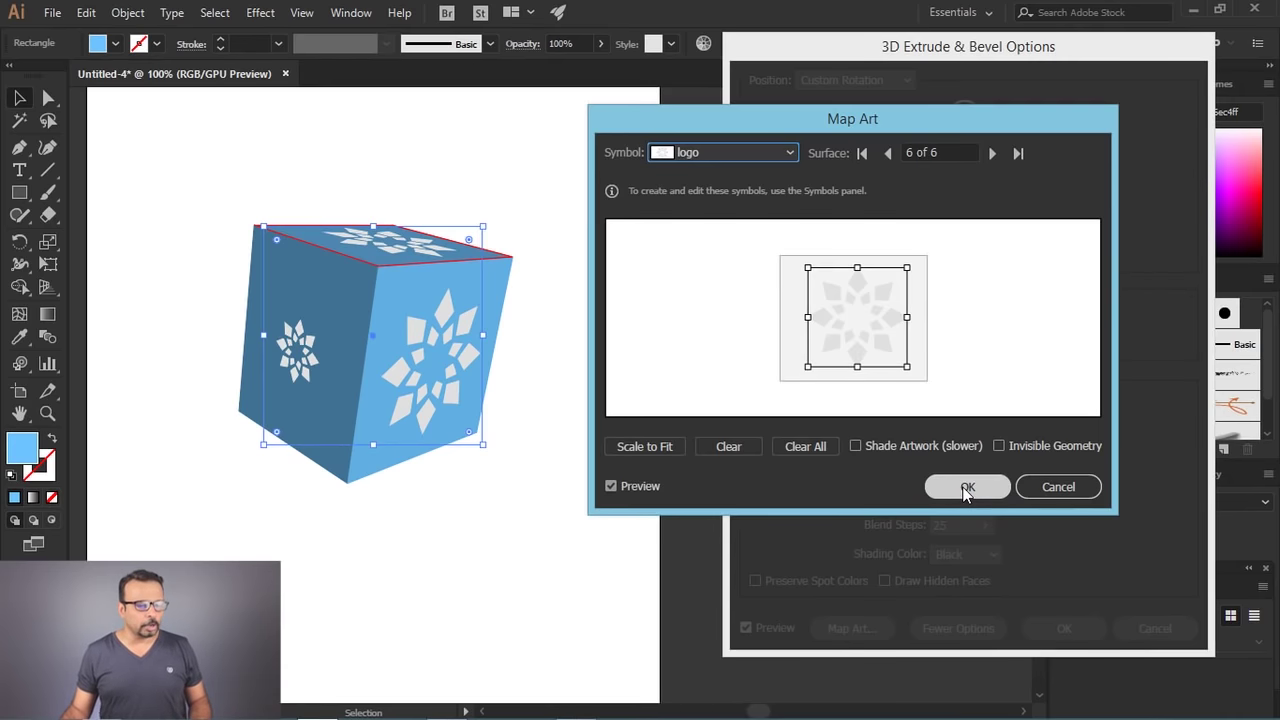
Step: Confirm Map Art so the logo appears on the cube's front, side and top faces
{"action": "left_click", "coordinate": [971, 495]}
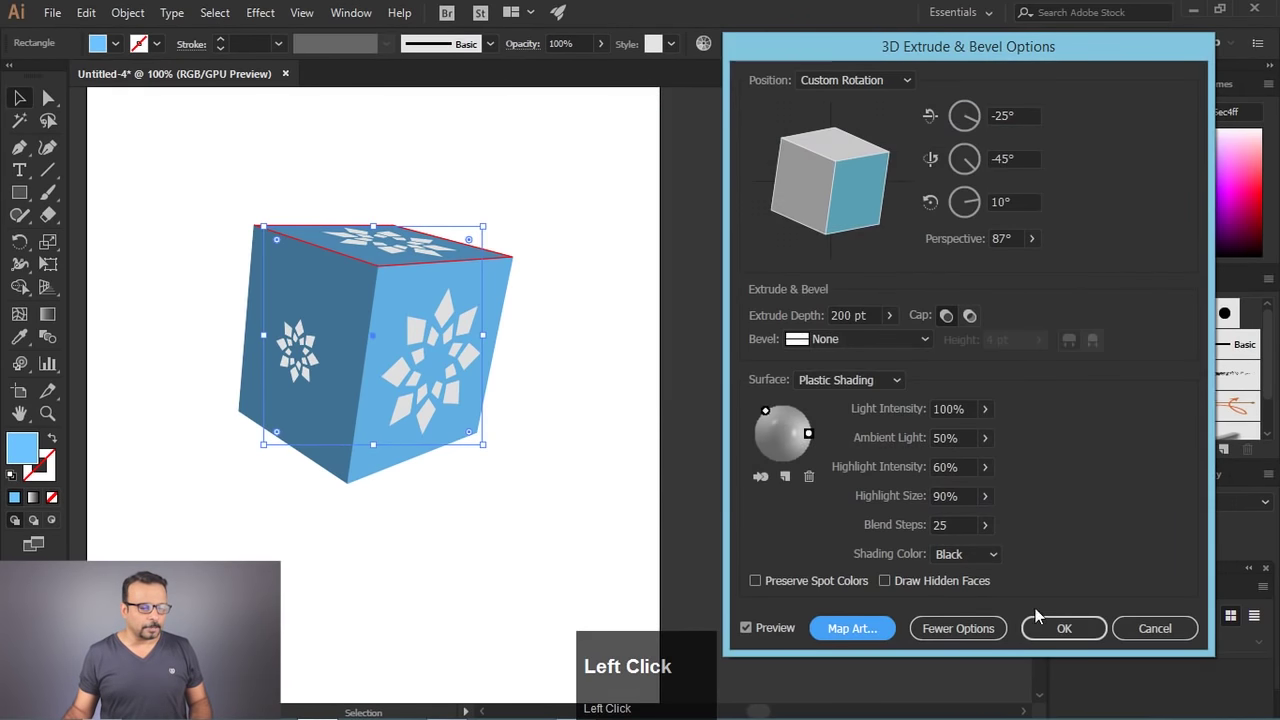
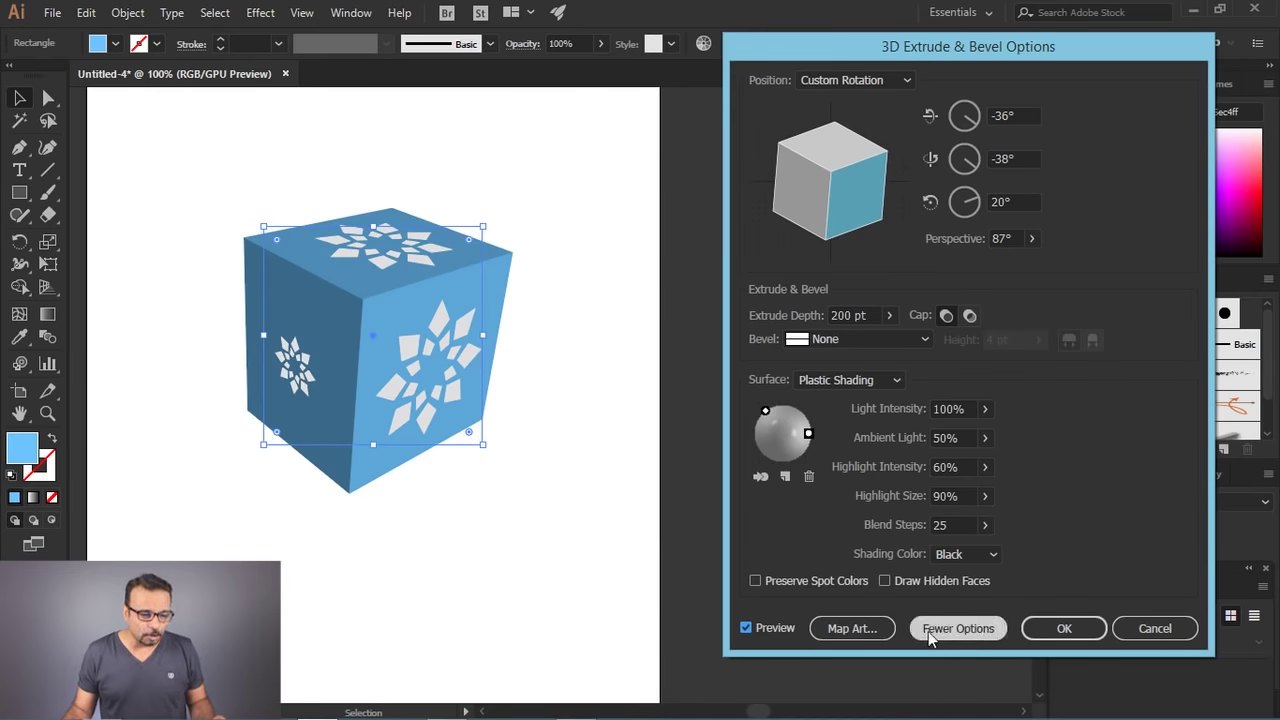
Step: Enable Shade Artwork so the mapped logos darken on shadowed faces, then move the dialog aside
{"action": "left_click", "coordinate": [858, 638]}
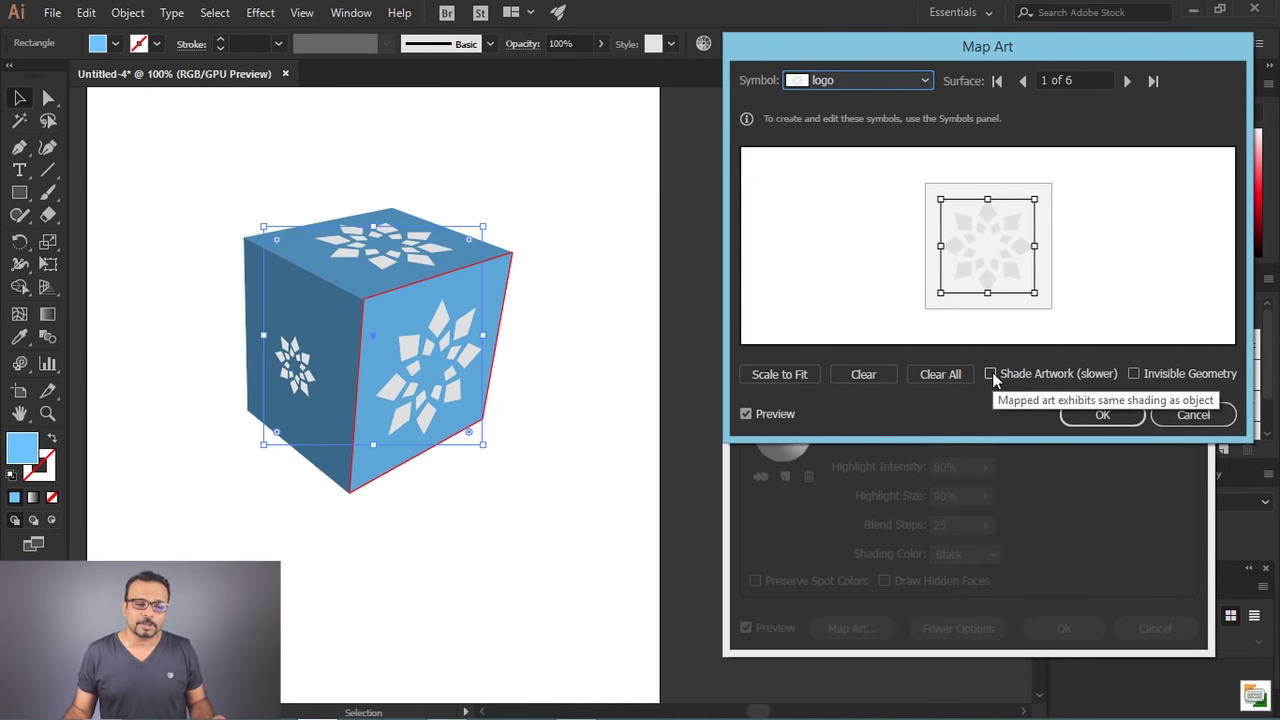
{"action": "left_click", "coordinate": [1001, 381]}
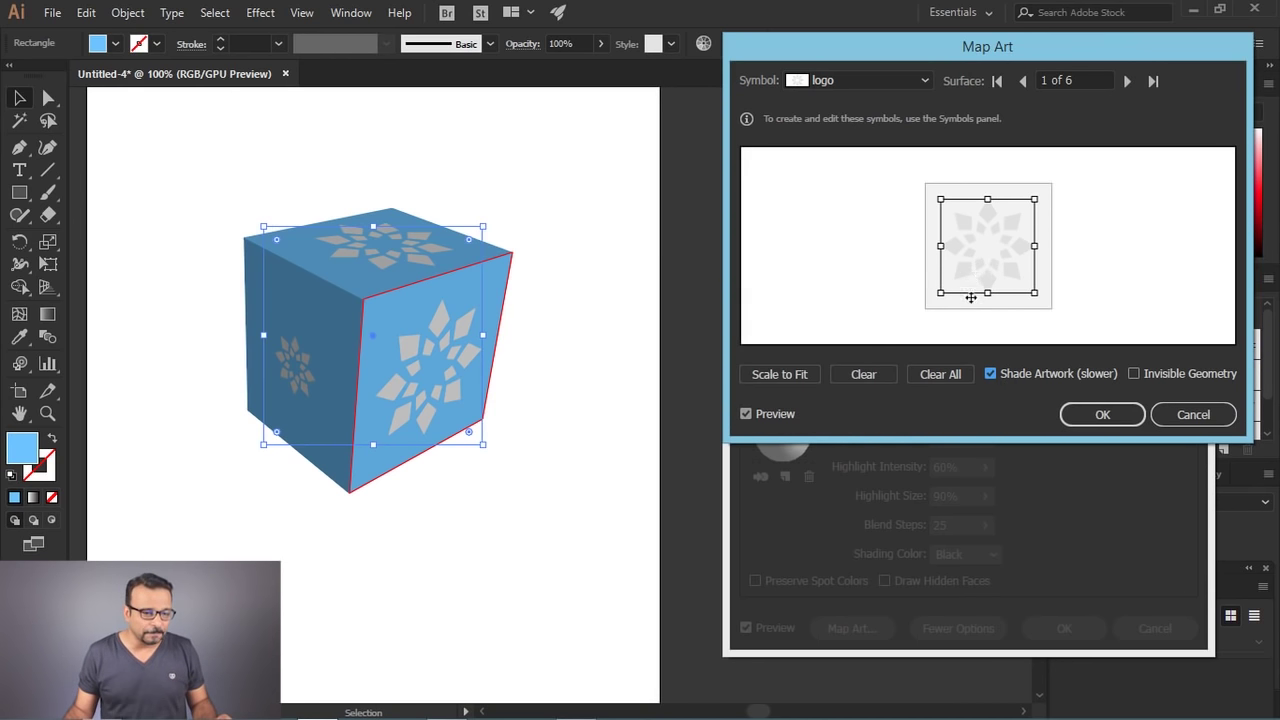
{"action": "left_click_drag", "start_coordinate": [1110, 425], "coordinate": [763, 455]}
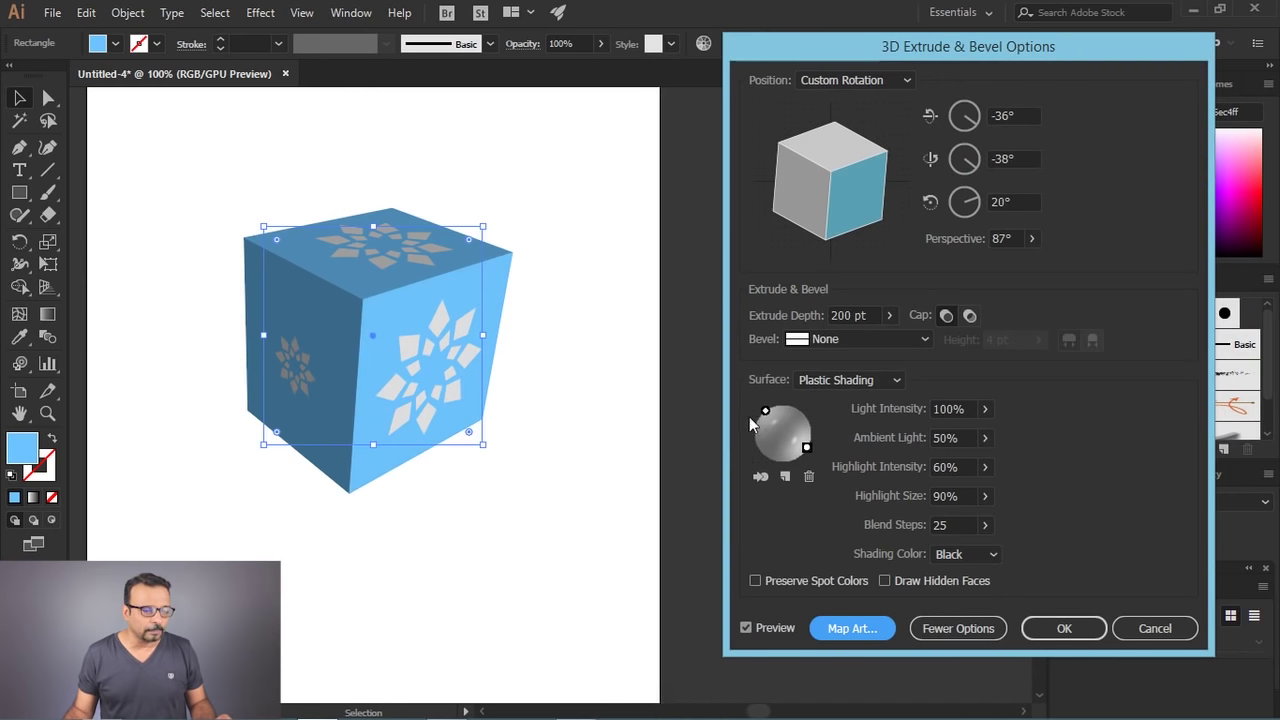
Step: Reposition the light source, apply the settings, set a Classic bevel and reopen Map Art
{"action": "left_click_drag", "start_coordinate": [773, 420], "coordinate": [682, 346]}
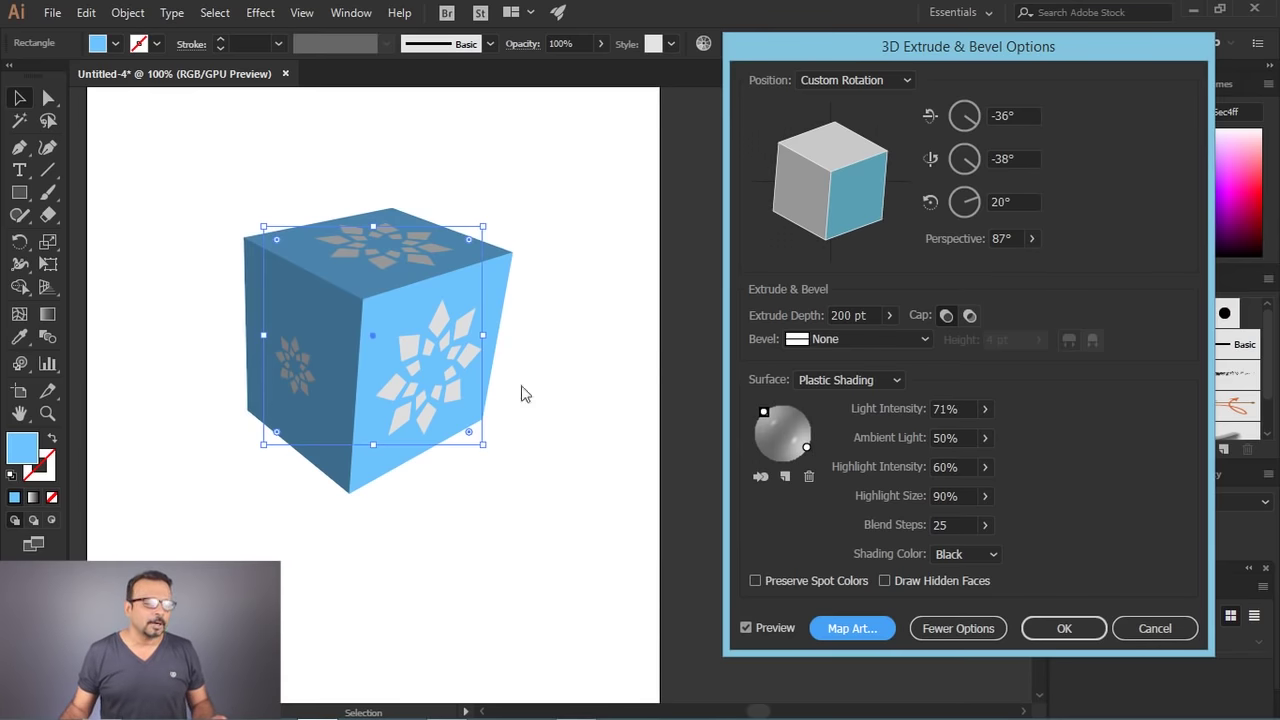
{"action": "left_click", "coordinate": [1064, 632]}
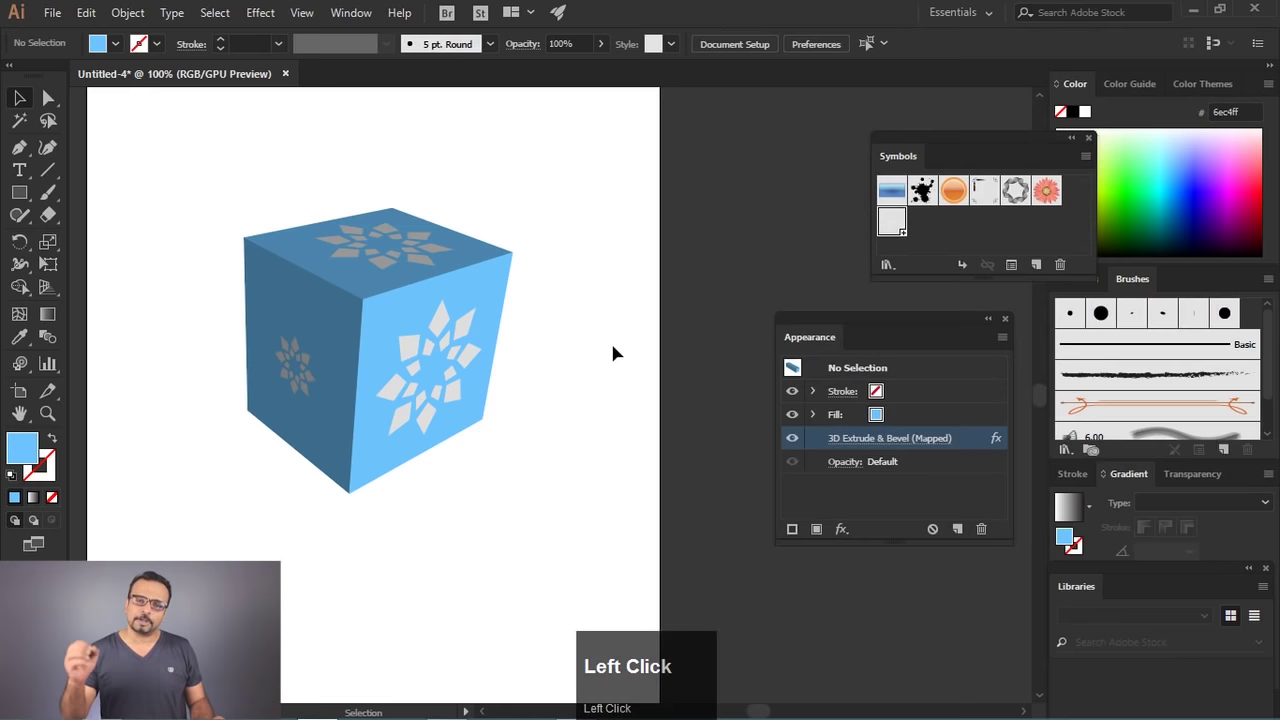
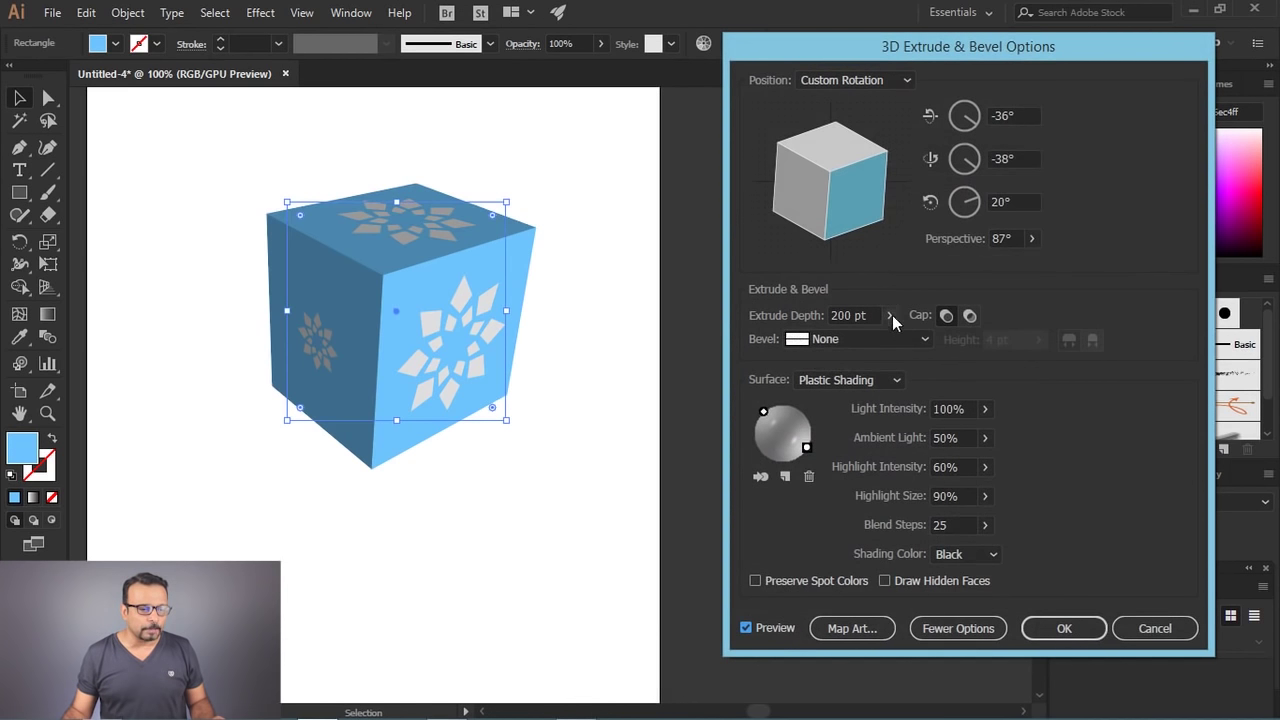
{"action": "left_click", "coordinate": [887, 339]}
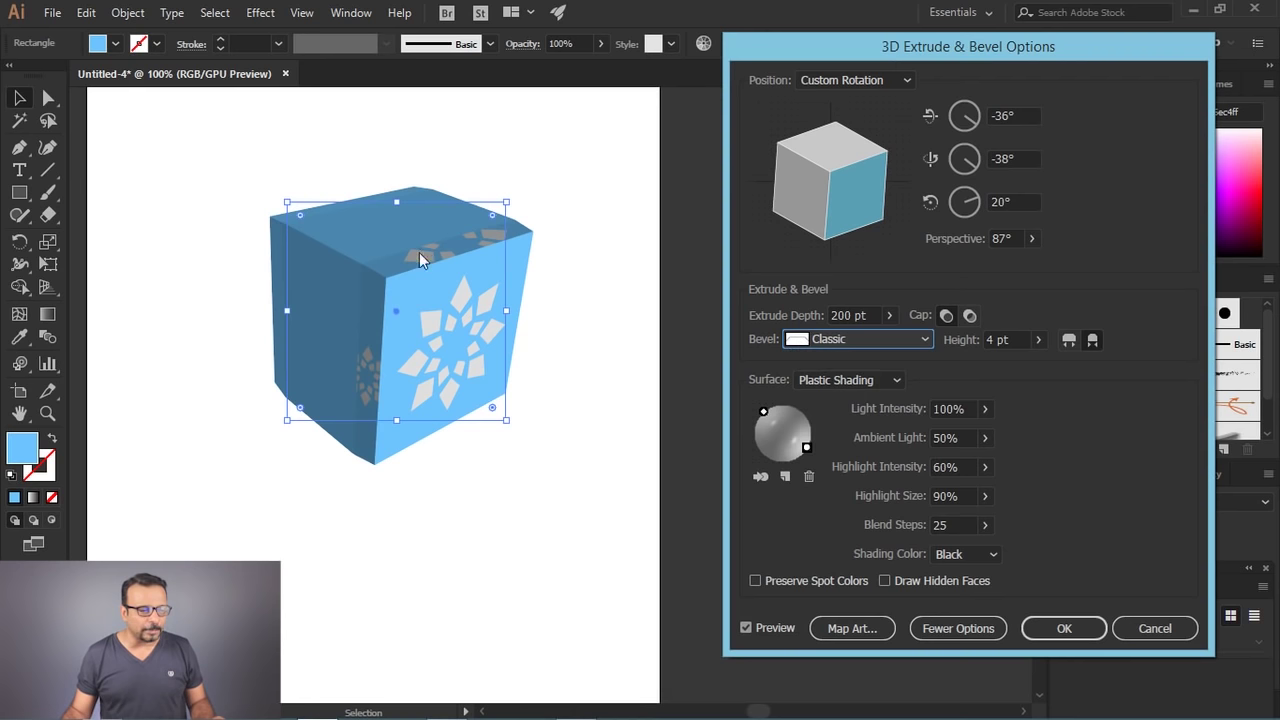
{"action": "left_click_drag", "start_coordinate": [874, 632], "coordinate": [1017, 149]}
Step: Map the logo symbol onto surface 9, the cube's left side face, and apply the 3D effect
{"action": "left_click", "coordinate": [1017, 149]}
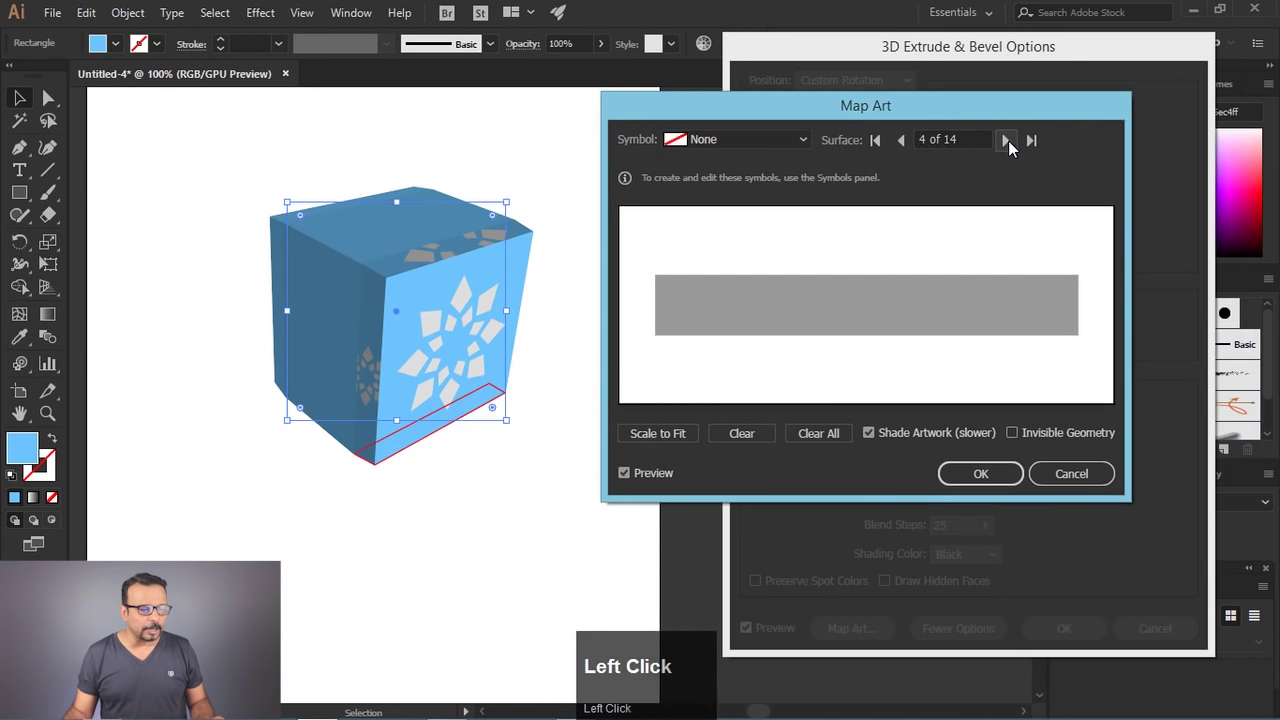
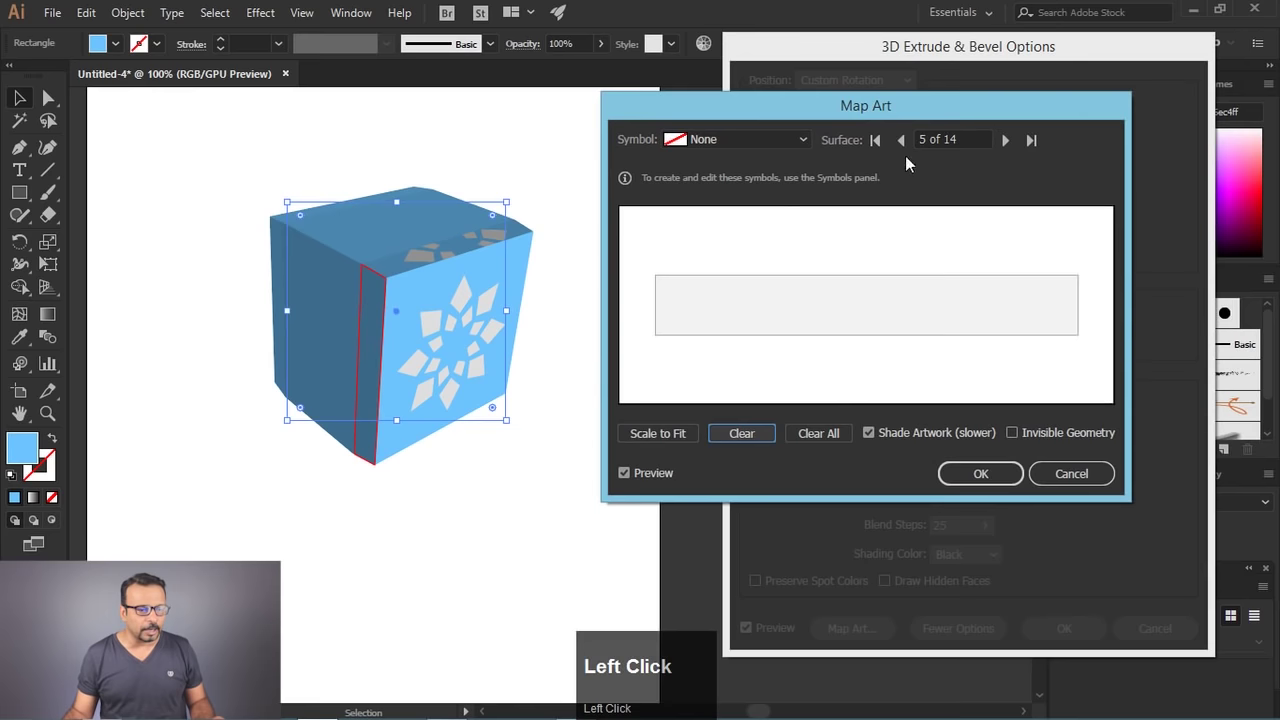
{"action": "left_click", "coordinate": [1015, 143]}
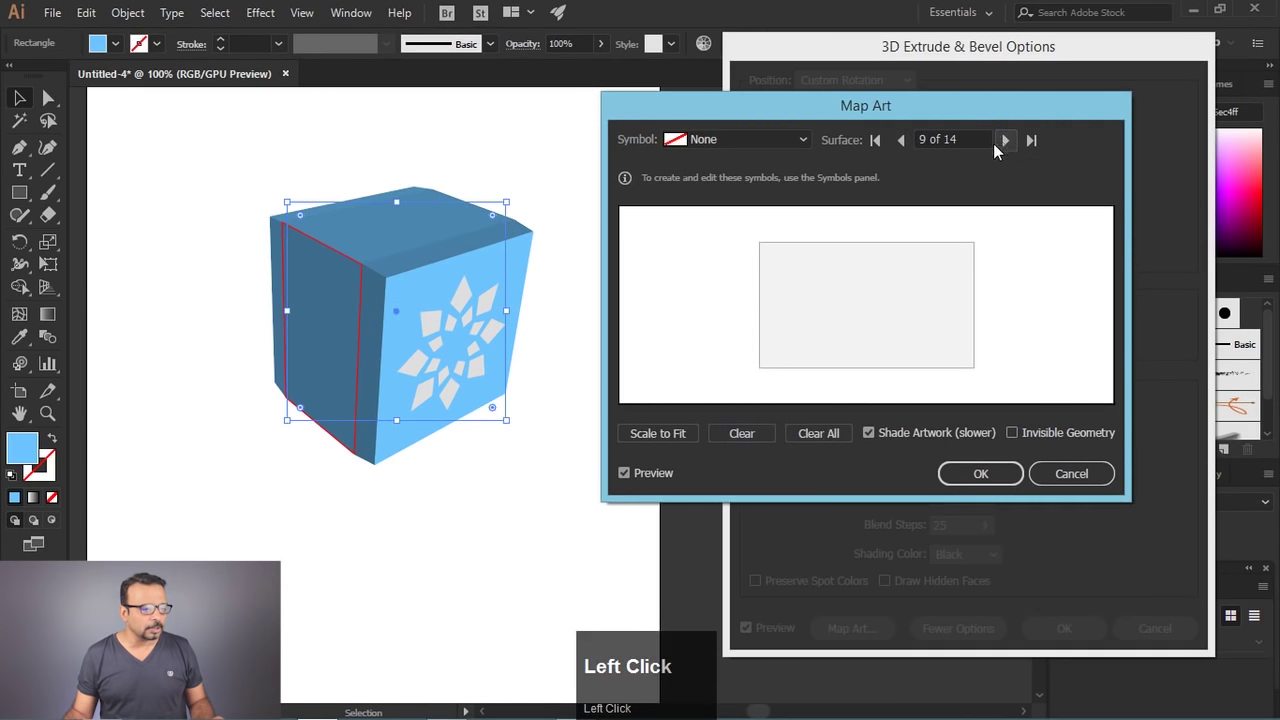
{"action": "left_click", "coordinate": [798, 141]}
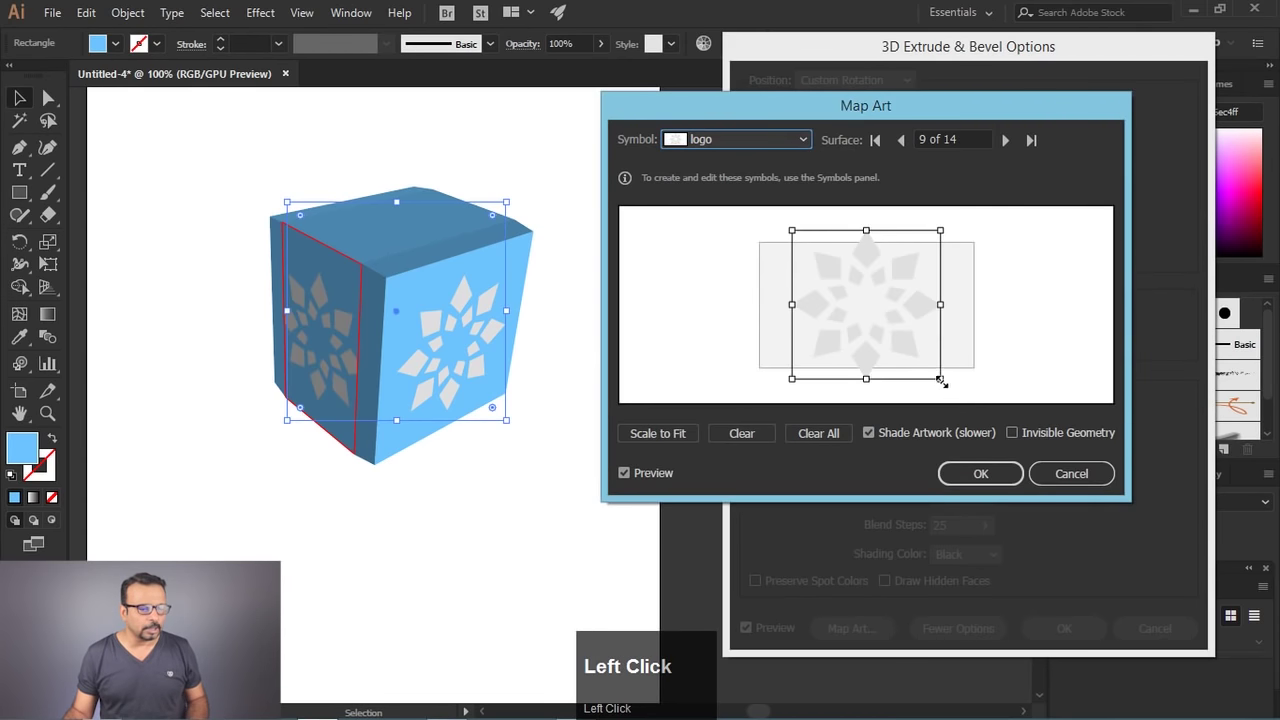
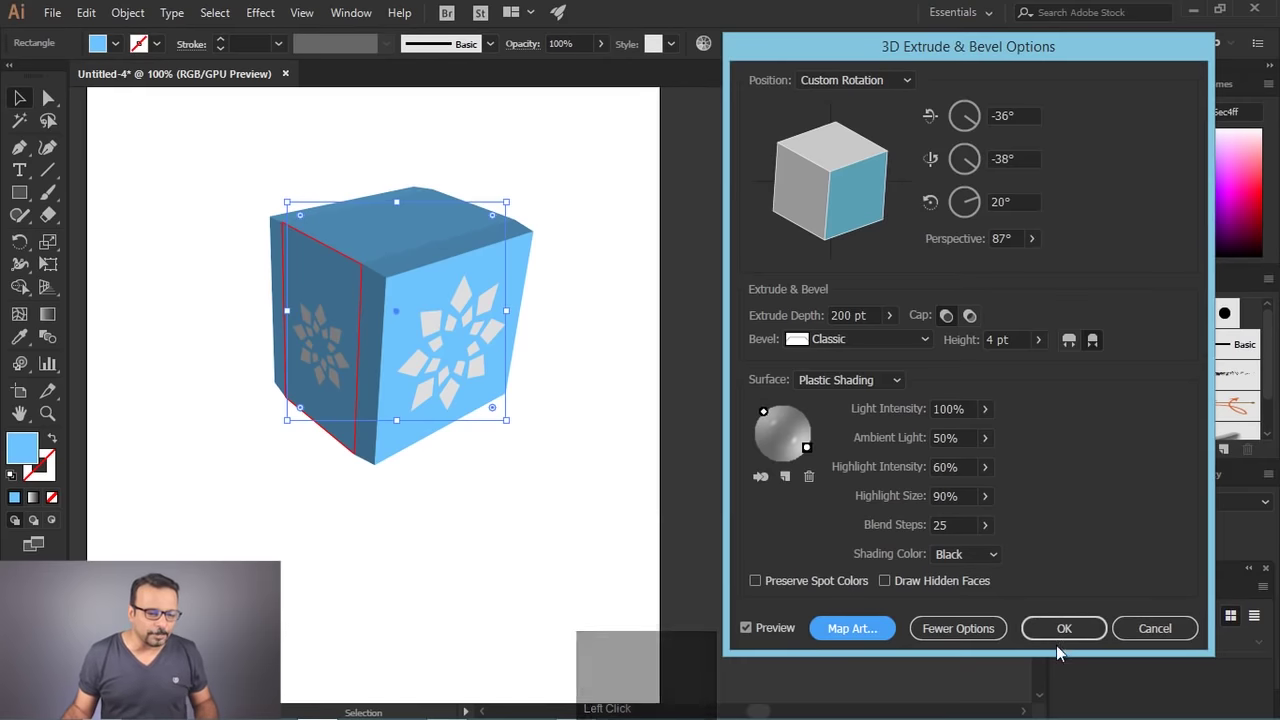
{"action": "left_click", "coordinate": [1067, 637]}
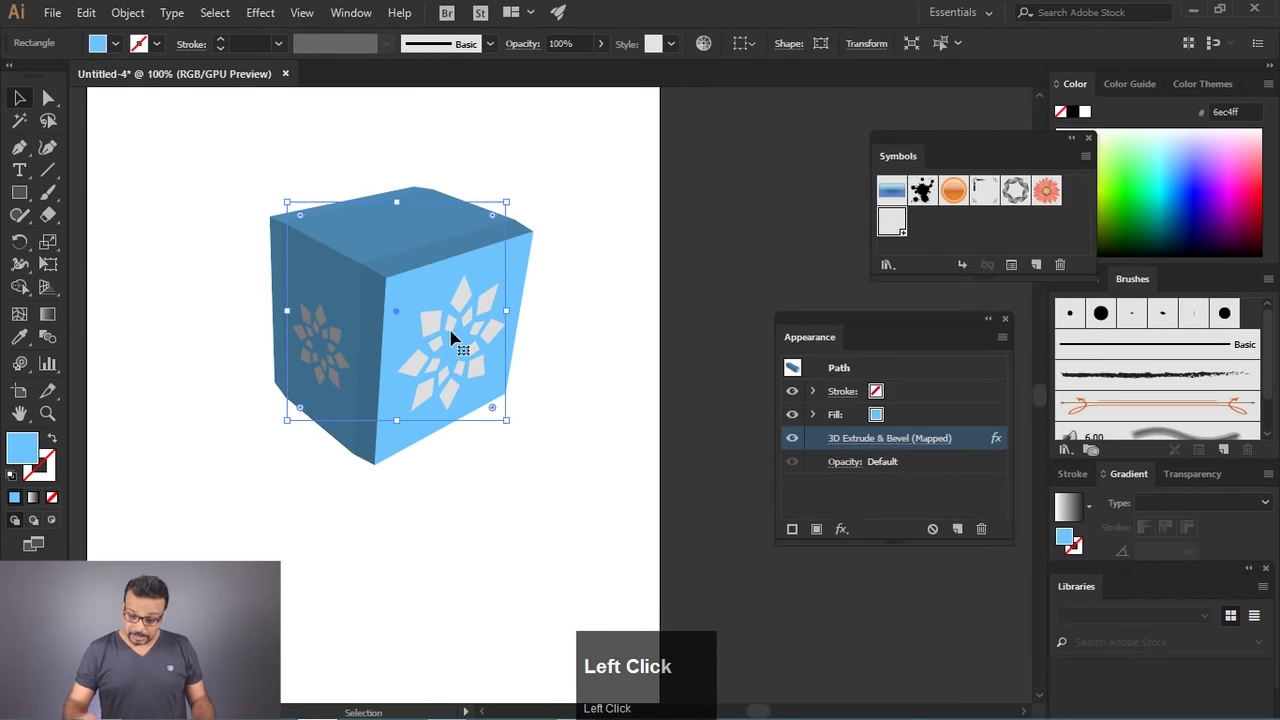
Step: Delete the cube and reset fill to white with black stroke
{"action": "key", "text": "Delete"}
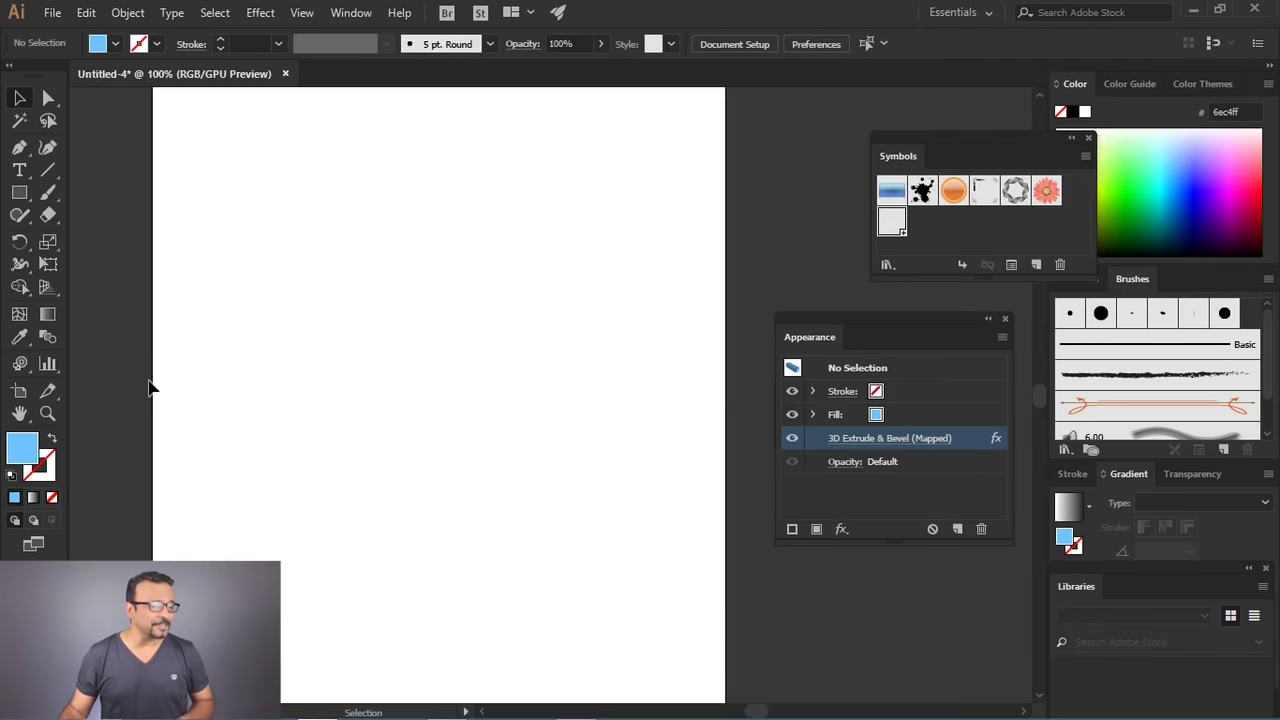
{"action": "left_click", "coordinate": [18, 485]}
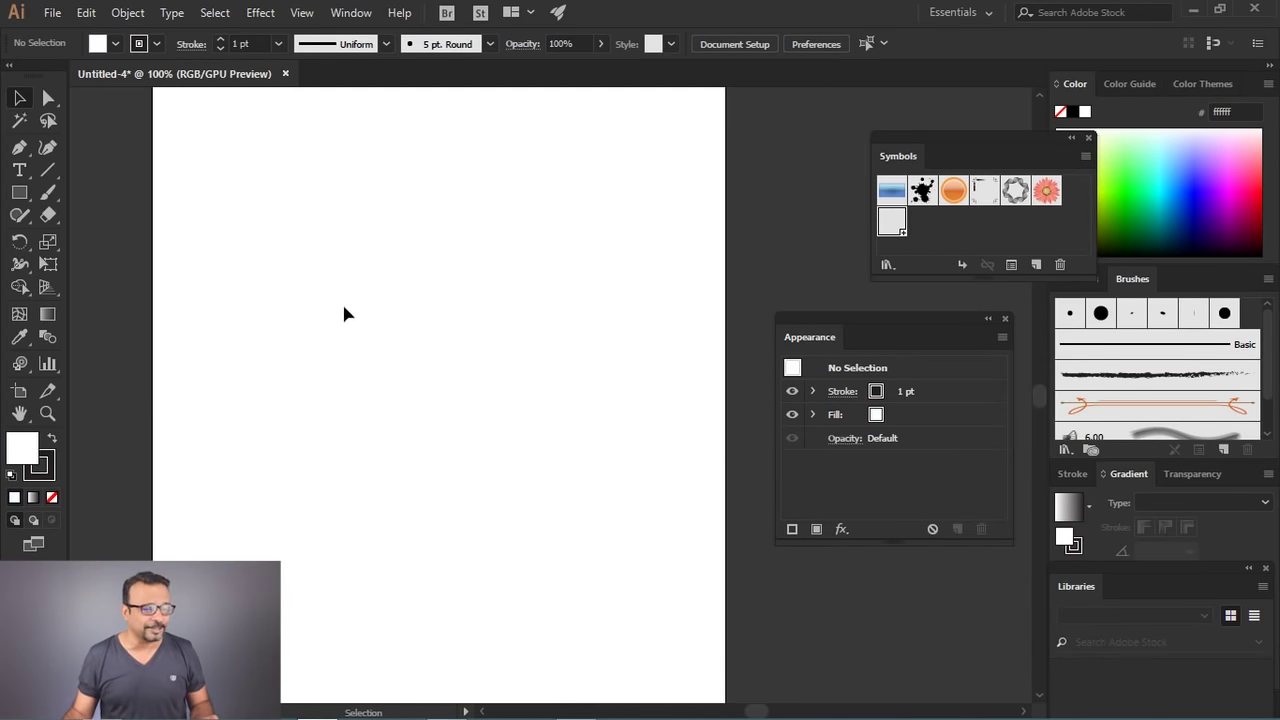
Step: Draw the rounded cap, neck rectangle and rim rectangle for the bottle top
{"action": "left_click_drag", "start_coordinate": [24, 194], "coordinate": [32, 102]}
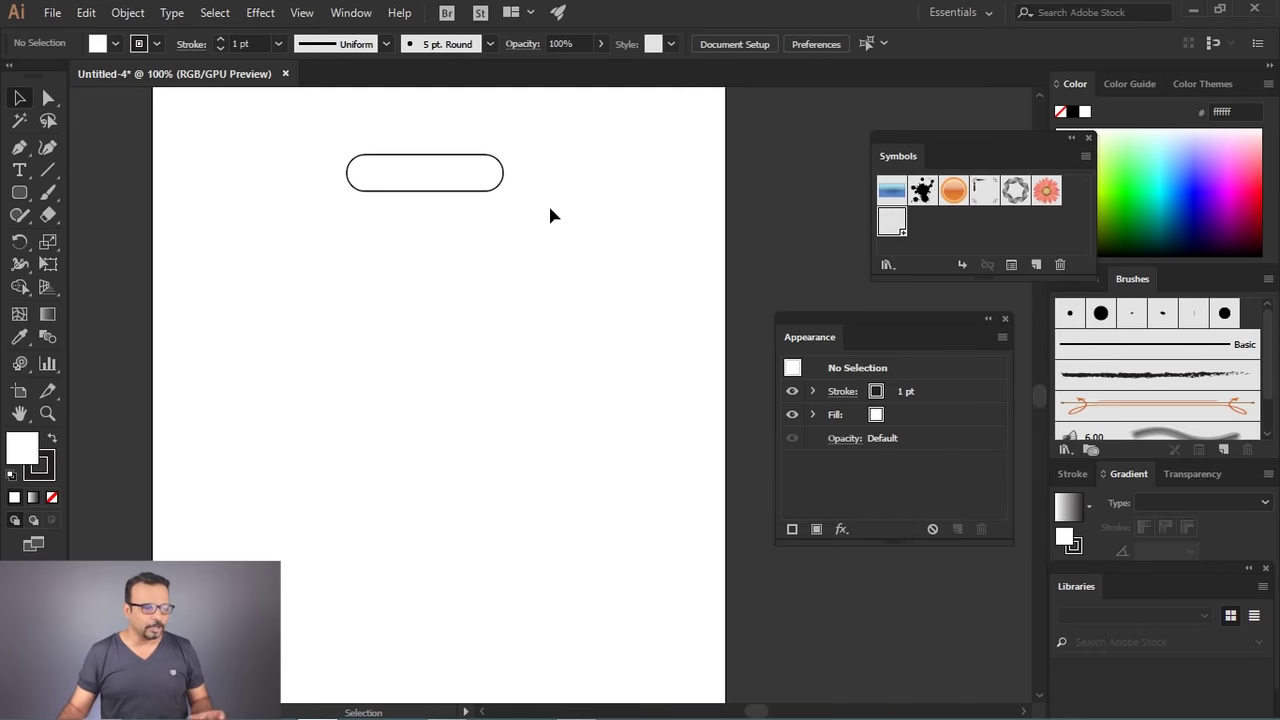
{"action": "left_click_drag", "start_coordinate": [445, 174], "coordinate": [348, 19]}
{"action": "left_click", "coordinate": [495, 481]}
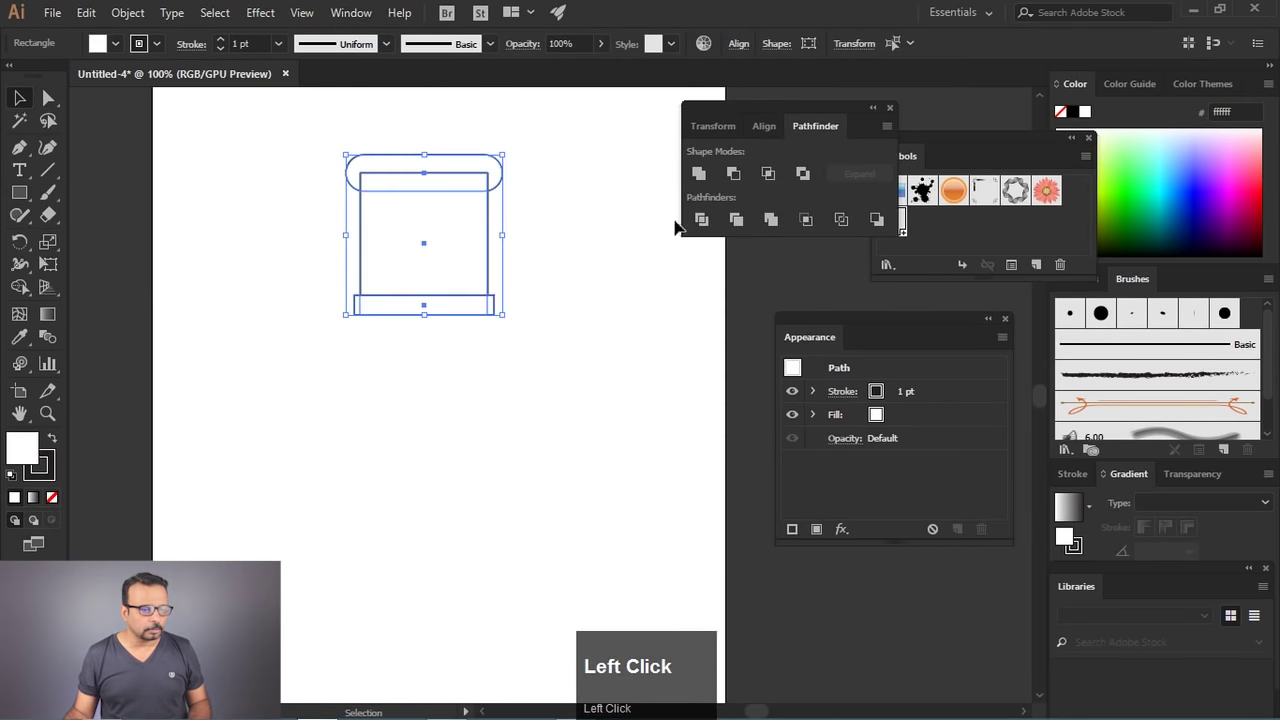
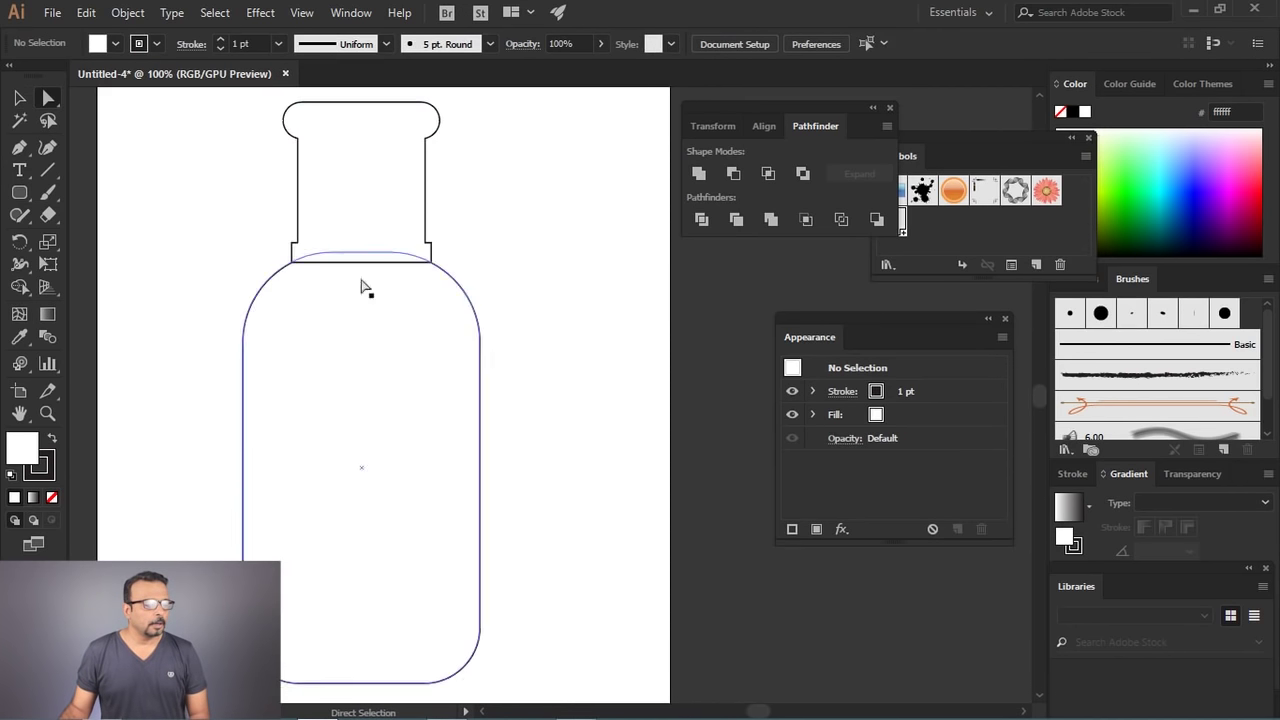
Step: Select the neck outline and rounded body together and unite them into one bottle silhouette
{"action": "left_click_drag", "start_coordinate": [21, 98], "coordinate": [809, 51]}
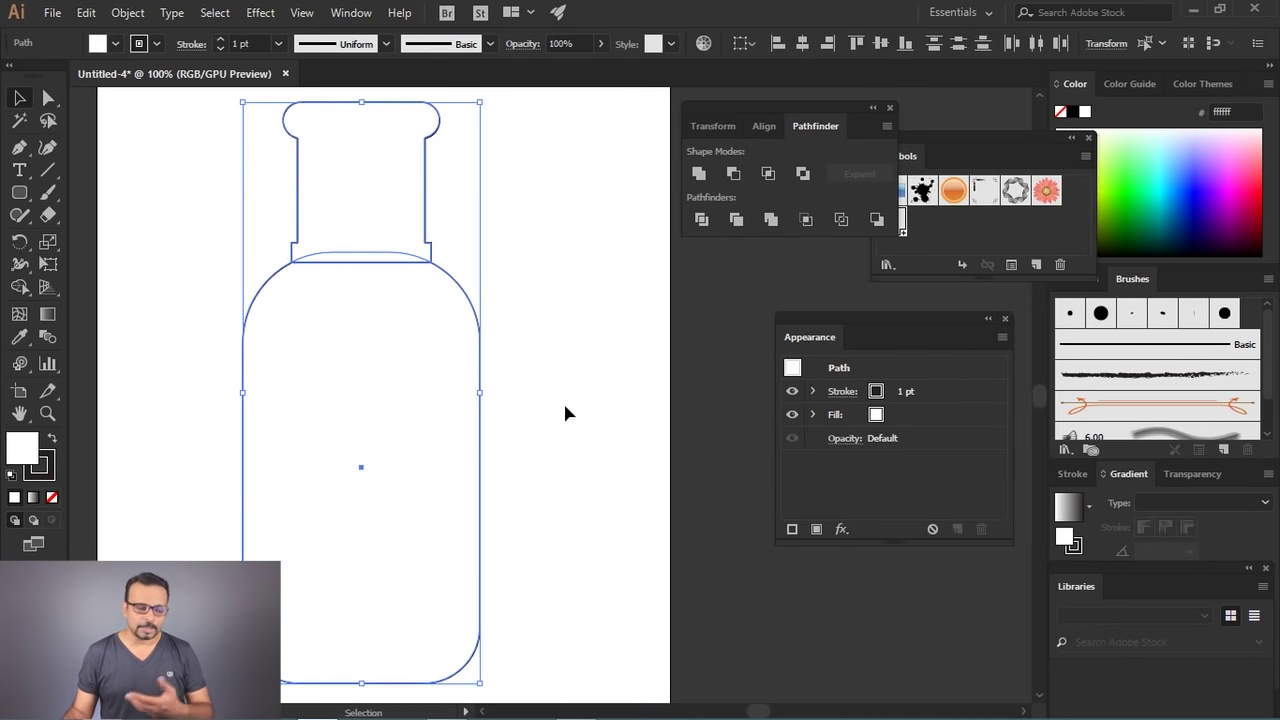
{"action": "left_click", "coordinate": [556, 318]}
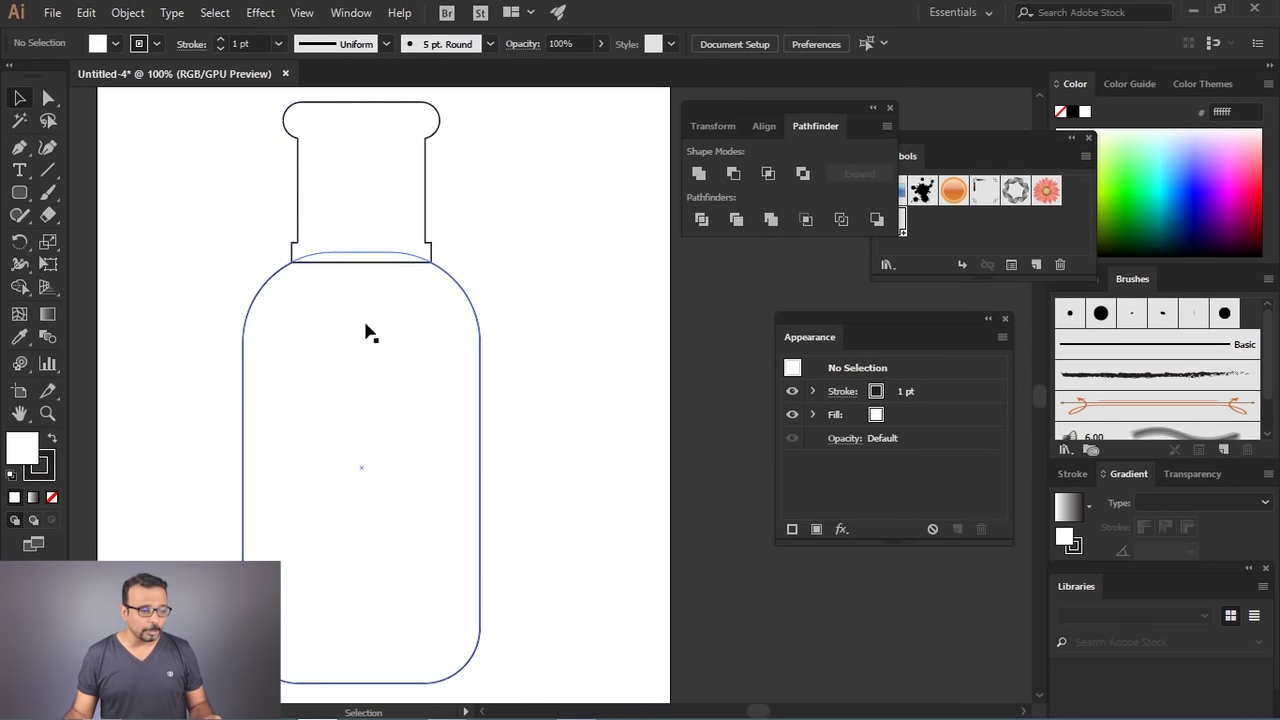
{"action": "left_click_drag", "start_coordinate": [486, 174], "coordinate": [698, 181]}
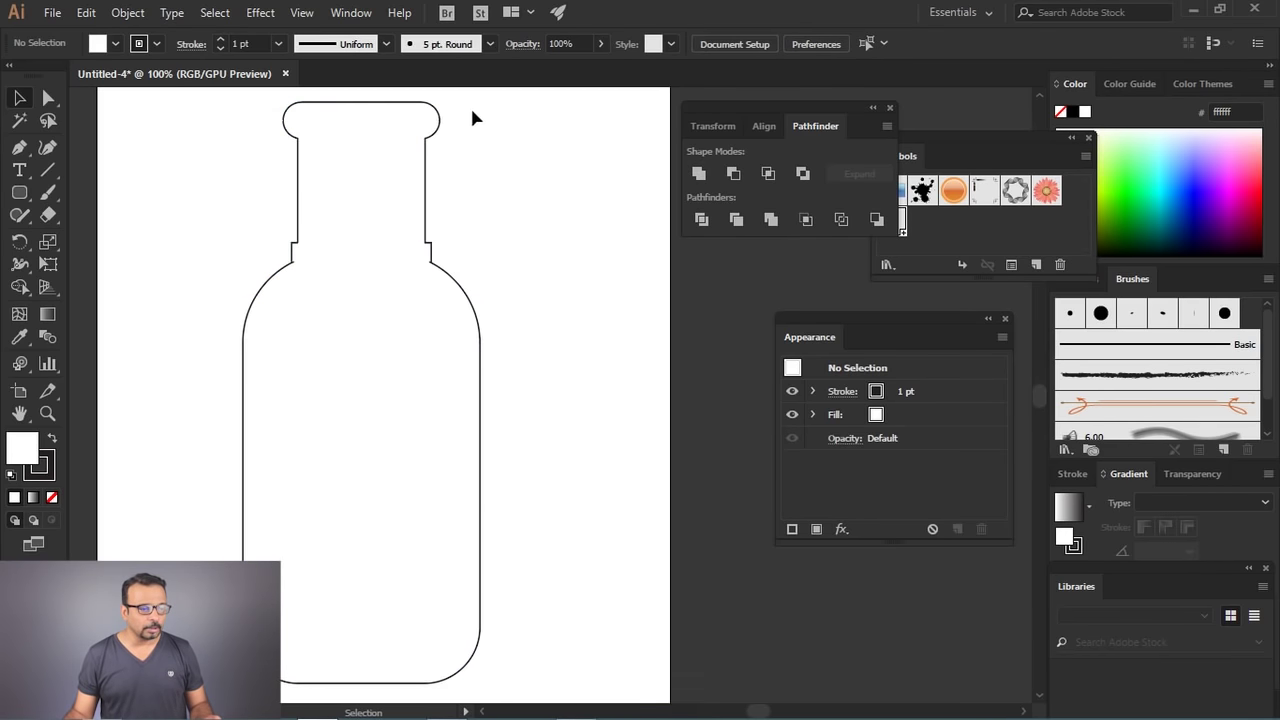
{"action": "left_click", "coordinate": [413, 283]}
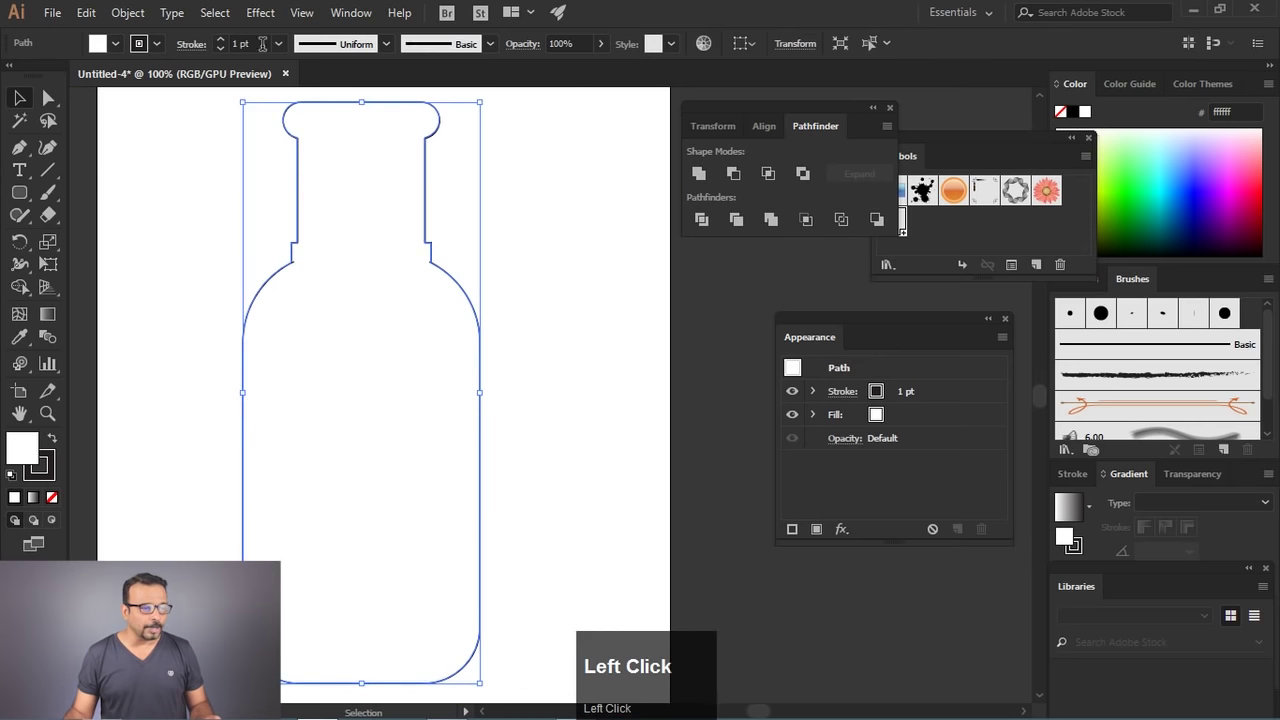
Step: Dismiss the 3D Revolve preview without applying it and zoom out on the grey bottle
{"action": "left_click_drag", "start_coordinate": [270, 19], "coordinate": [785, 649]}
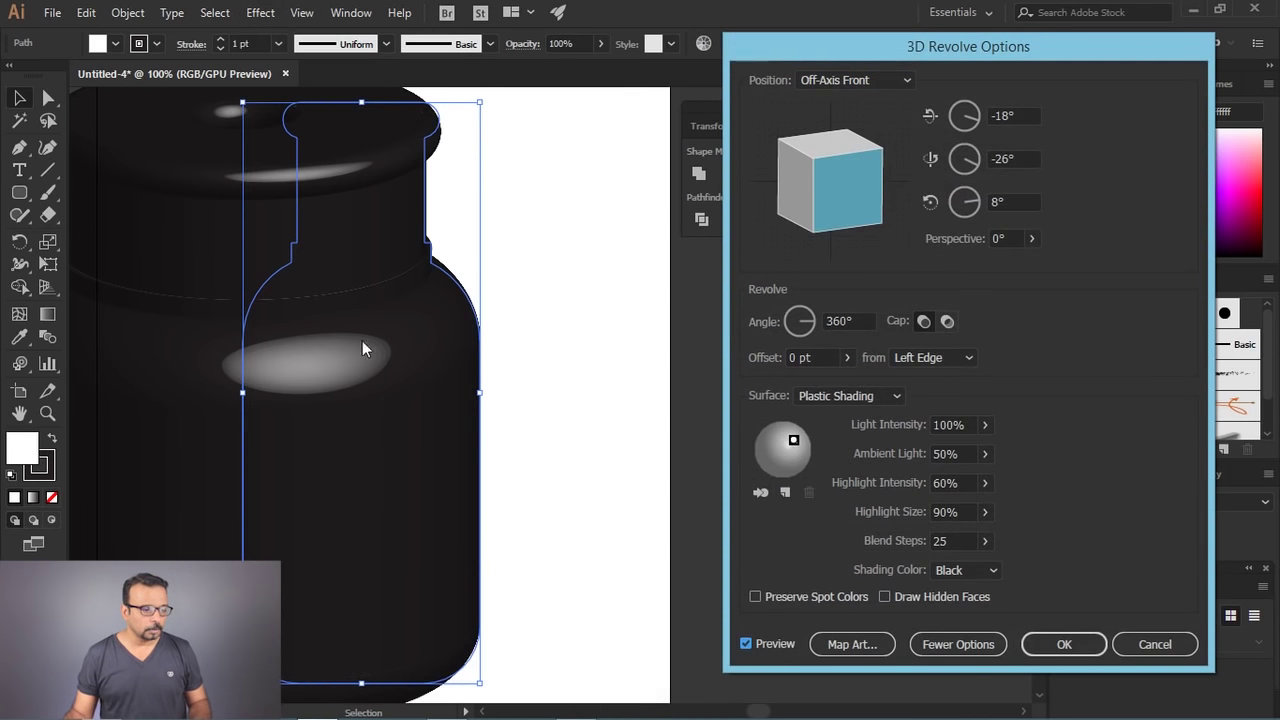
{"action": "left_click", "coordinate": [1153, 643]}
{"action": "scroll", "scroll_direction": "down", "scroll_amount": 3}
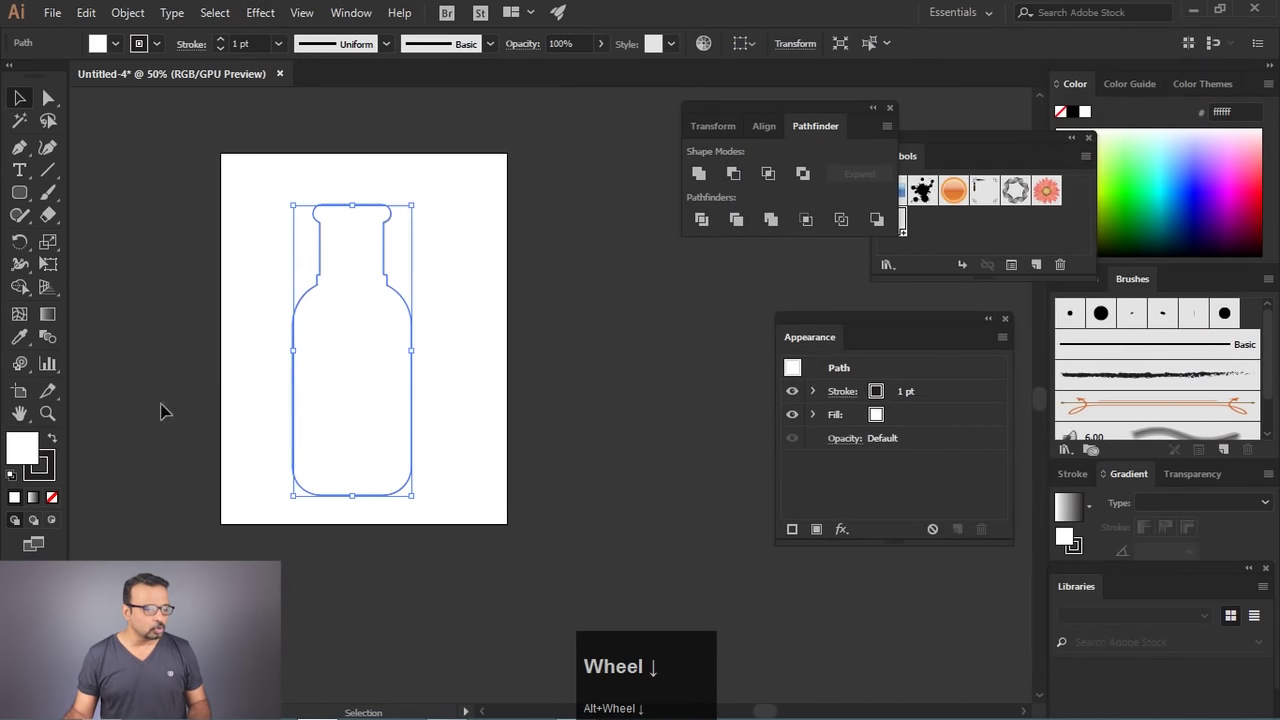
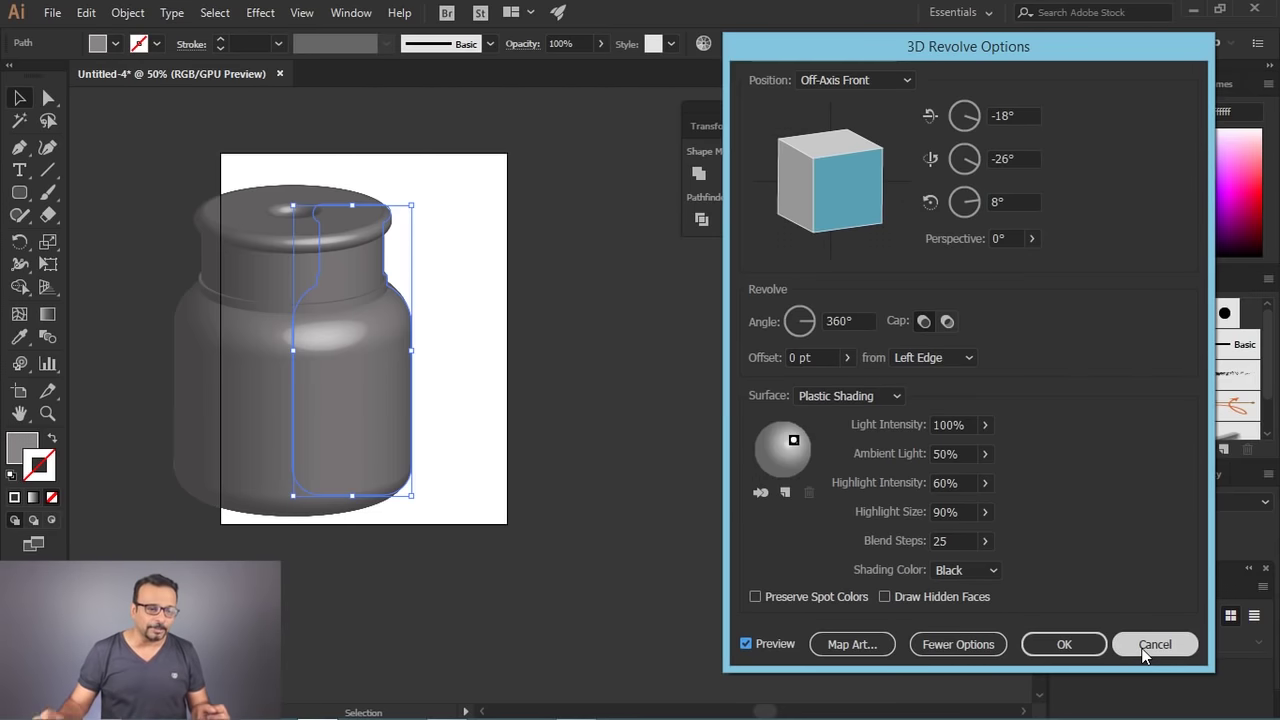
{"action": "left_click_drag", "start_coordinate": [1137, 656], "coordinate": [807, 47]}
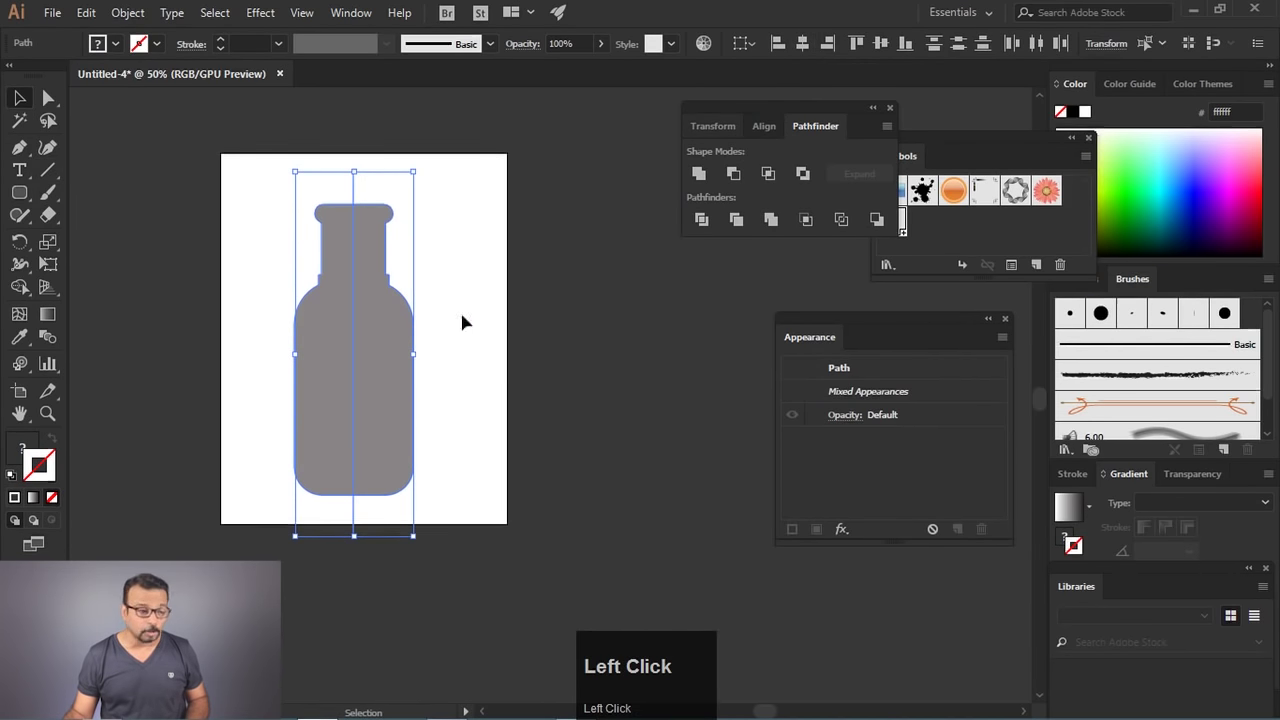
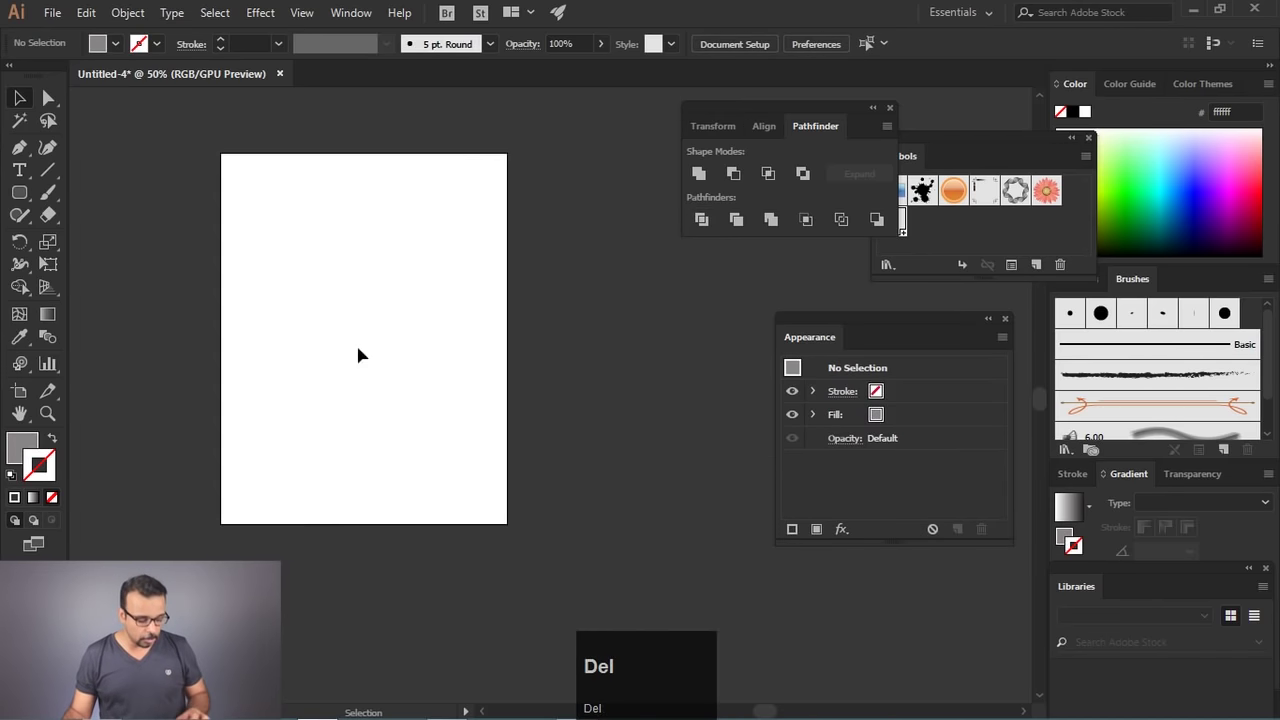
Step: Undo, then separate the bottle's left half from the right half via the context menu
{"action": "key", "text": "ctrl+z"}
{"action": "right_click", "coordinate": [401, 338]}
{"action": "left_click", "coordinate": [499, 463]}
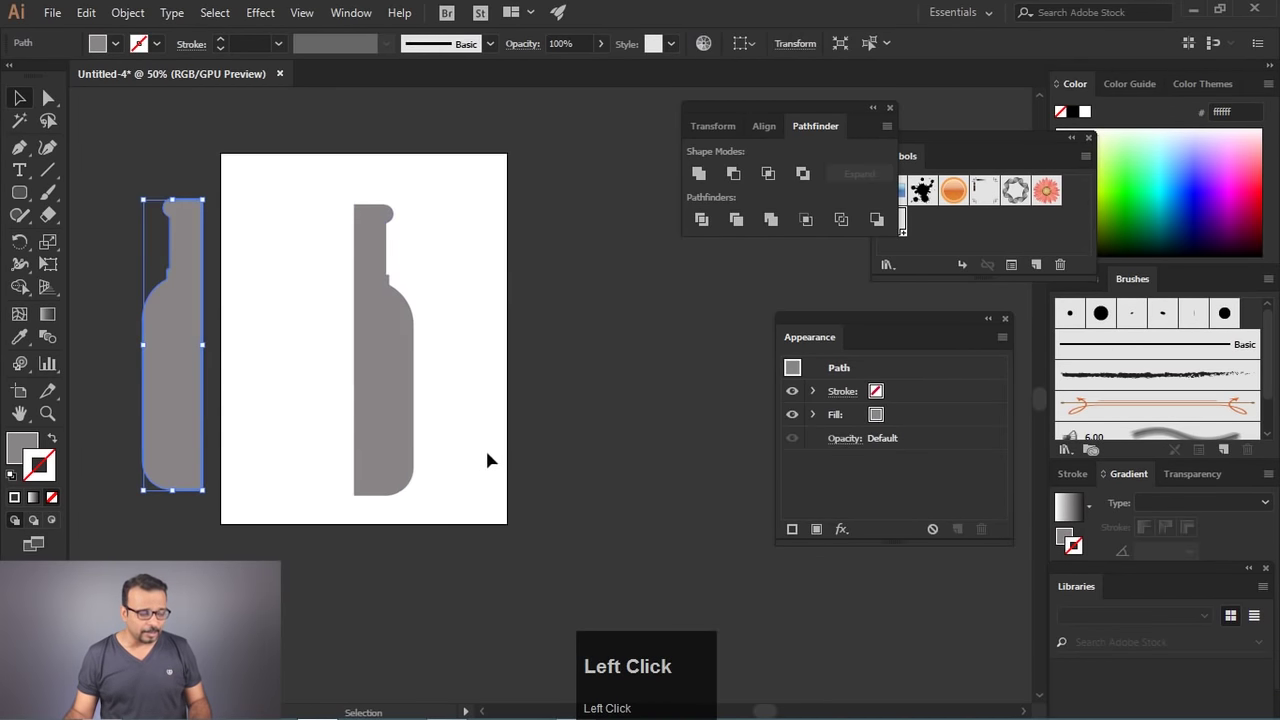
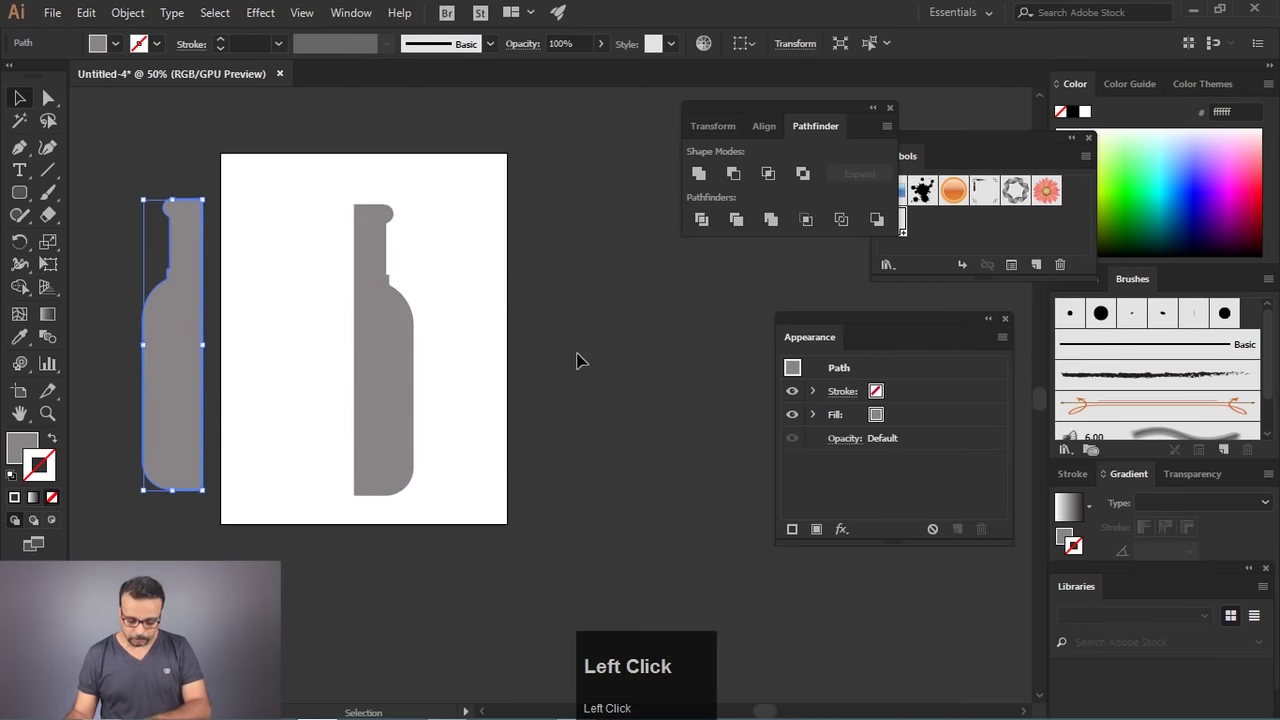
Step: Delete the left half and bring up 3D Revolve on the remaining right-half profile
{"action": "key", "text": "Delete"}
{"action": "left_click_drag", "start_coordinate": [385, 354], "coordinate": [782, 645]}
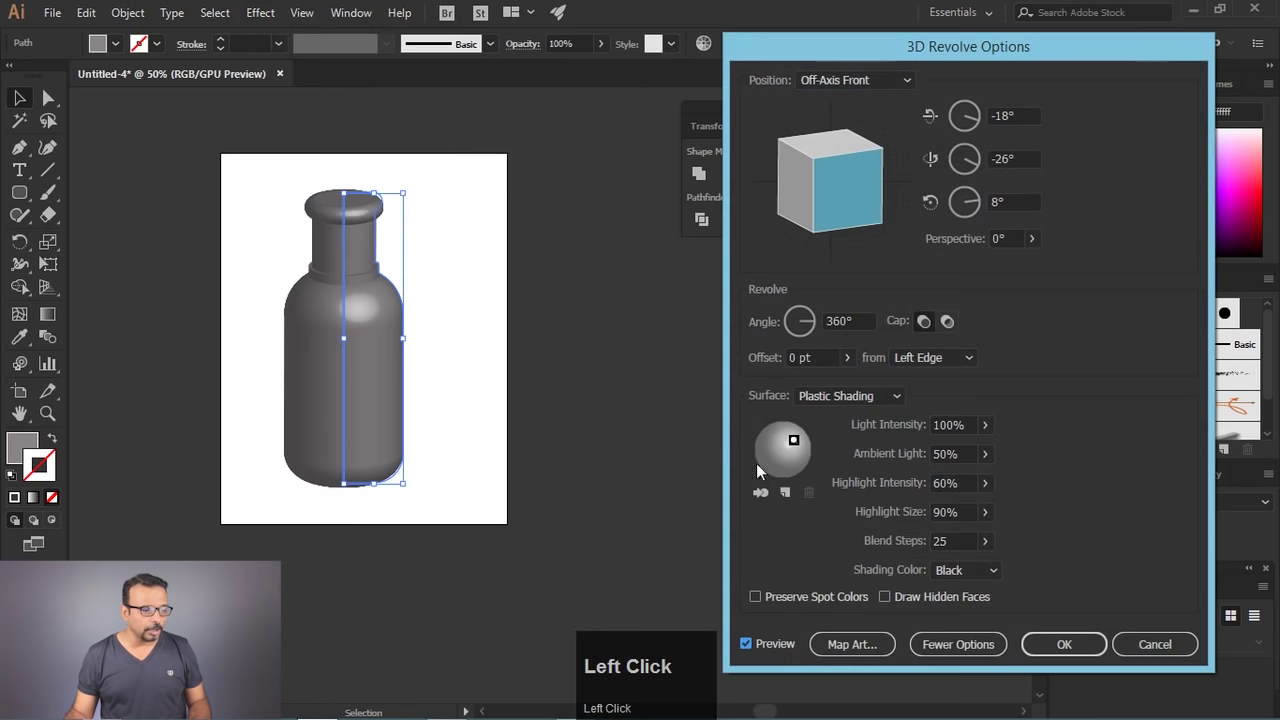
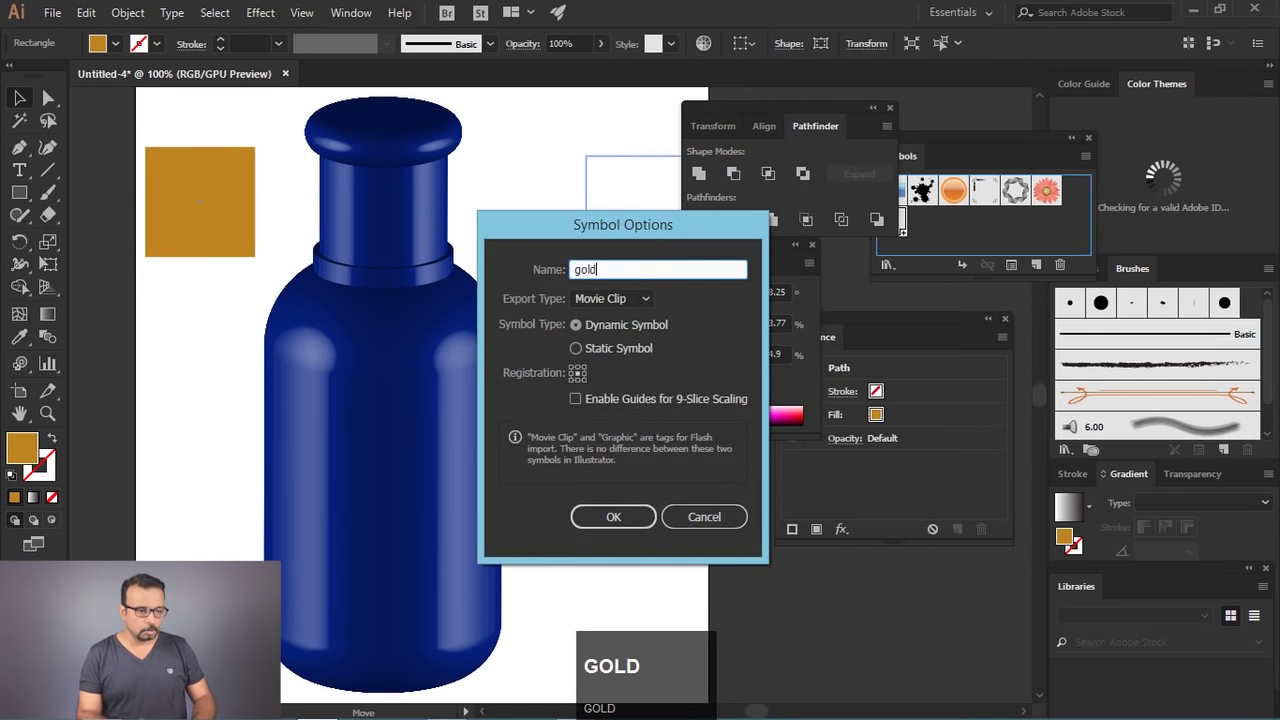
Step: Save the square as the 'gold' symbol, reopen the bottle's 3D Revolve and start Map Art
{"action": "type", "text": "ld"}
{"action": "left_click", "coordinate": [607, 528]}
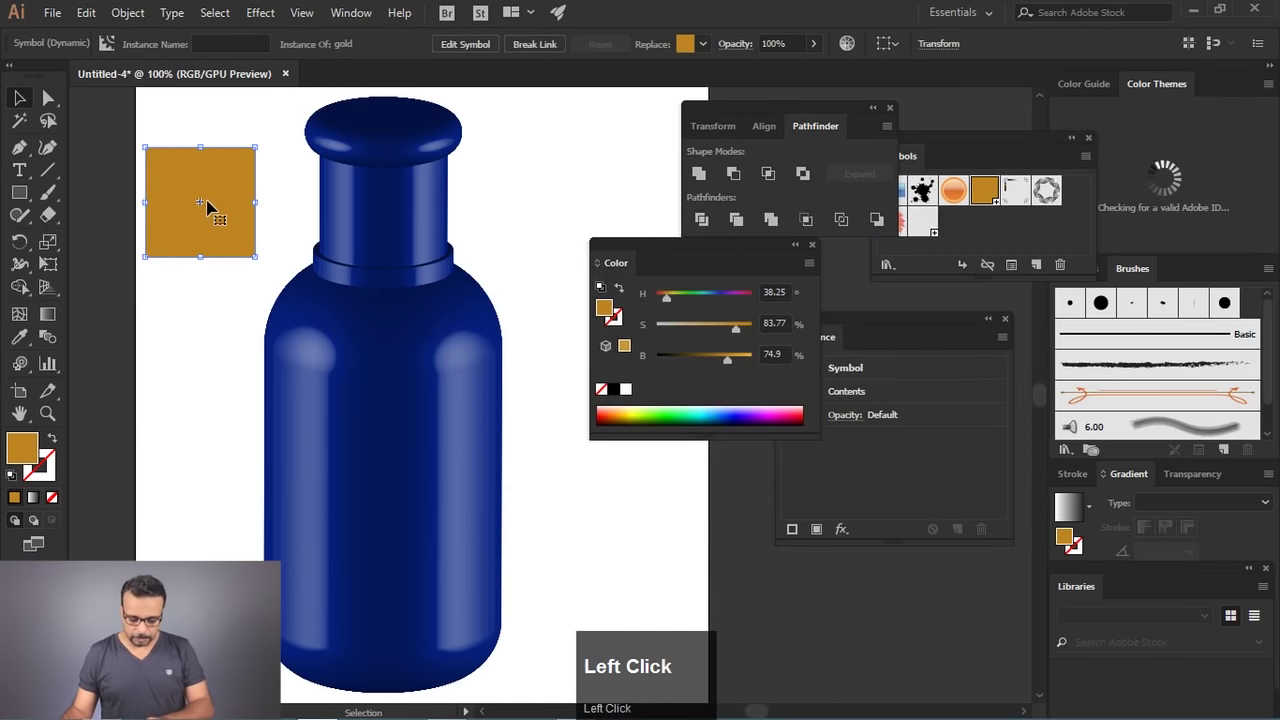
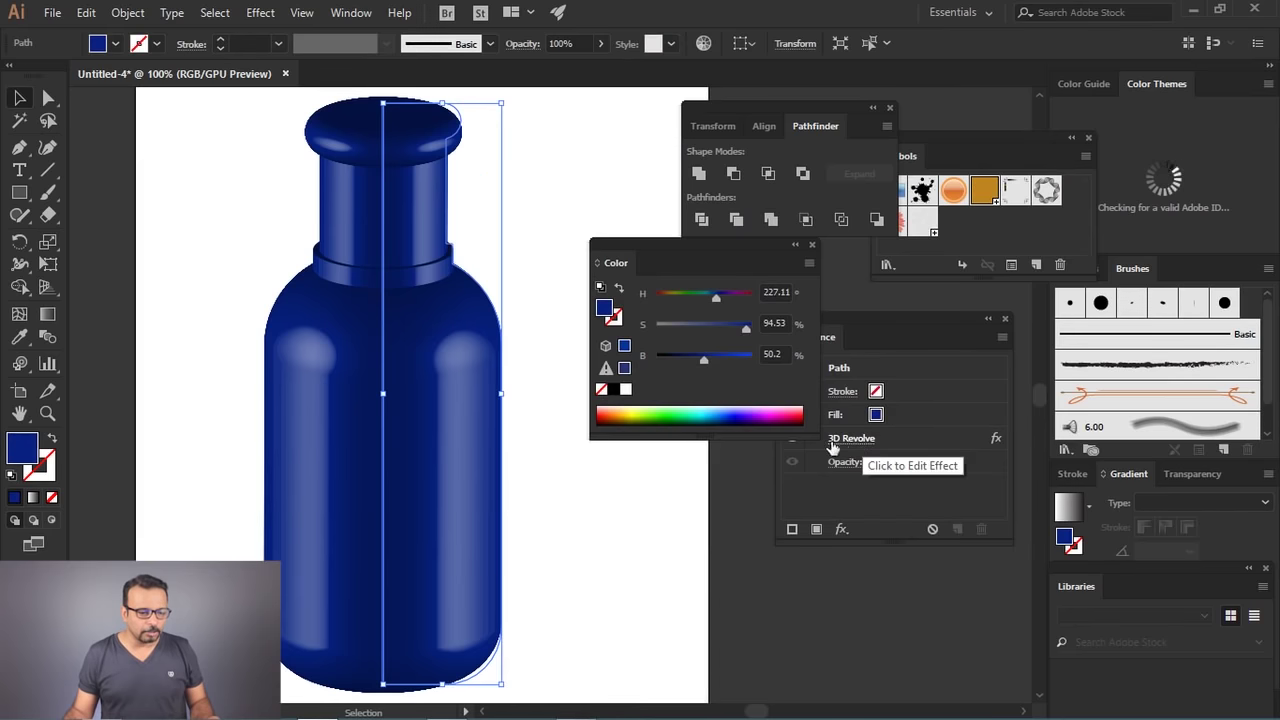
{"action": "left_click", "coordinate": [861, 444]}
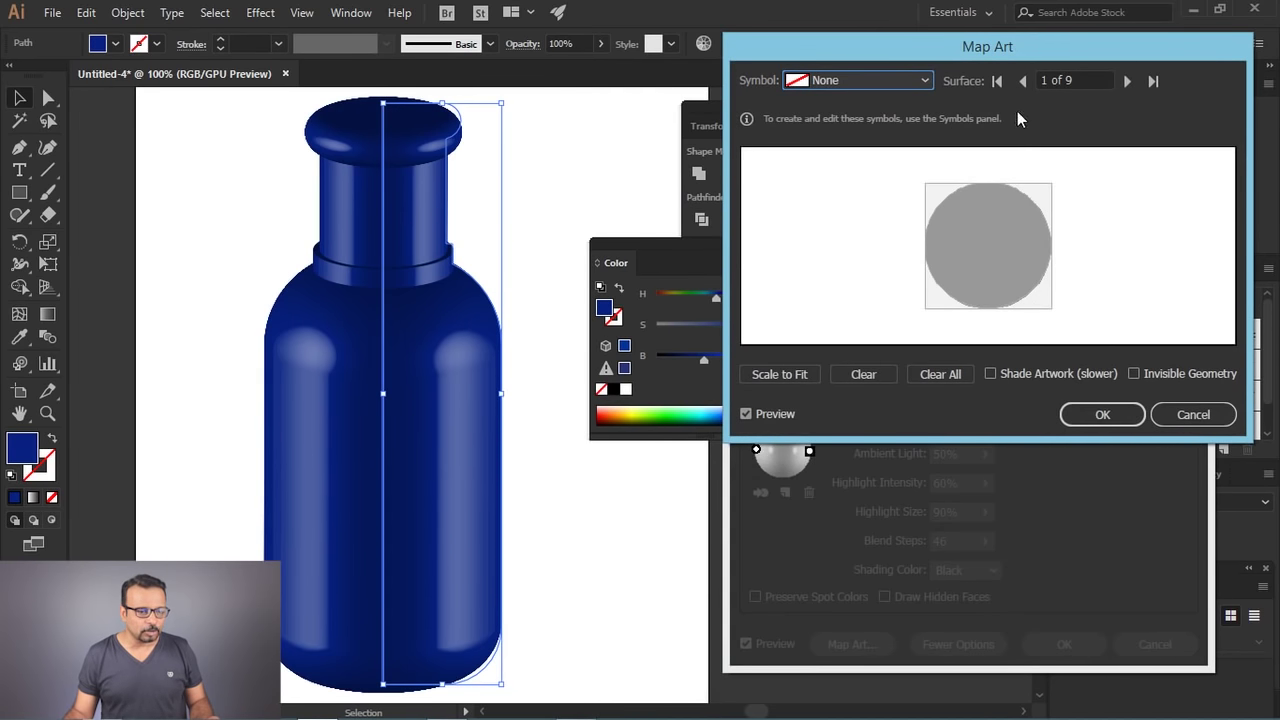
{"action": "left_click", "coordinate": [1140, 86]}
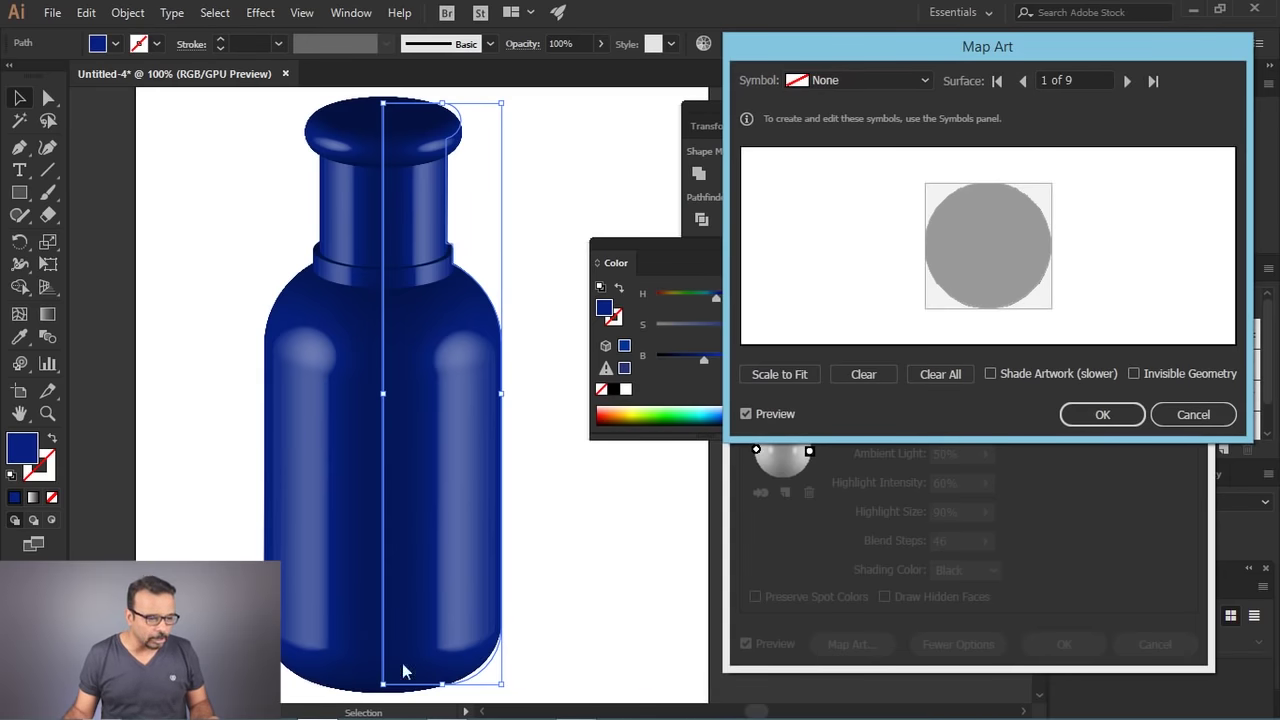
Step: Step through the bottle's surfaces in Map Art to reach the cap's top surfaces for gold mapping
{"action": "left_click", "coordinate": [1135, 91]}
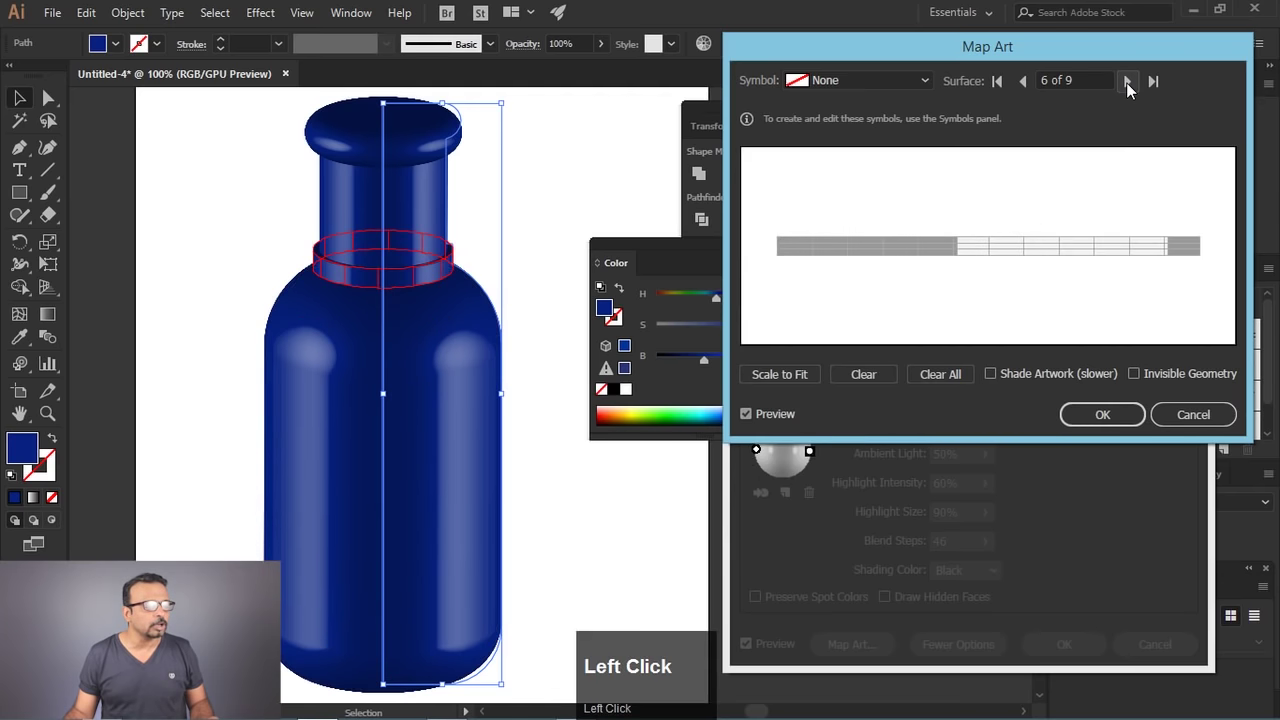
{"action": "left_click", "coordinate": [1135, 91]}
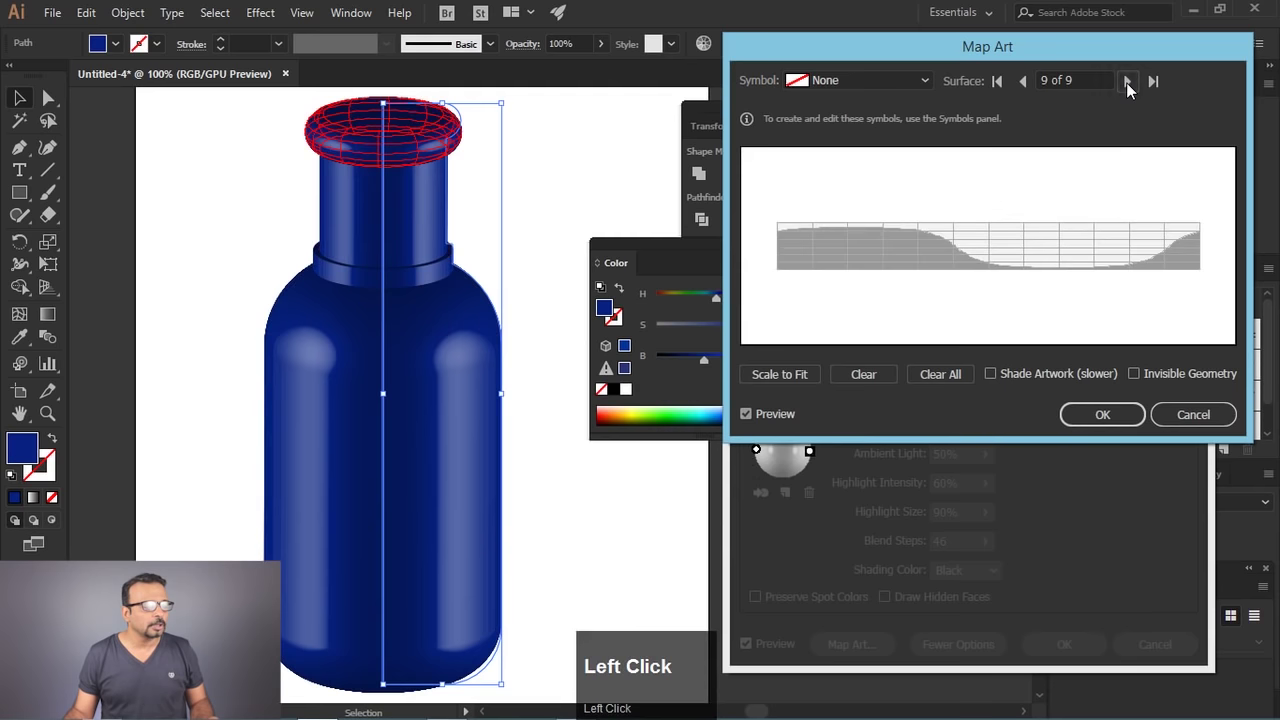
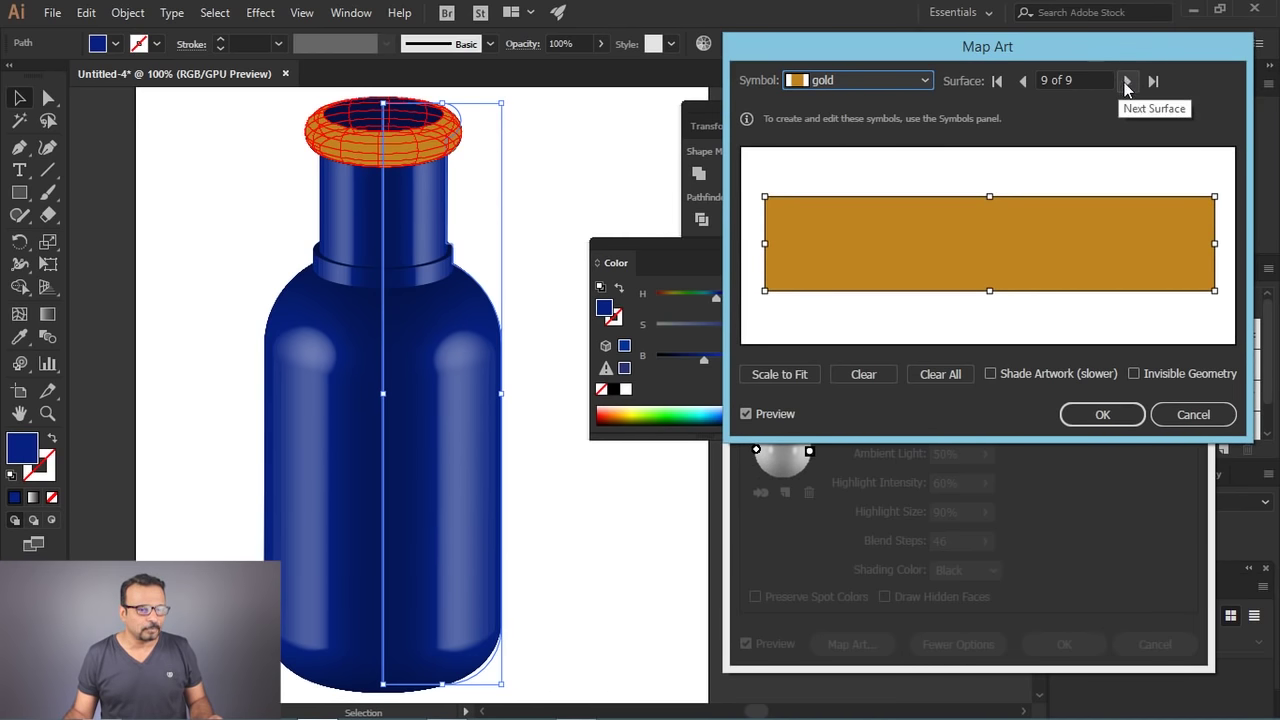
{"action": "left_click", "coordinate": [1131, 92]}
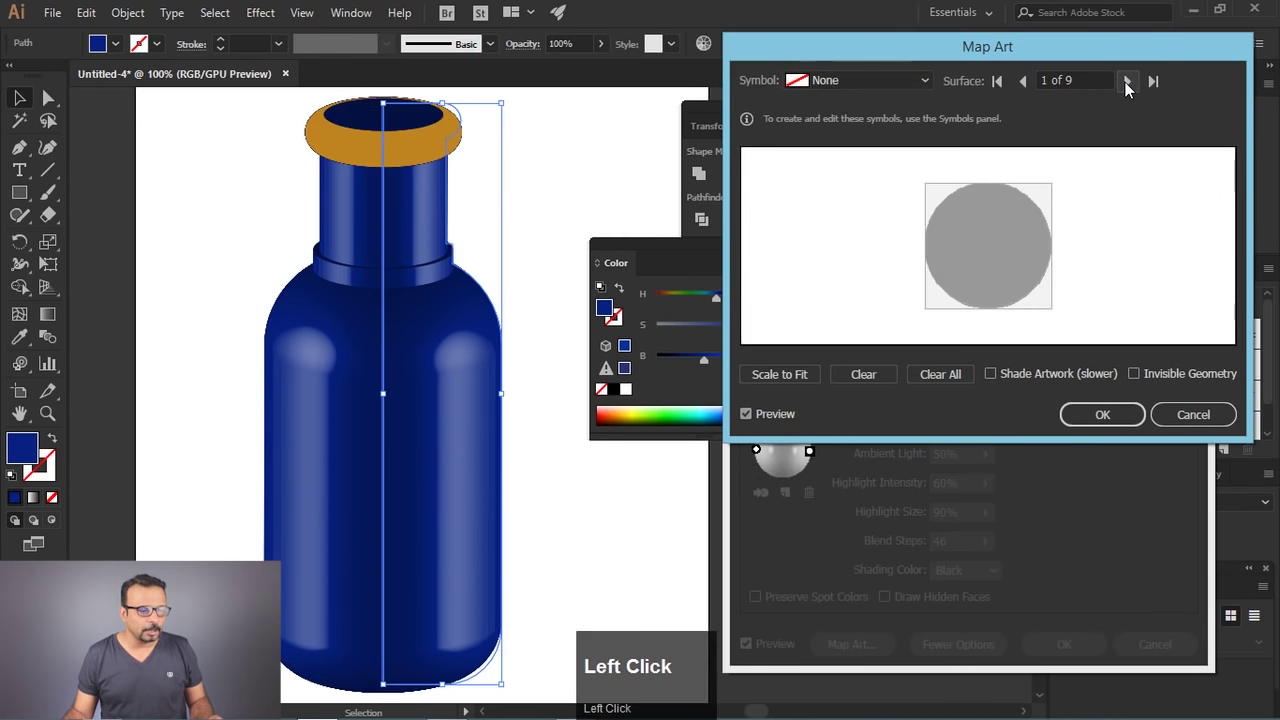
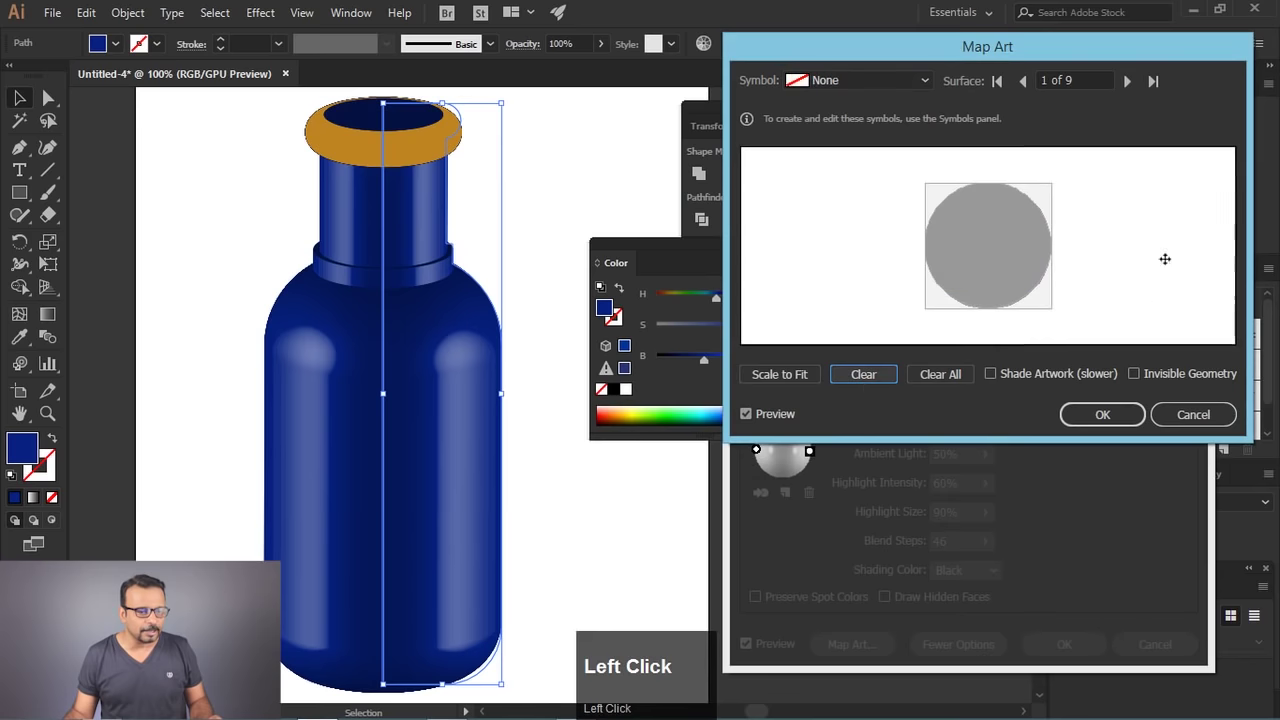
Step: Stretch the gold symbol to cover the neck ring and the cap's side surfaces
{"action": "left_click_drag", "start_coordinate": [1138, 82], "coordinate": [371, 143]}
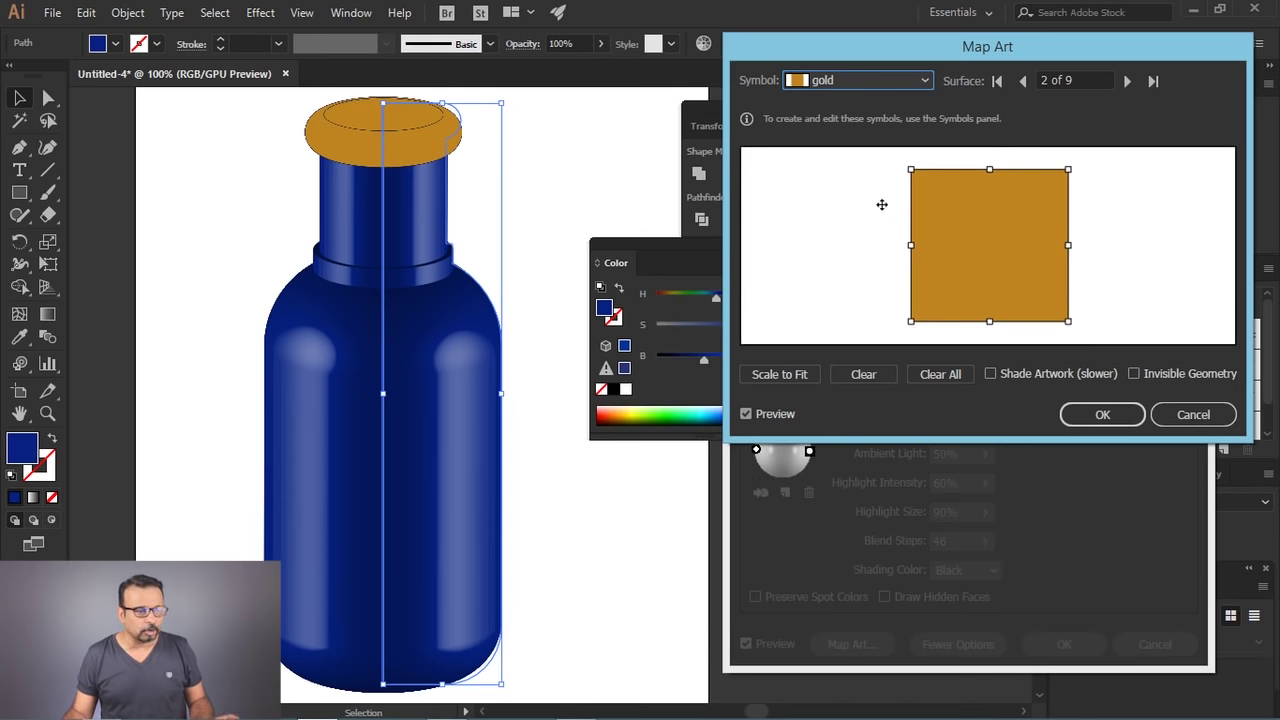
{"action": "left_click_drag", "start_coordinate": [932, 79], "coordinate": [914, 84]}
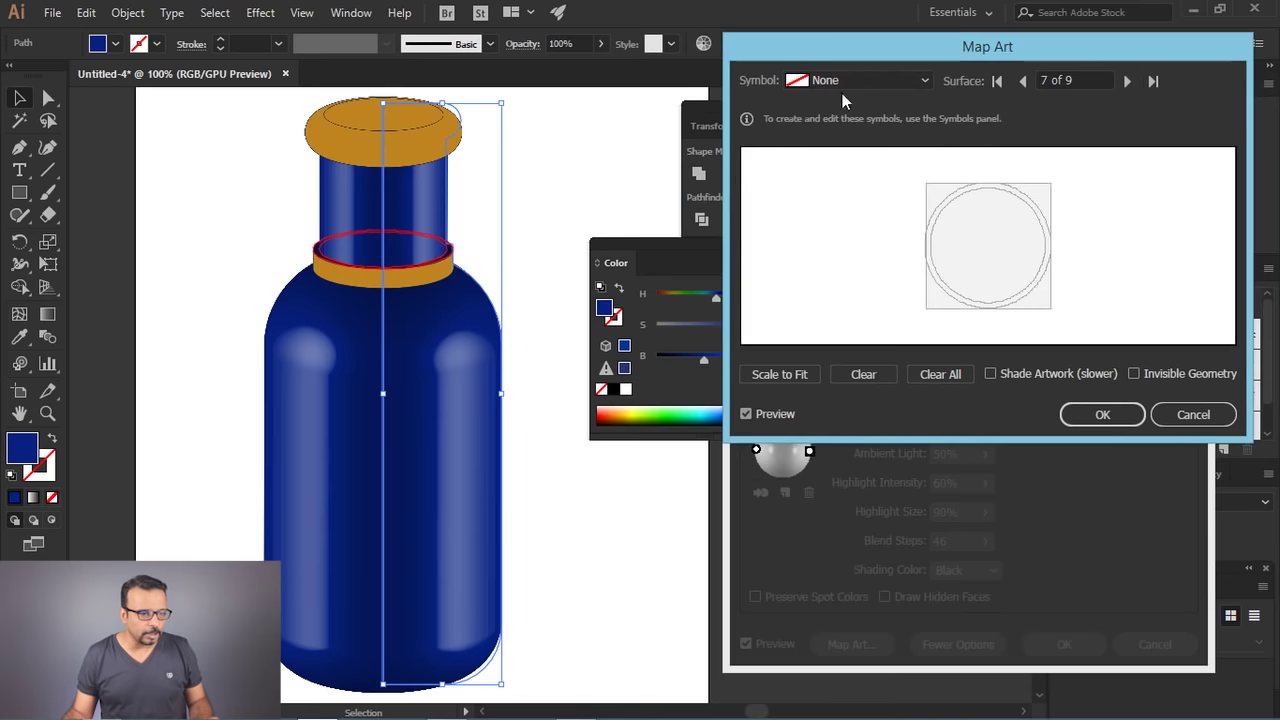
{"action": "left_click_drag", "start_coordinate": [865, 84], "coordinate": [1136, 93]}
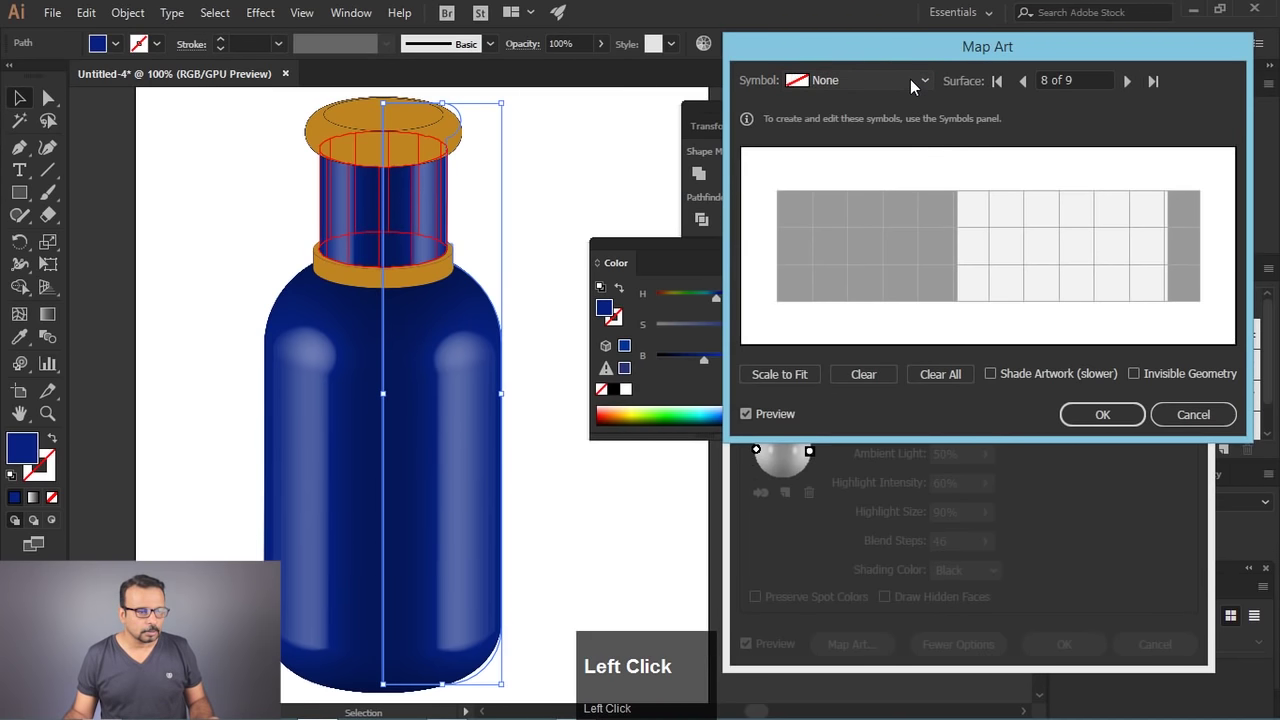
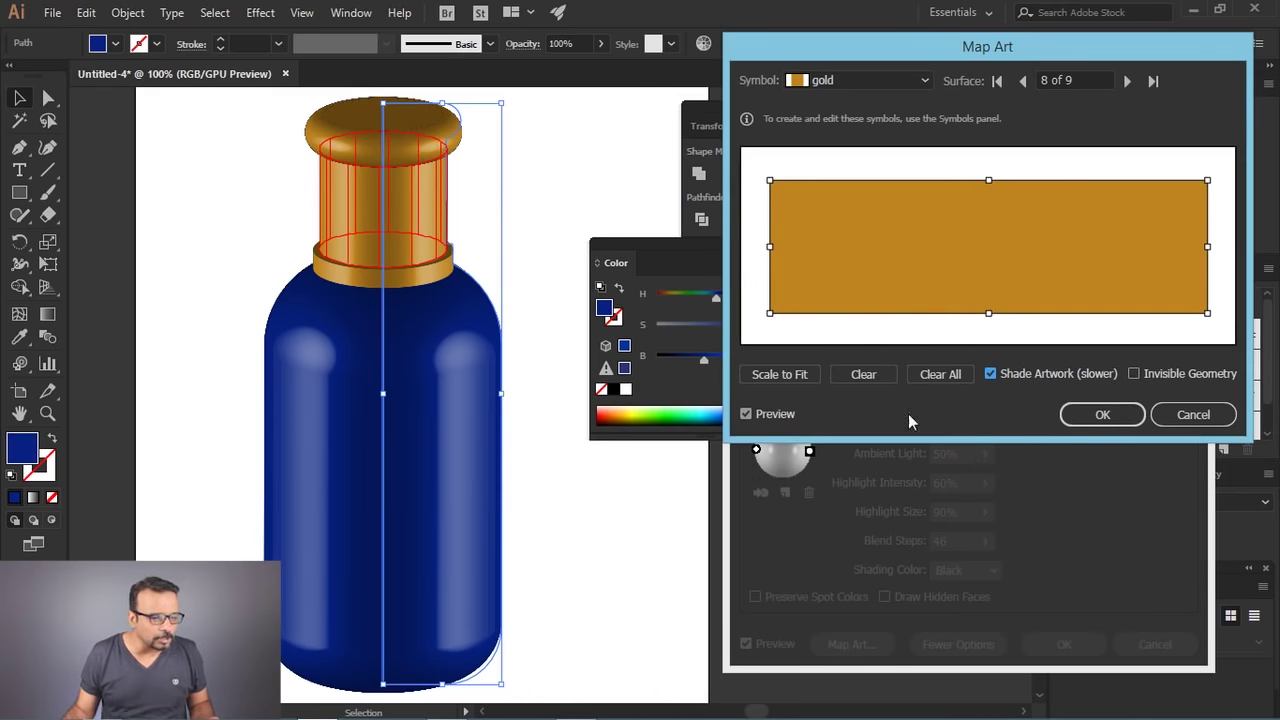
Step: Accept the gold cap mapping, then enable Invisible Geometry so only mapped art shows
{"action": "left_click", "coordinate": [1124, 424]}
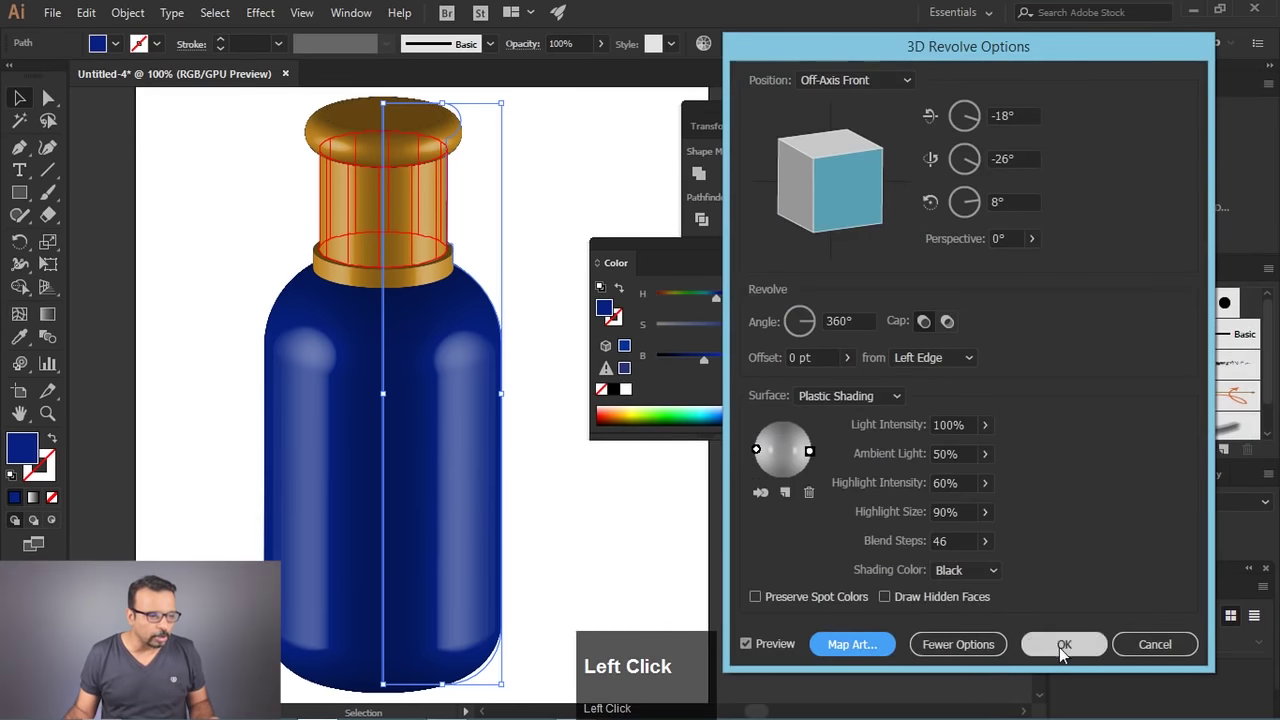
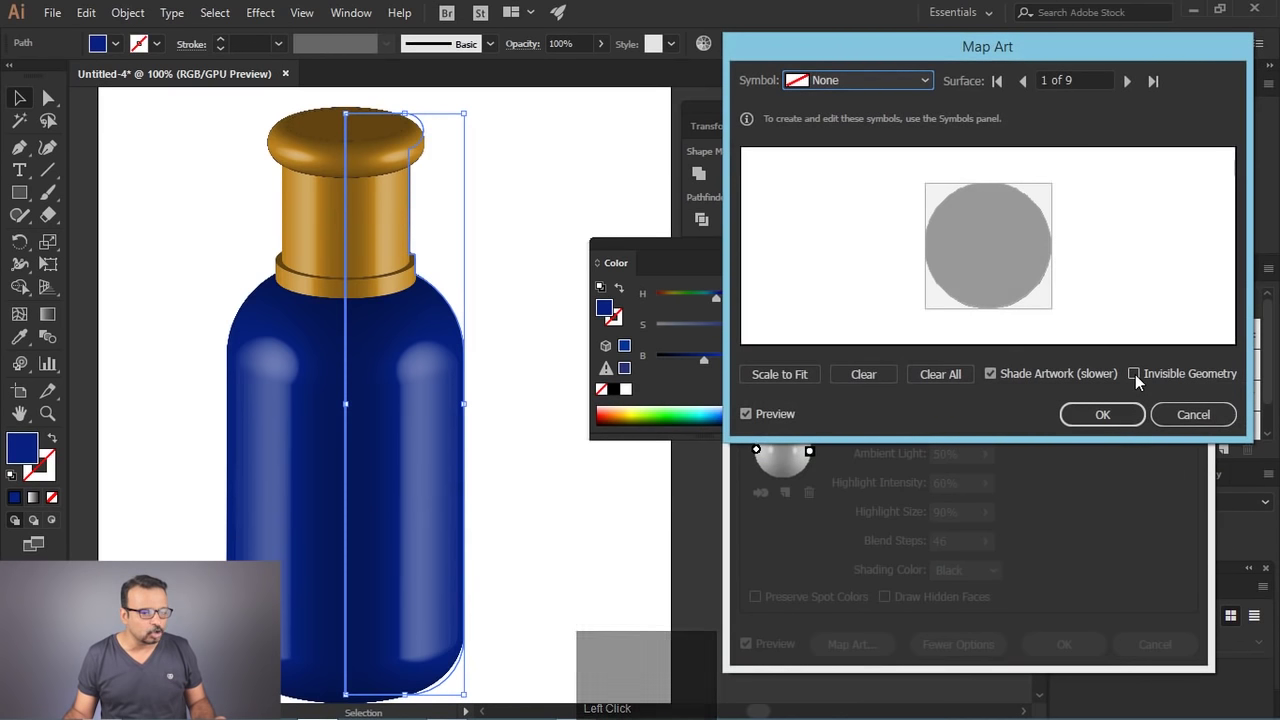
{"action": "left_click", "coordinate": [1141, 384]}
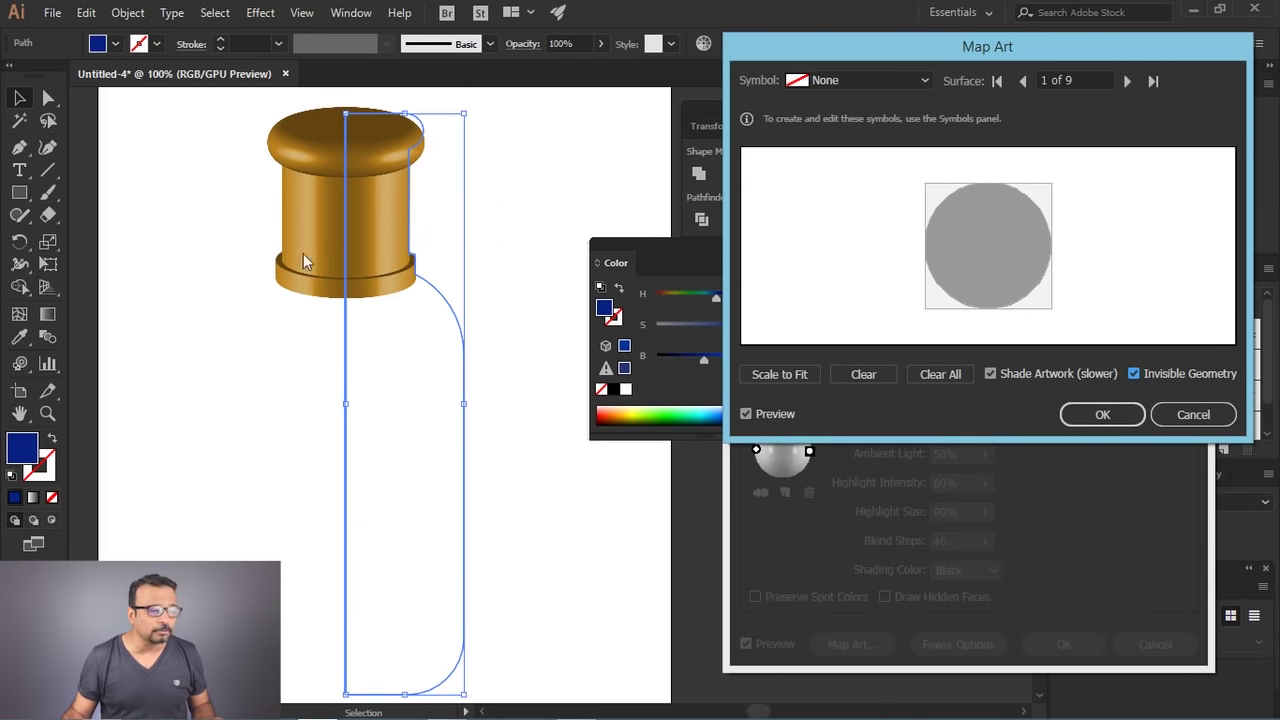
Step: Confirm mapping, draw a blue square and save it as a symbol named 'blue bottle'
{"action": "left_click", "coordinate": [1138, 422]}
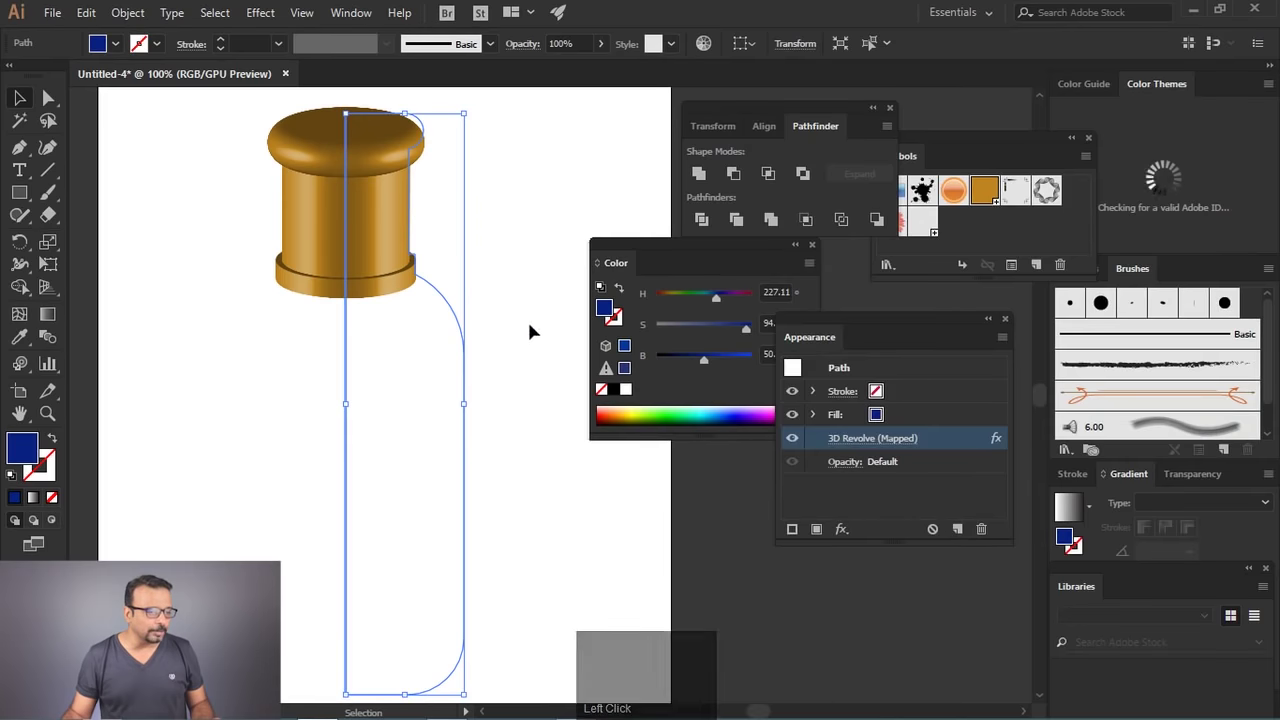
{"action": "left_click_drag", "start_coordinate": [23, 193], "coordinate": [640, 523]}
{"action": "type", "text": "b"}
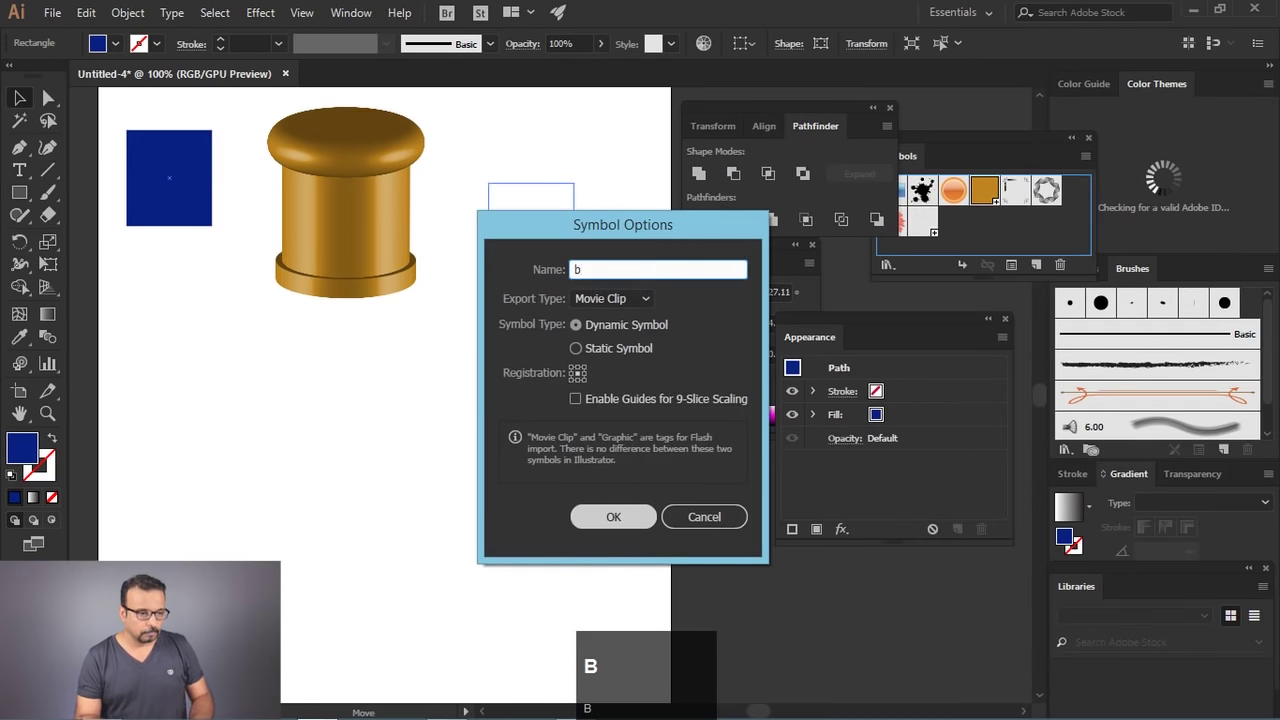
{"action": "type", "text": "lu"}
{"action": "key", "text": "space"}
{"action": "type", "text": "bottle"}
{"action": "key", "text": "Return"}
Step: Reopen Map Art and step to the next bottle surface to inspect it
{"action": "left_click", "coordinate": [361, 240]}
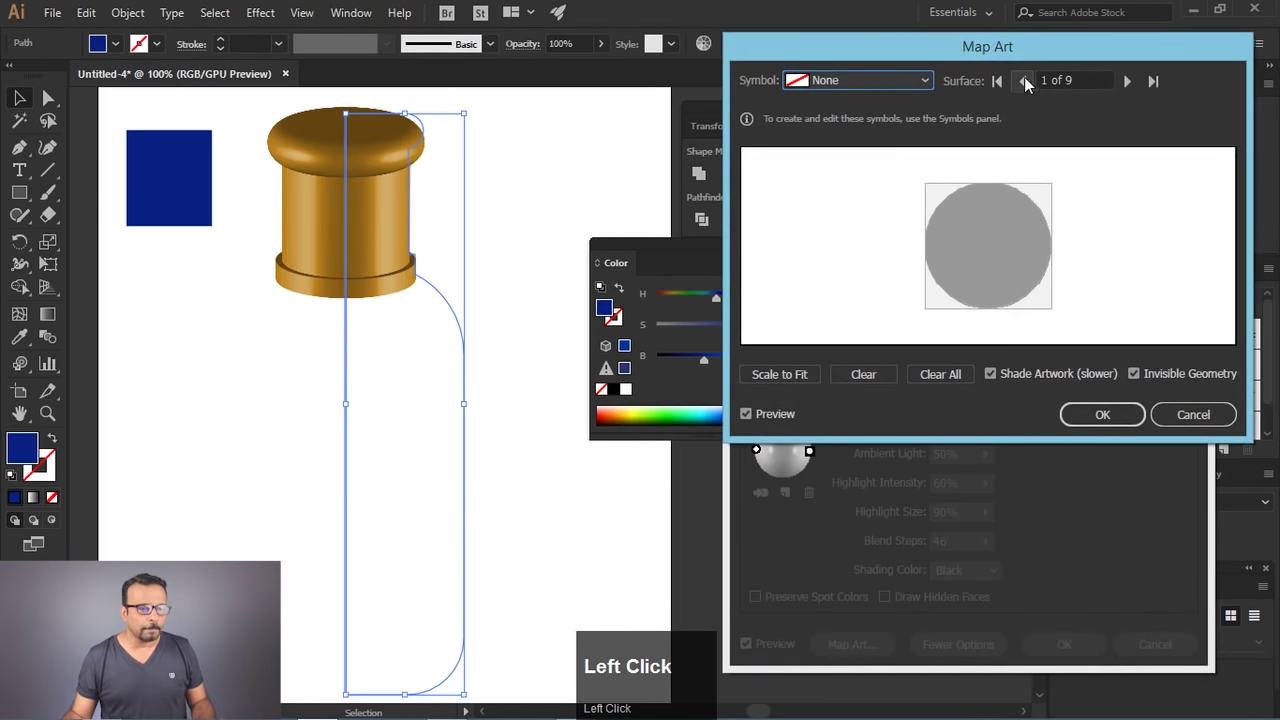
{"action": "left_click", "coordinate": [1137, 80]}
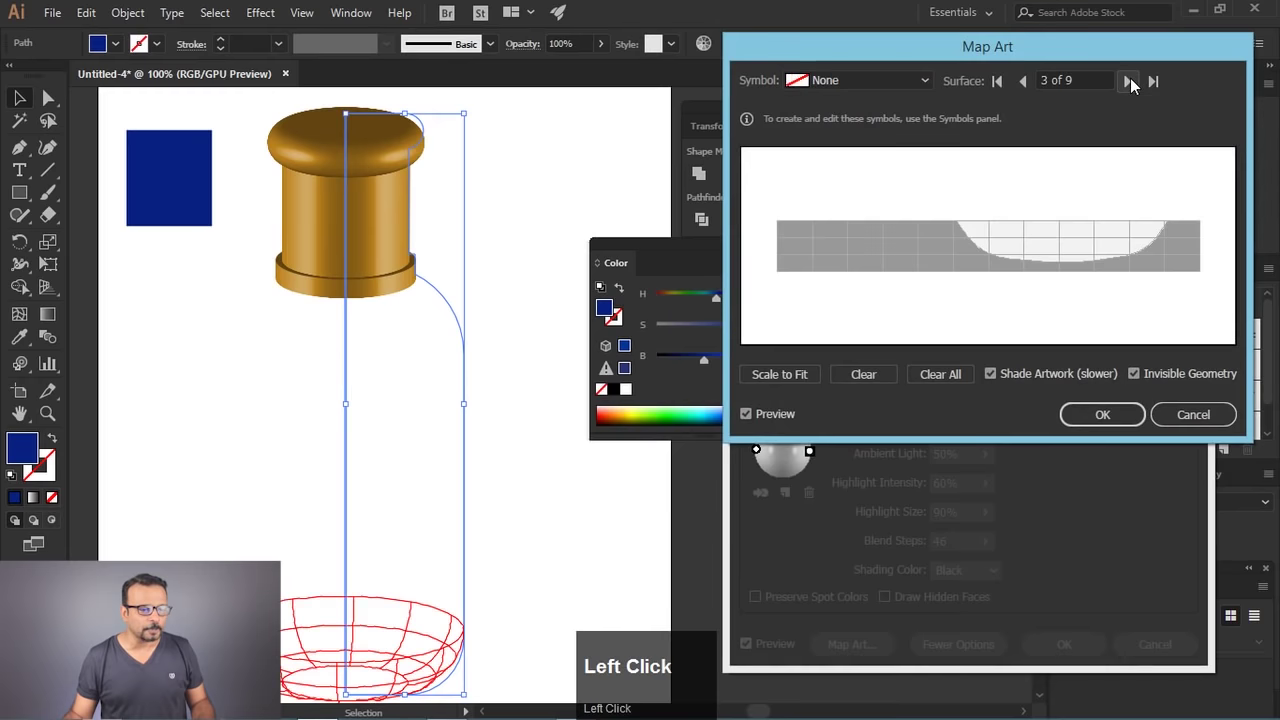
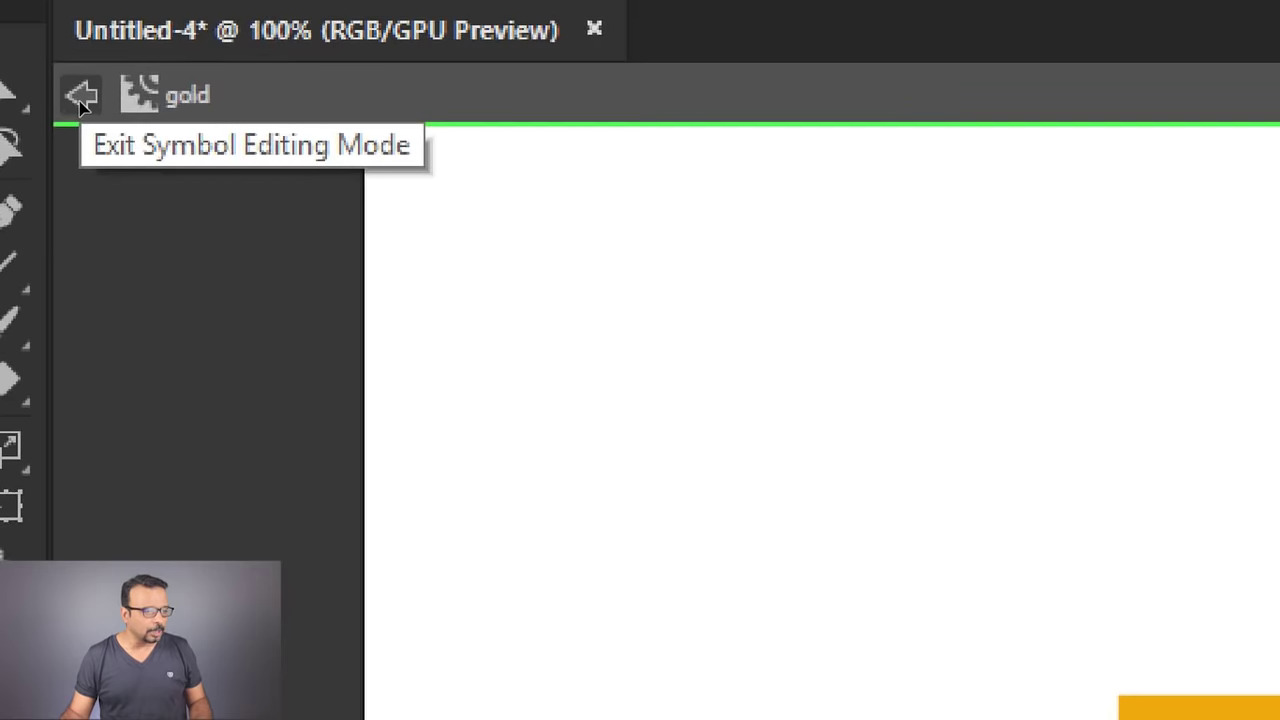
Step: Scroll the view while returning from the gold symbol to the bottle artwork
{"action": "scroll", "scroll_direction": "down", "scroll_amount": 3}
Step: Reopen the bottle's 3D Revolve settings and go into its Map Art surface options
{"action": "left_click", "coordinate": [86, 112]}
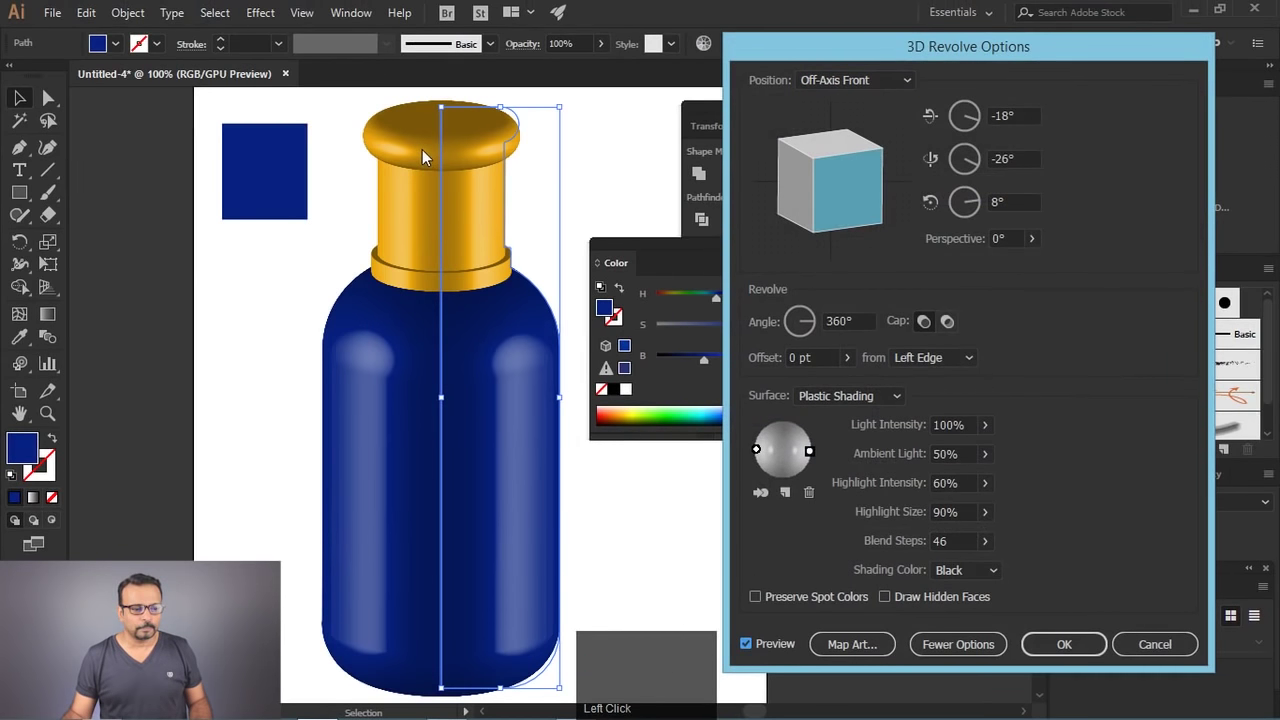
{"action": "left_click", "coordinate": [1048, 655]}
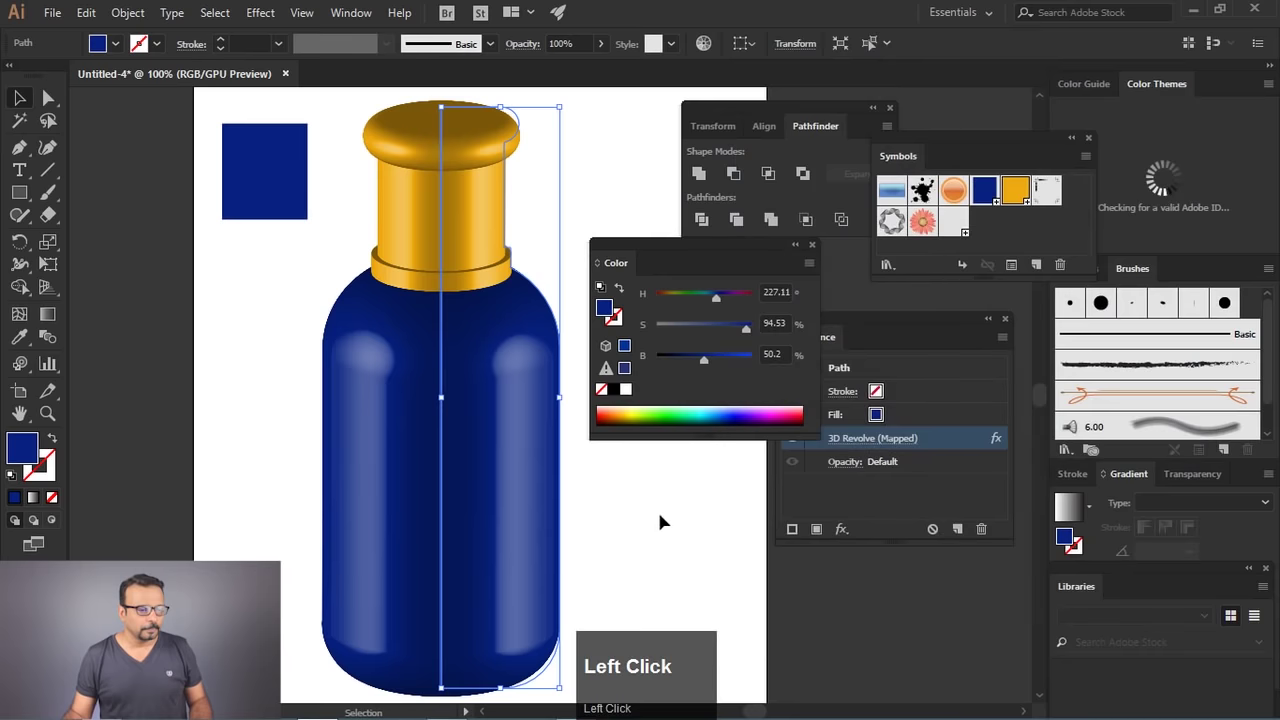
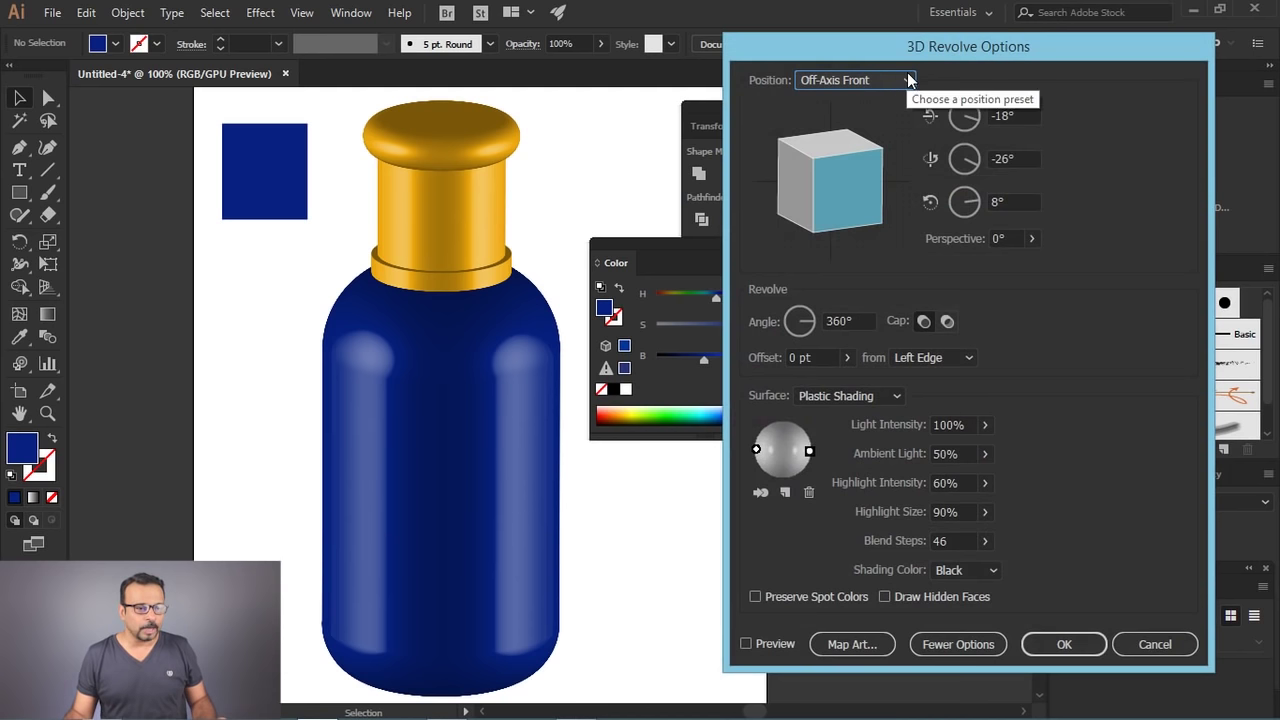
{"action": "left_click", "coordinate": [872, 649]}
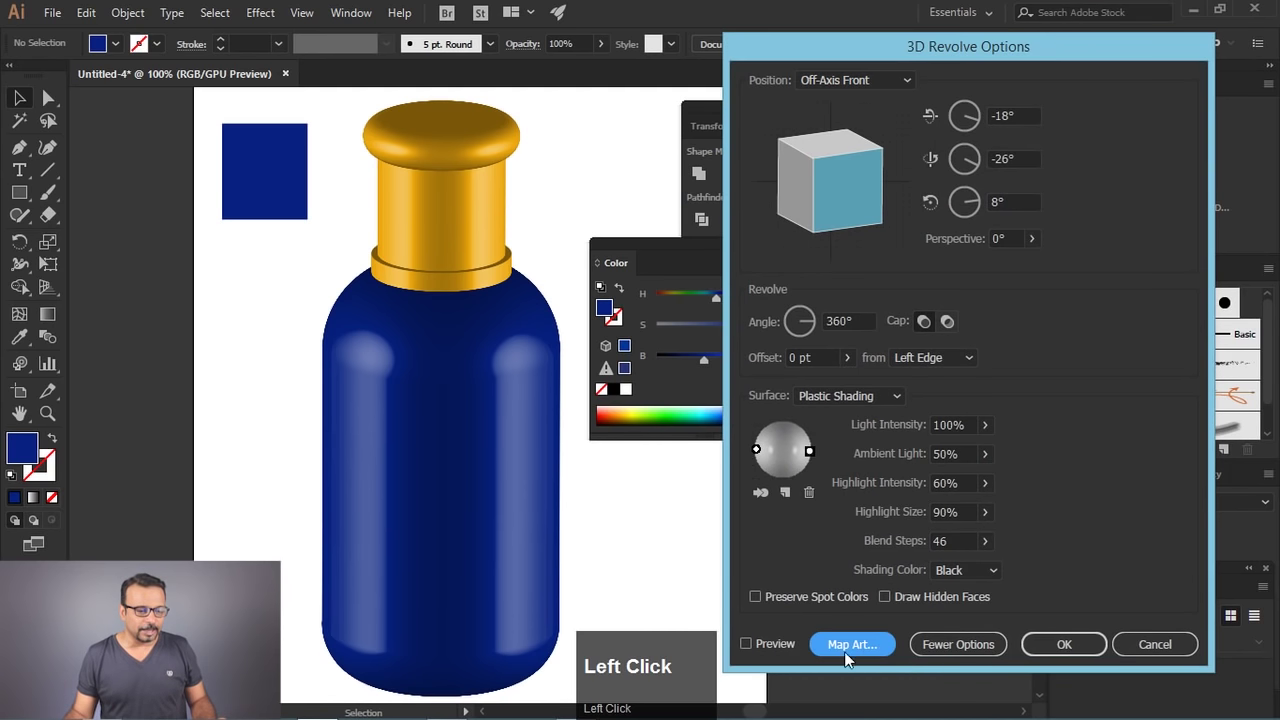
{"action": "left_click", "coordinate": [857, 655]}
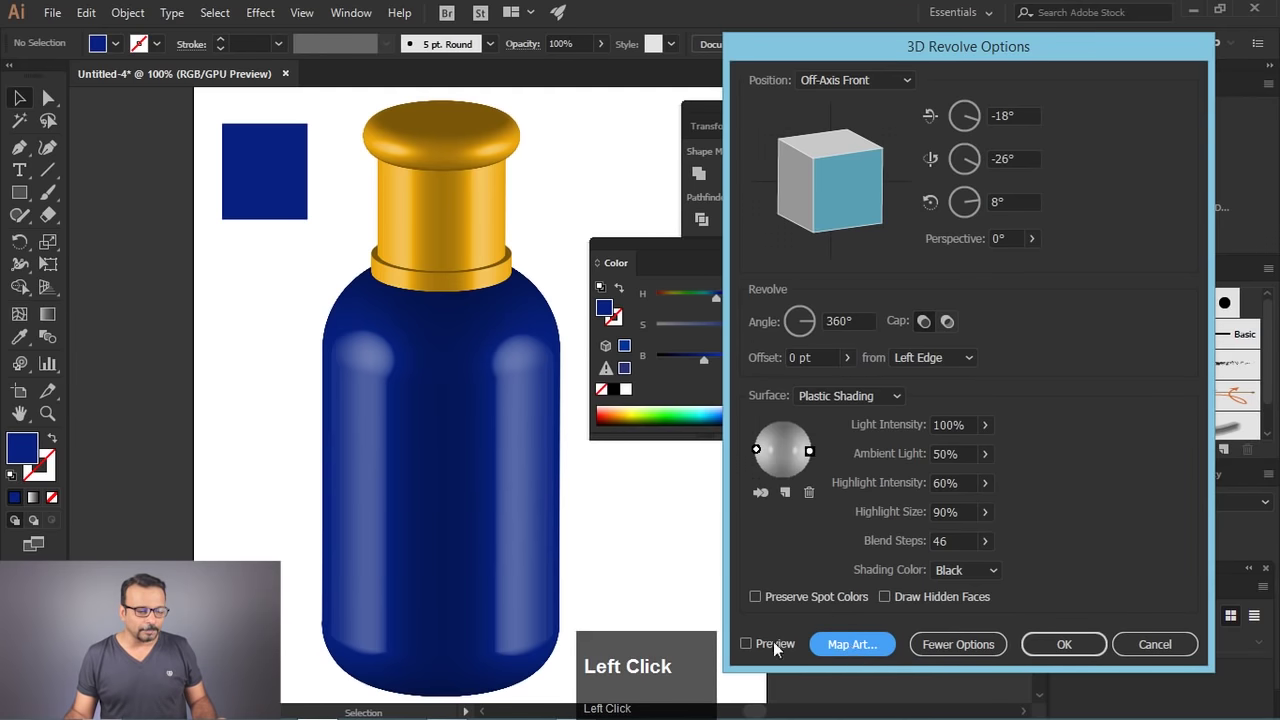
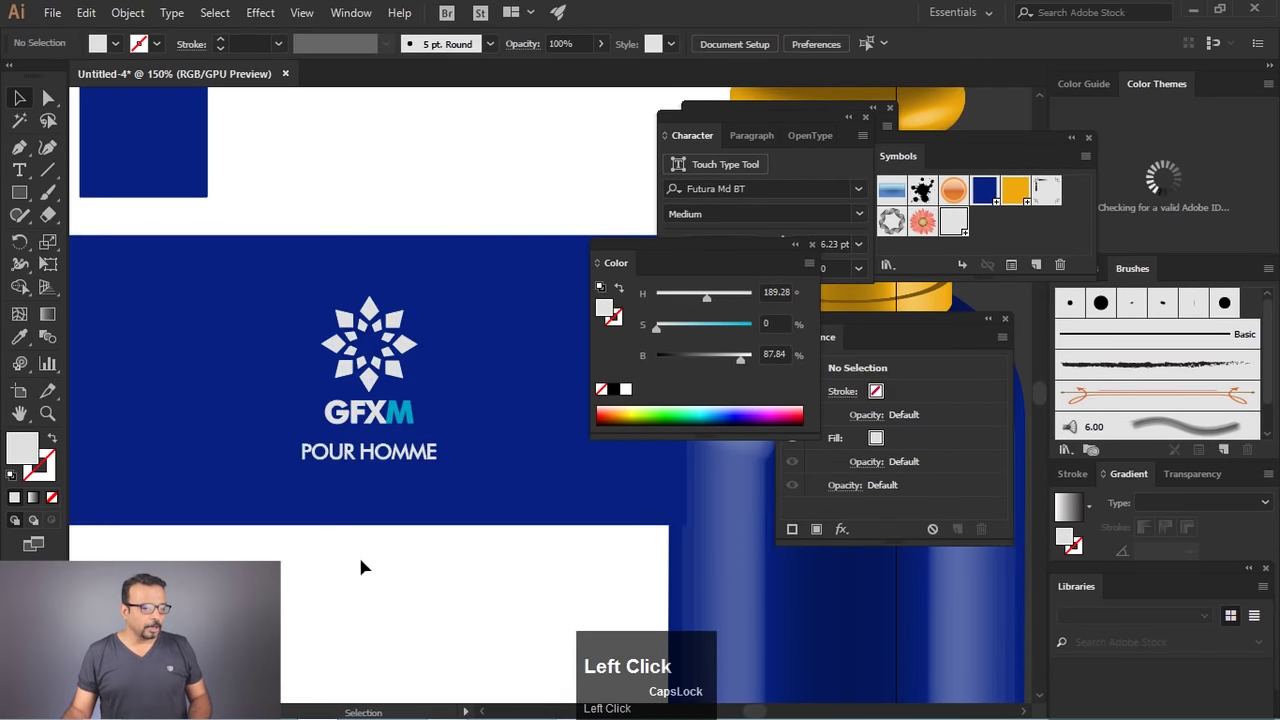
Step: Scroll the artboard to frame the blue GFXM POUR HOMME label beside the bottle
{"action": "scroll", "scroll_direction": "up", "scroll_amount": 3}
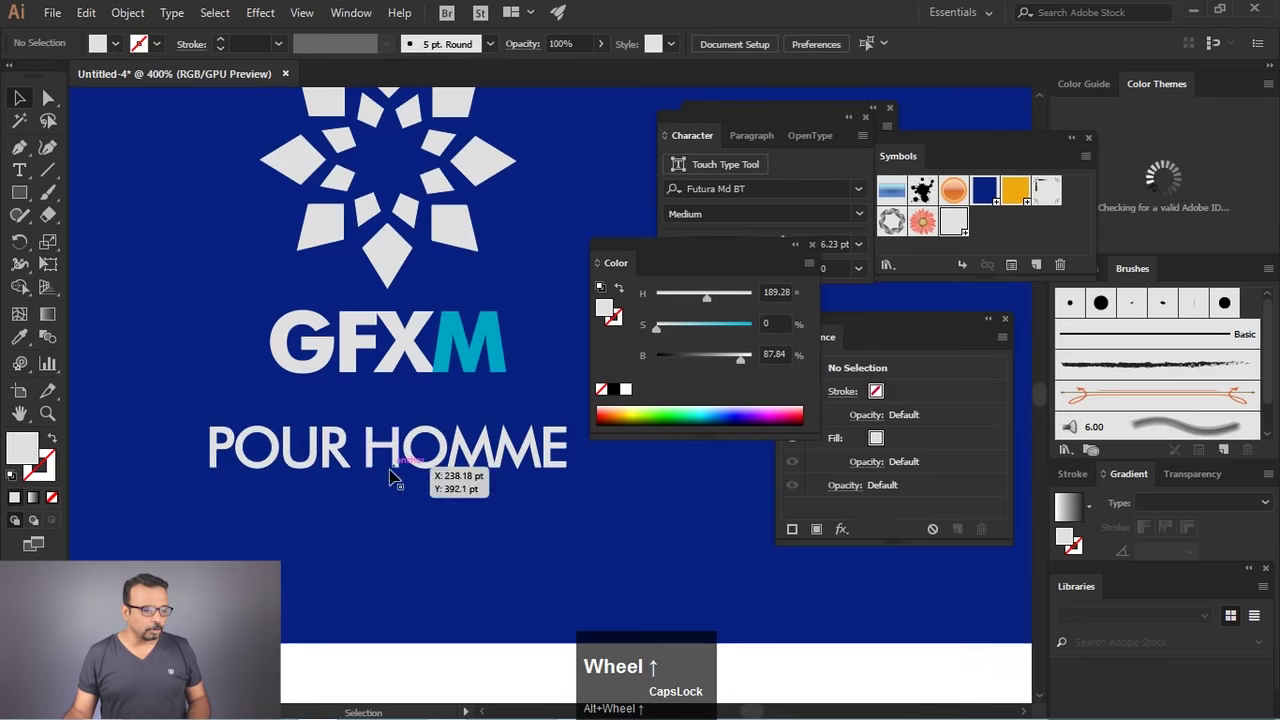
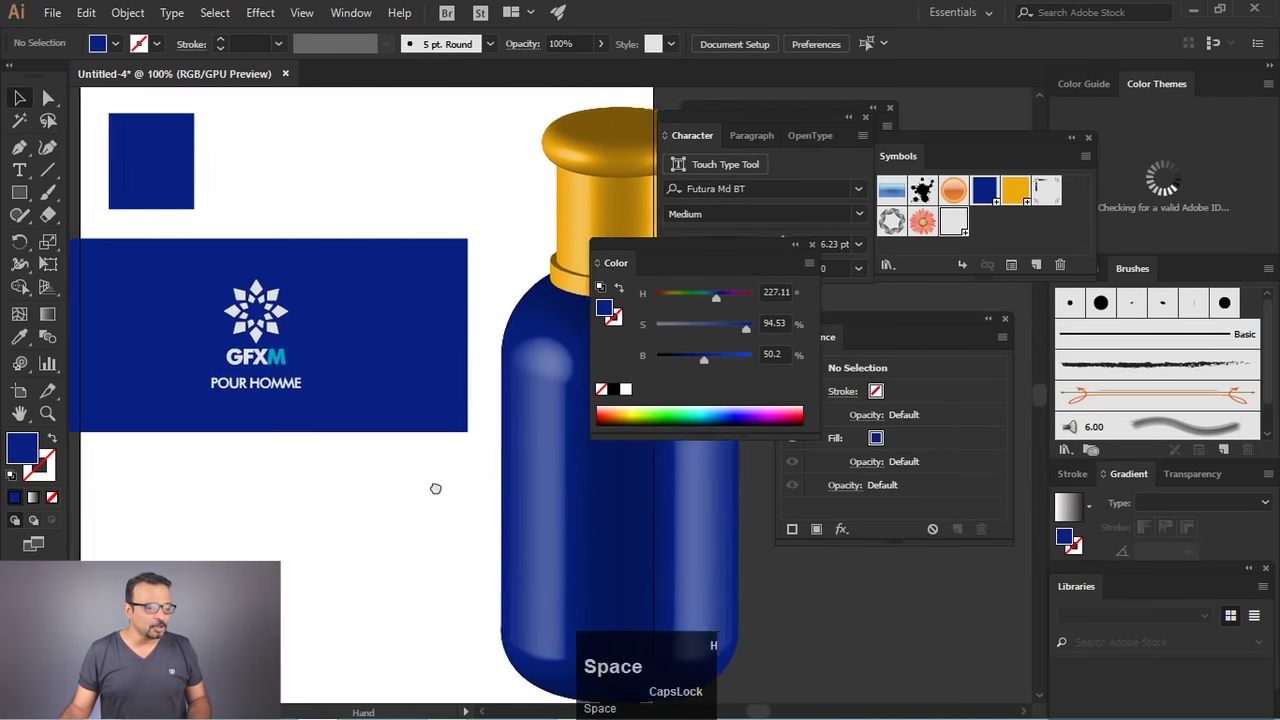
Step: Select the whole label artwork and save it as a new symbol named 'label'
{"action": "left_click_drag", "start_coordinate": [405, 501], "coordinate": [625, 508]}
{"action": "type", "text": "label"}
{"action": "key", "text": "Return"}
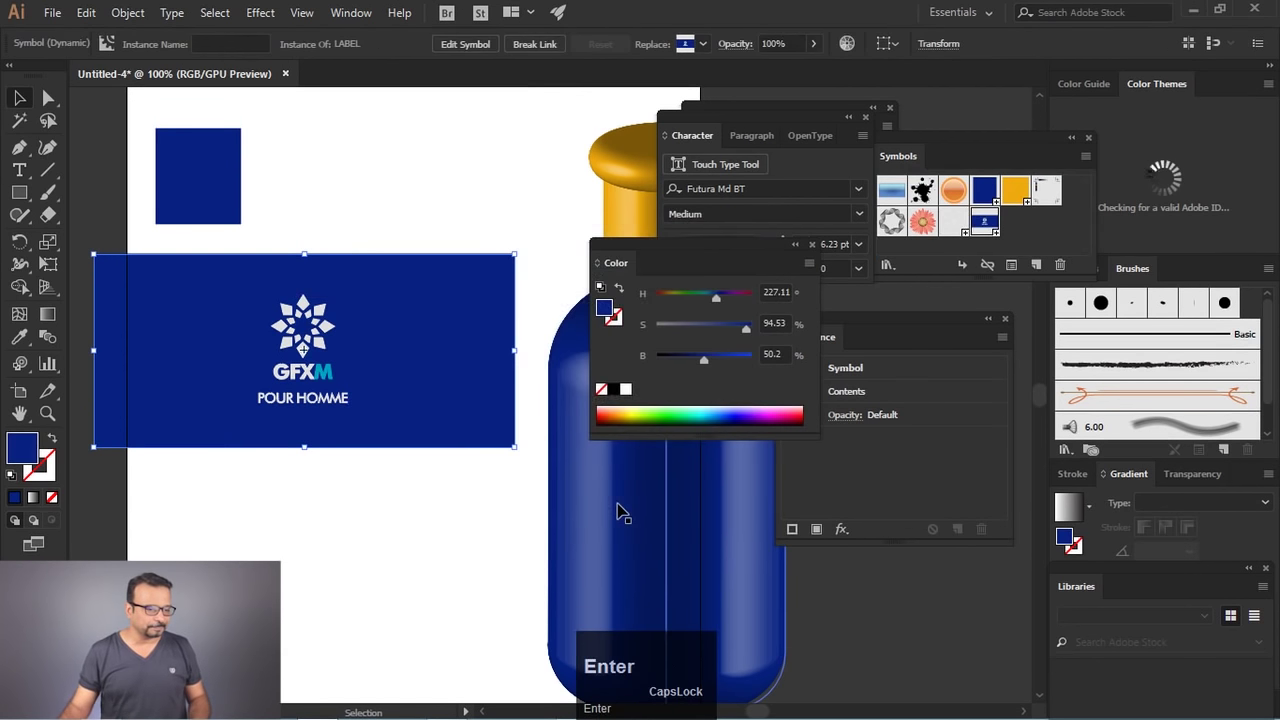
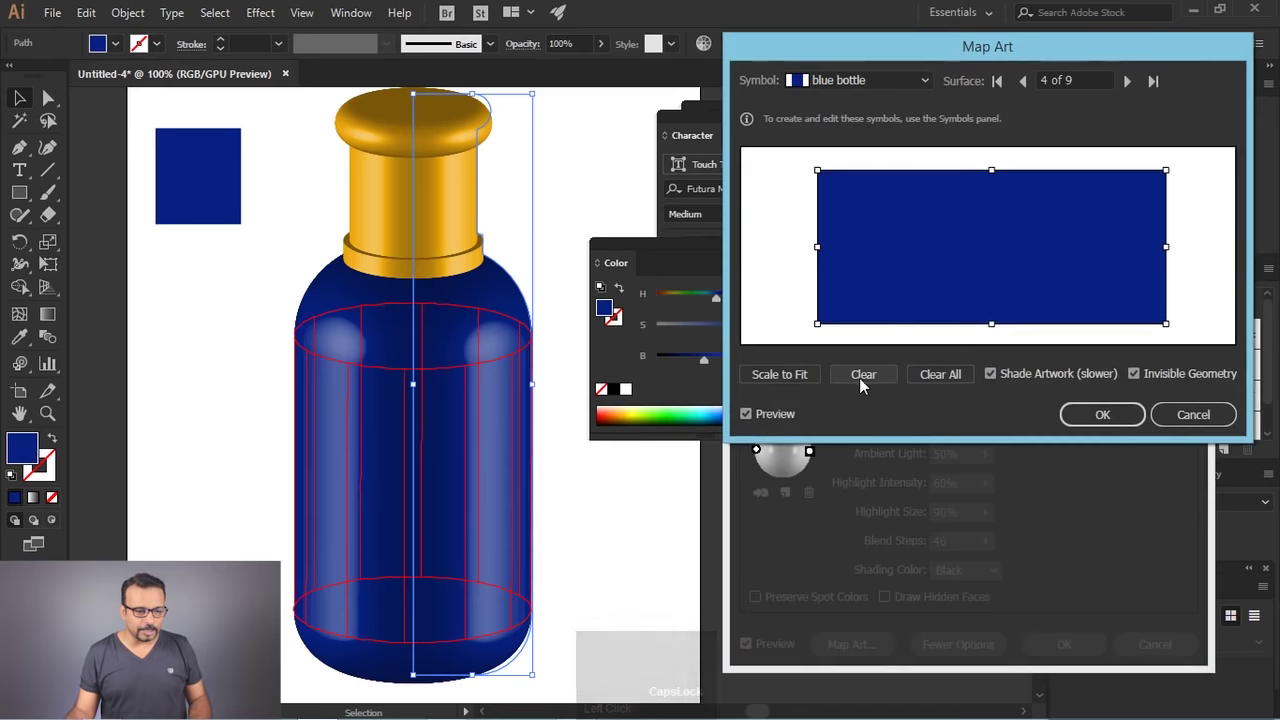
Step: Clear the plain blue surface art and confirm the LABEL symbol mapped onto surface 4
{"action": "left_click", "coordinate": [866, 381]}
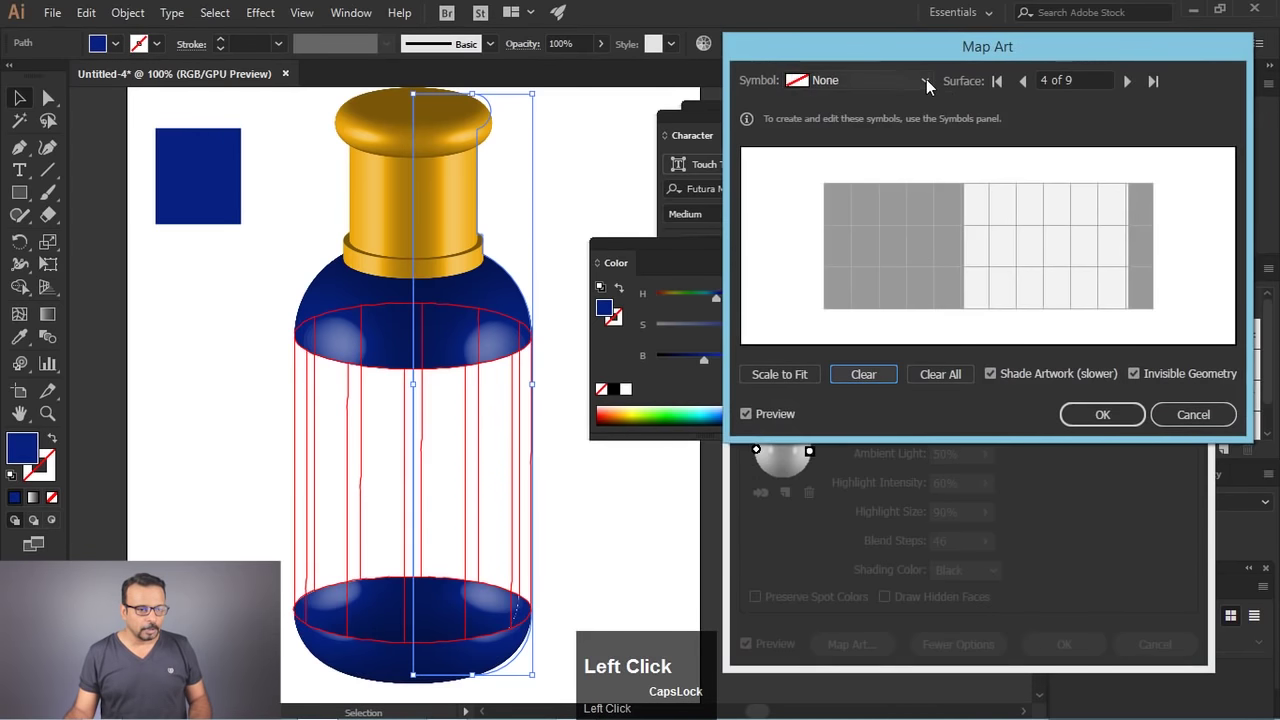
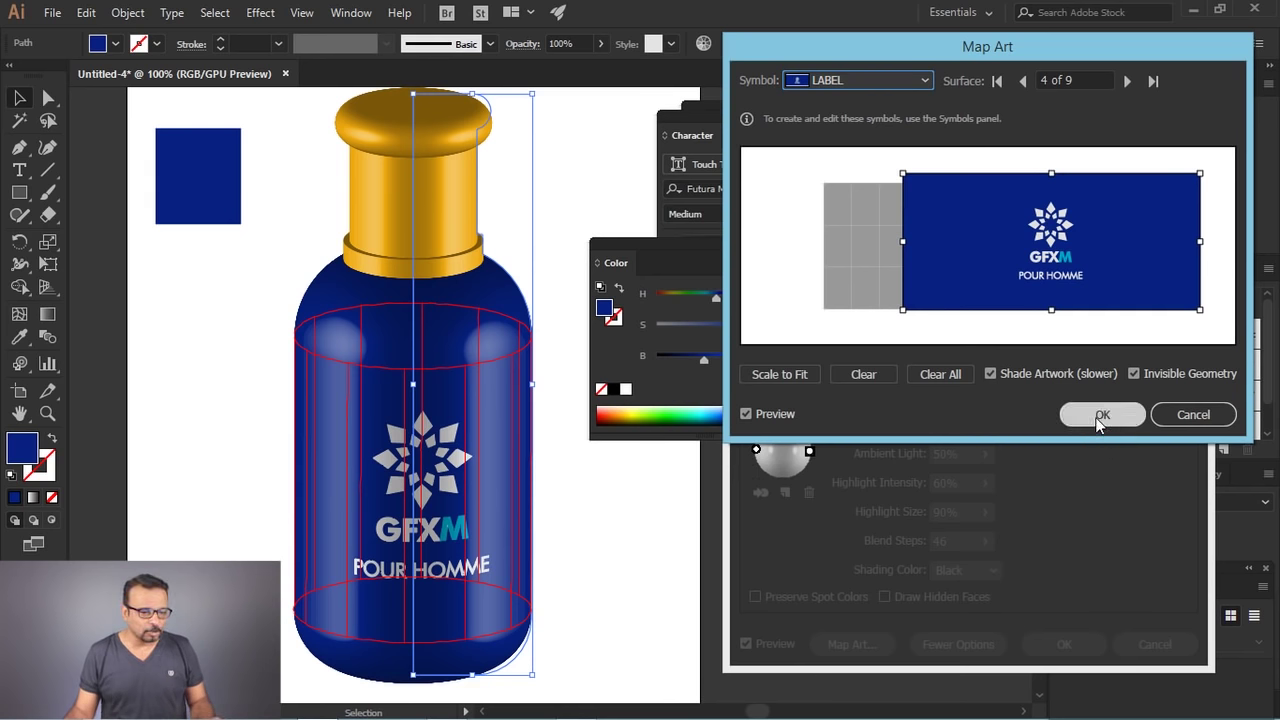
{"action": "left_click", "coordinate": [1104, 426]}
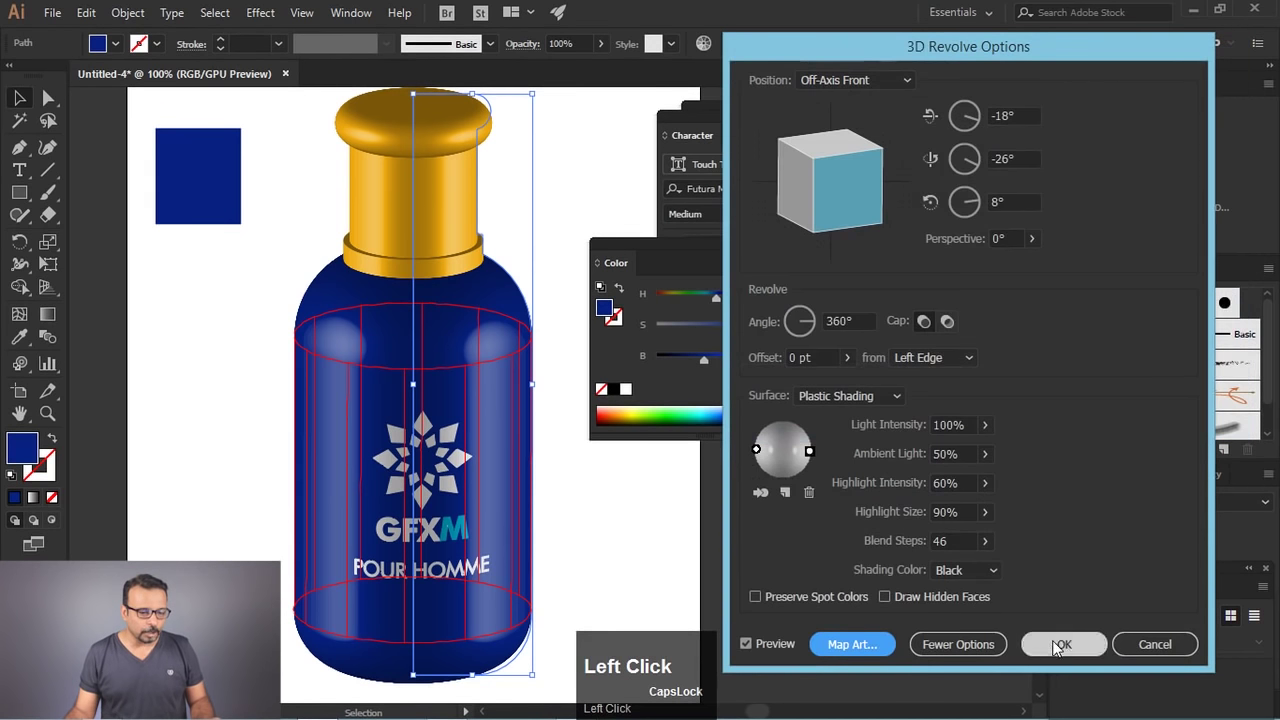
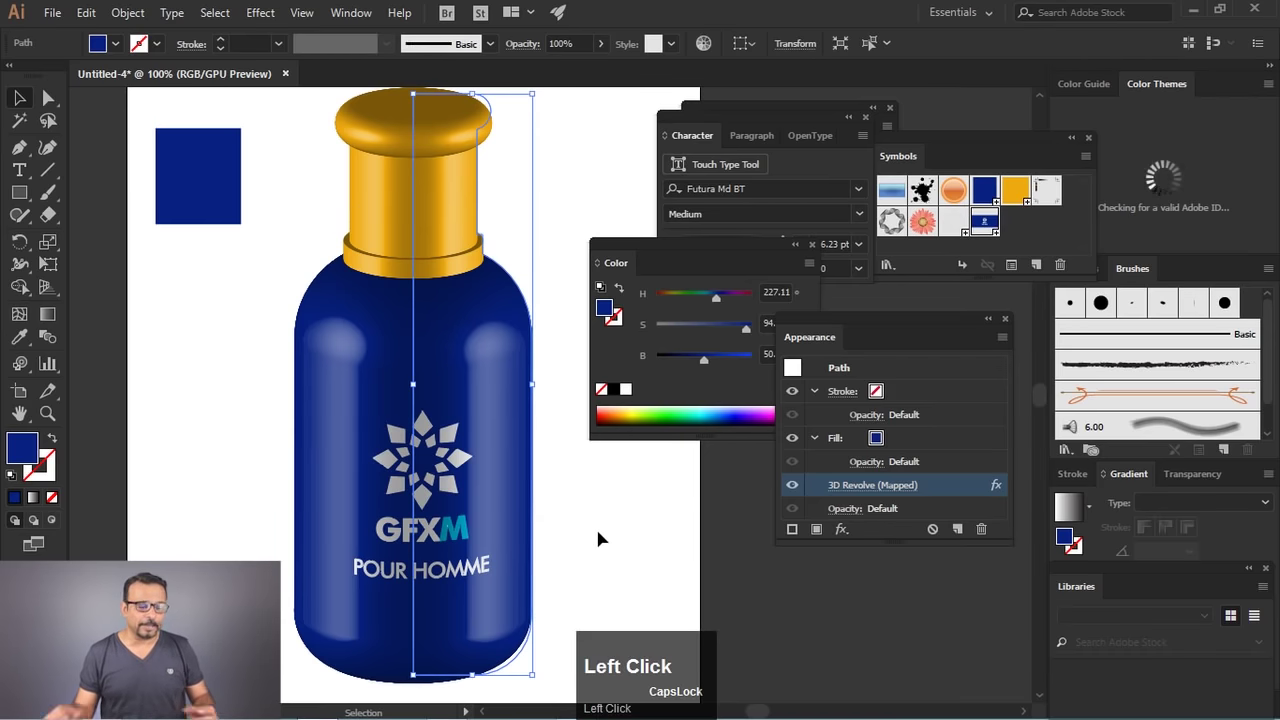
Step: Lower Ambient Light to 10% and drag the light source to the top of the sphere
{"action": "left_click", "coordinate": [607, 532]}
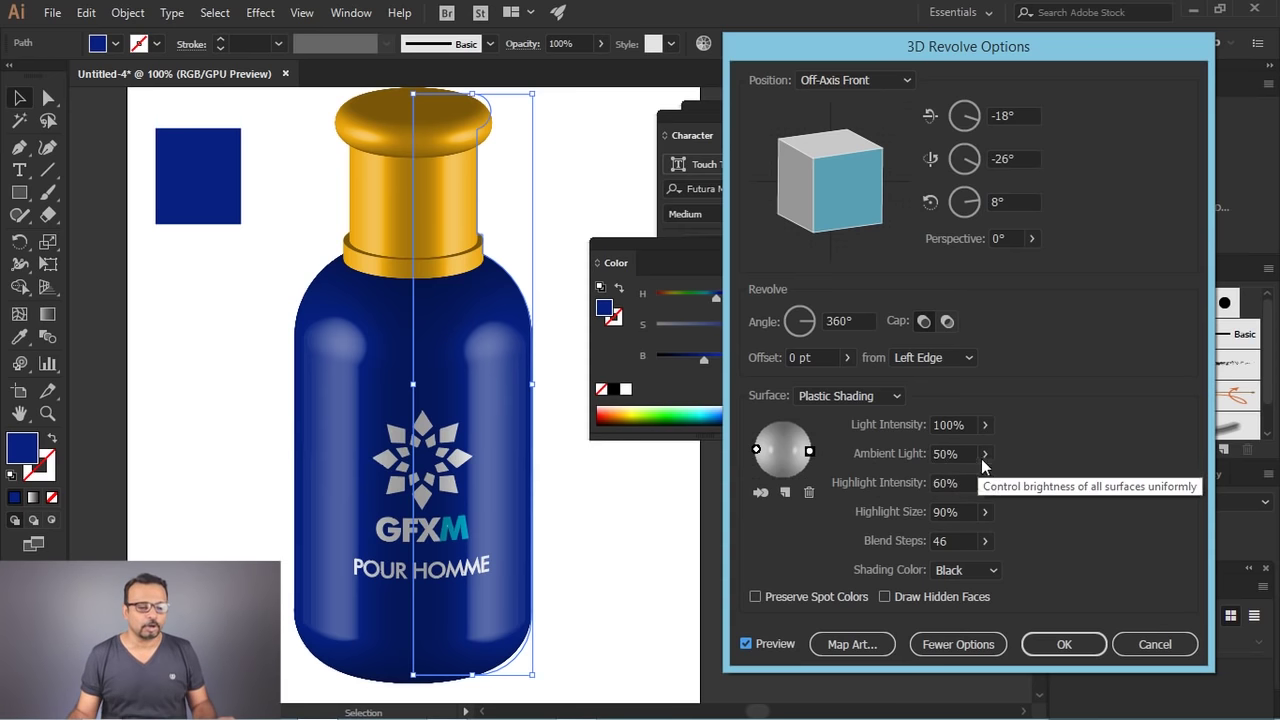
{"action": "left_click_drag", "start_coordinate": [993, 461], "coordinate": [814, 485]}
{"action": "left_click", "coordinate": [792, 500]}
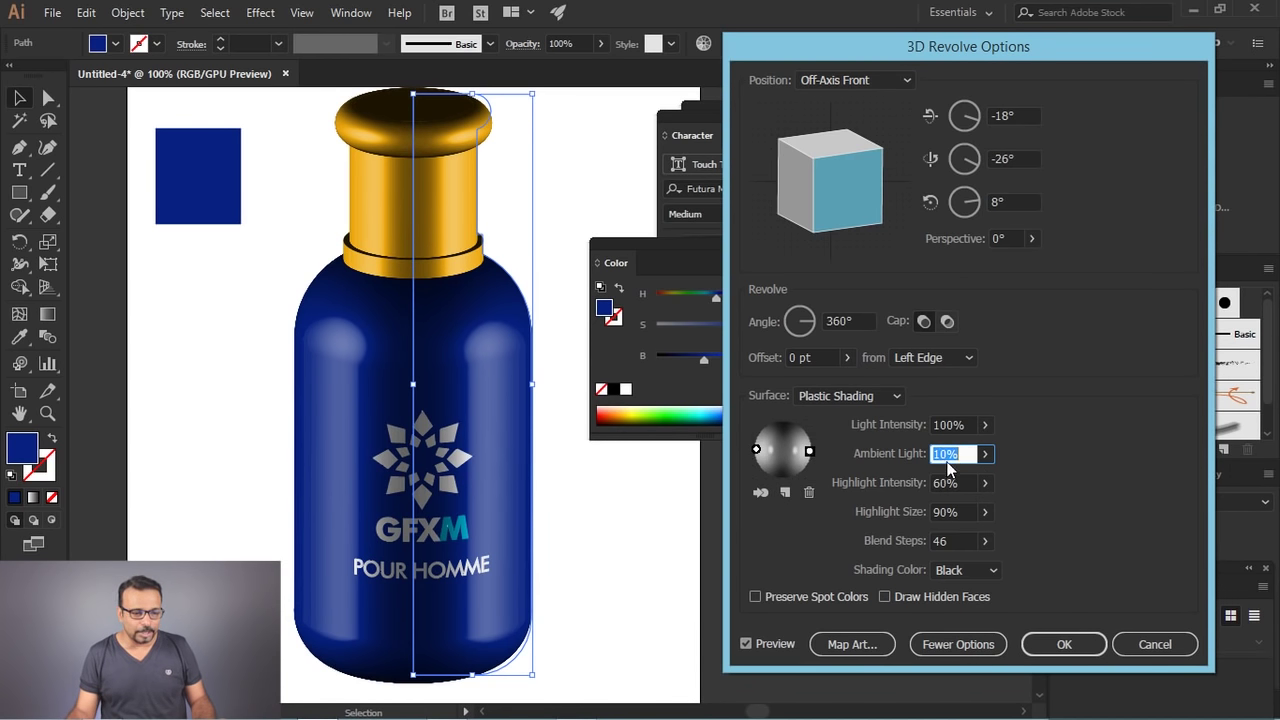
{"action": "left_click_drag", "start_coordinate": [791, 541], "coordinate": [788, 419]}
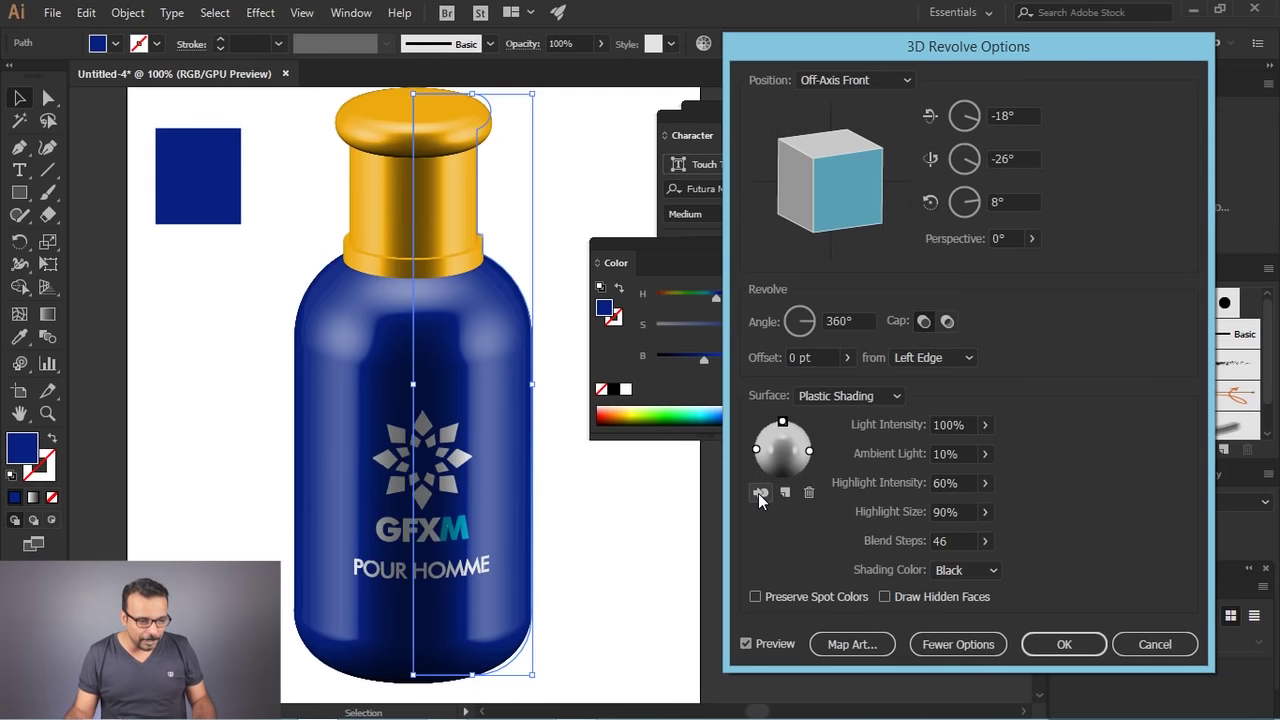
Step: Fine-tune the bottle's rotation and lighting values for deeper shading
{"action": "key", "text": "shift+Caps_Lock"}
{"action": "scroll", "scroll_direction": "up", "scroll_amount": 3}
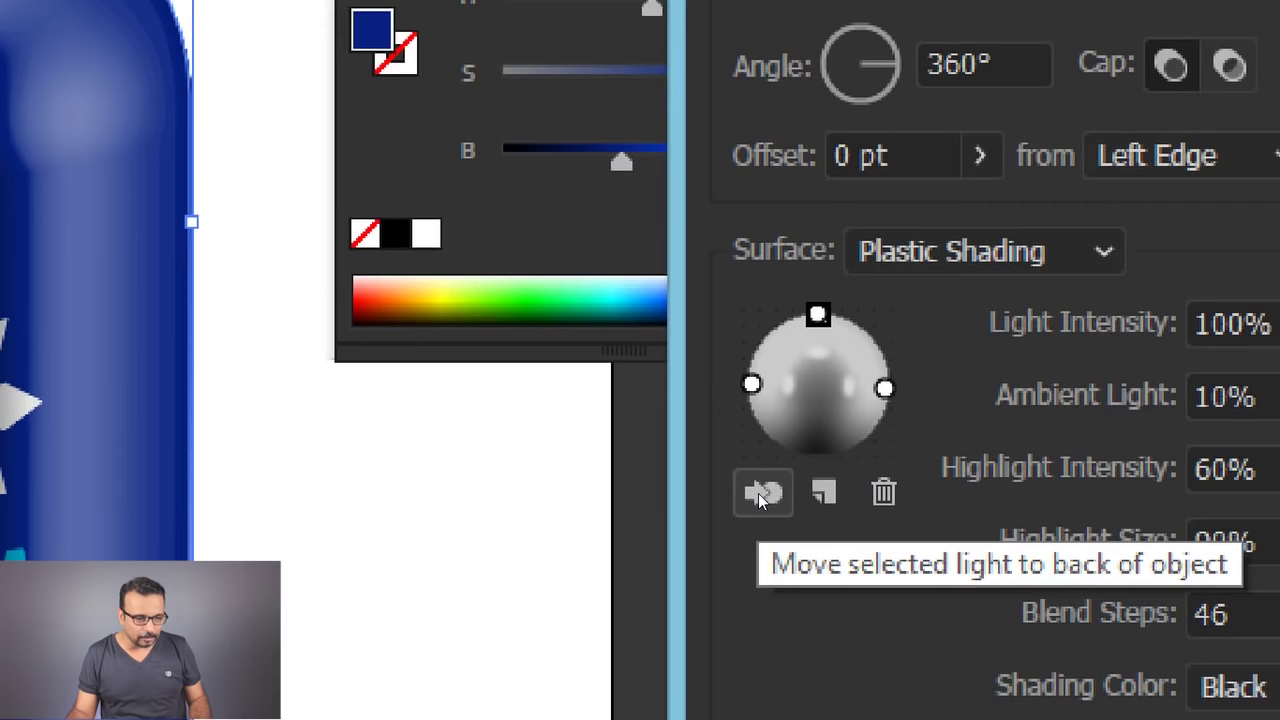
{"action": "scroll", "scroll_direction": "down", "scroll_amount": 3}
{"action": "key", "text": "shift+Caps_Lock"}
{"action": "left_click", "coordinate": [767, 502]}
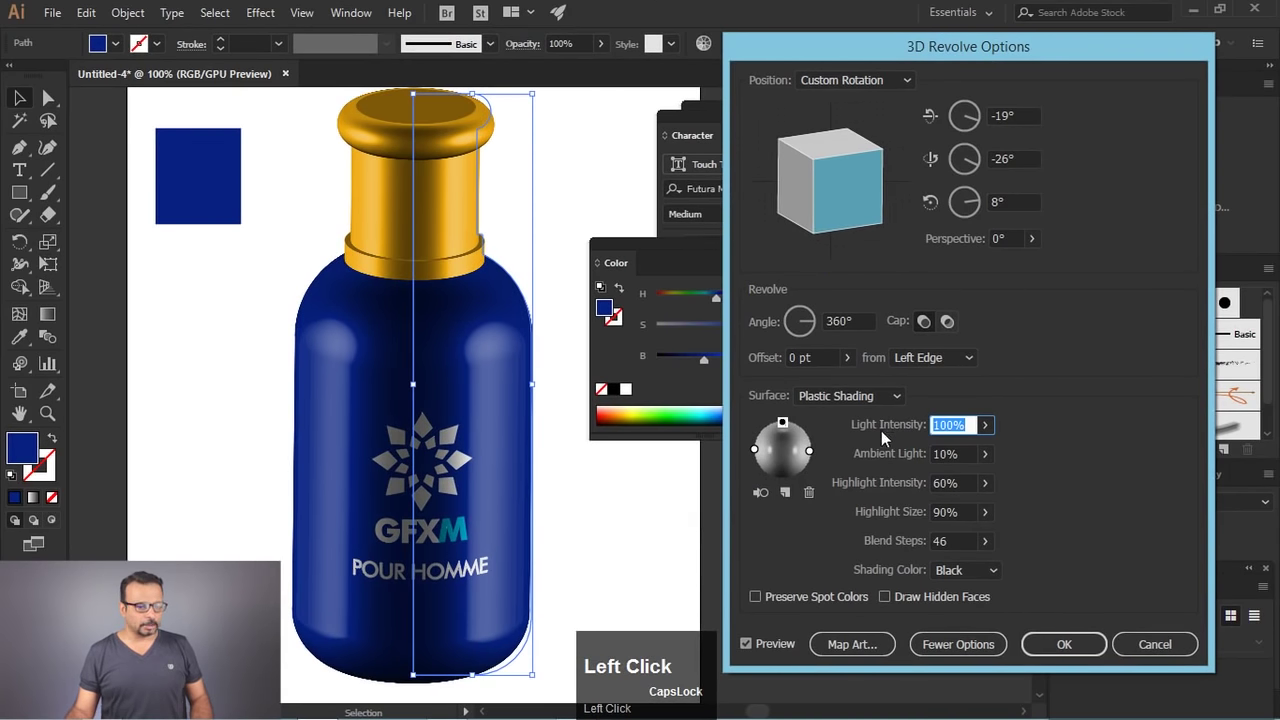